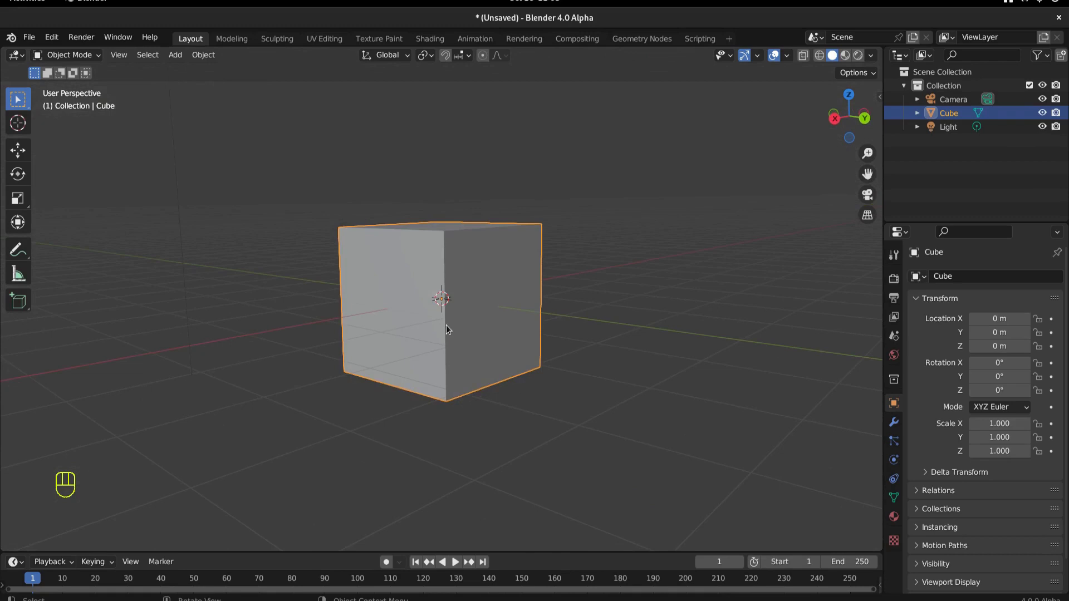
# - Delete the default cube, set the front orthographic view and split the viewport in two
pyautogui.press('Delete')
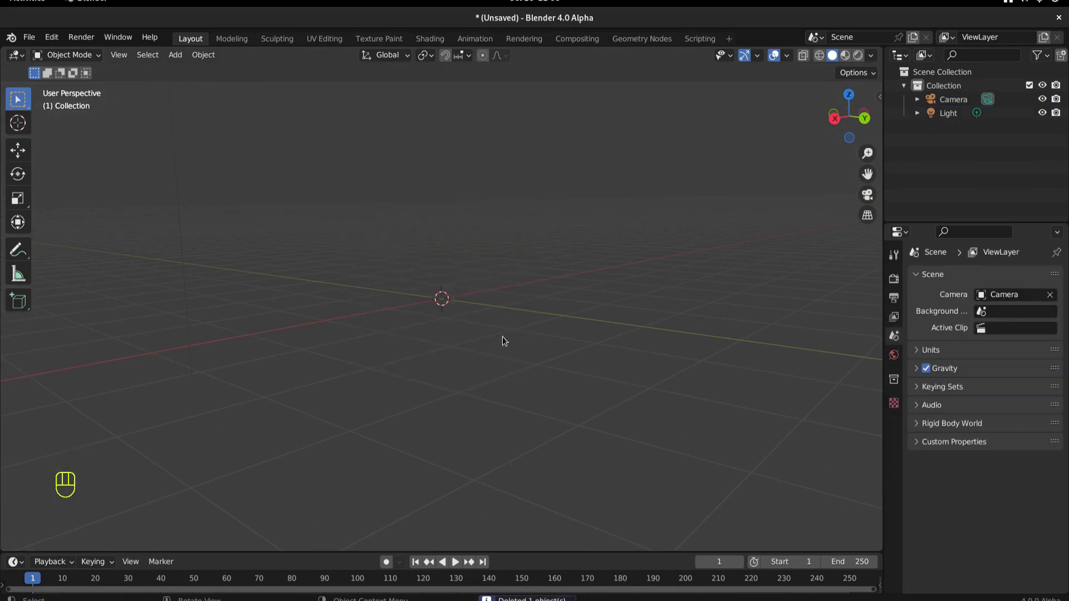
pyautogui.press('KP_1')
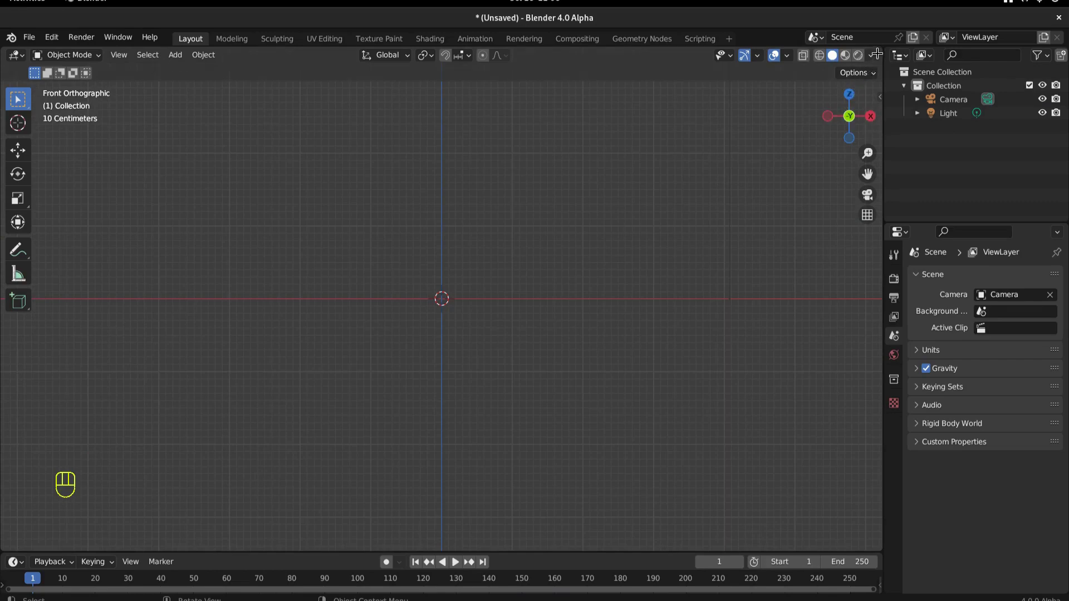
pyautogui.moveTo(881, 47); pyautogui.dragTo(424, 47)
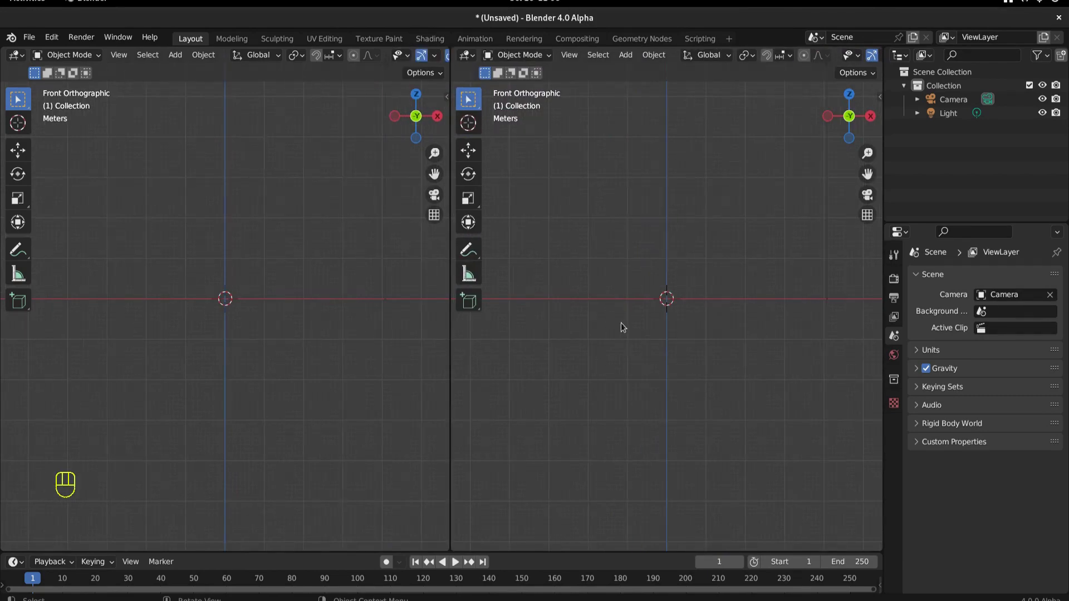
# - Set the new viewport to right orthographic, keeping the first one on front view
pyautogui.press('KP_3')
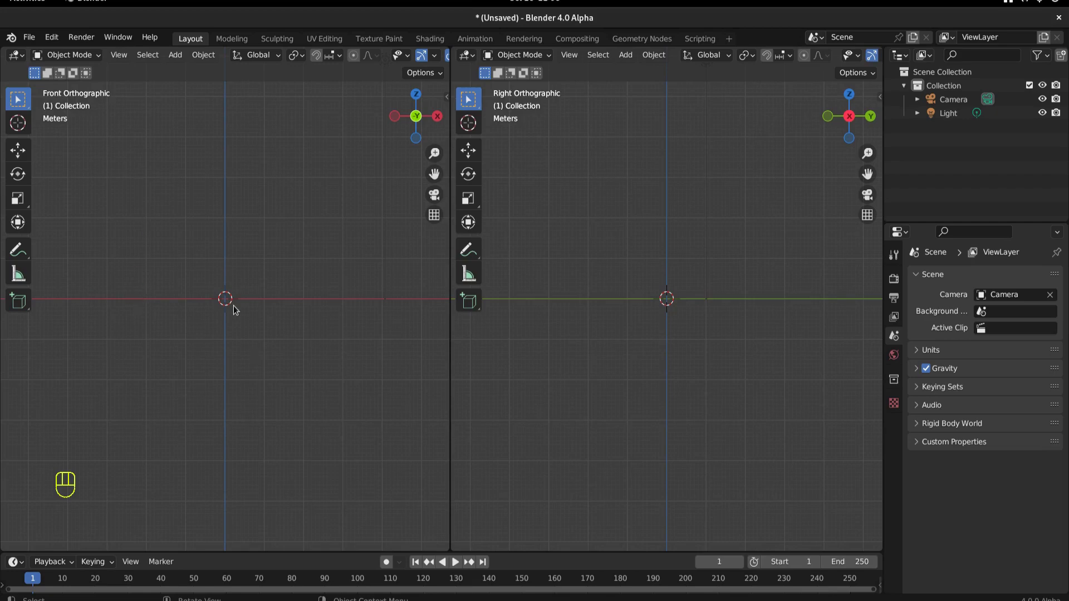
pyautogui.press('KP_1')
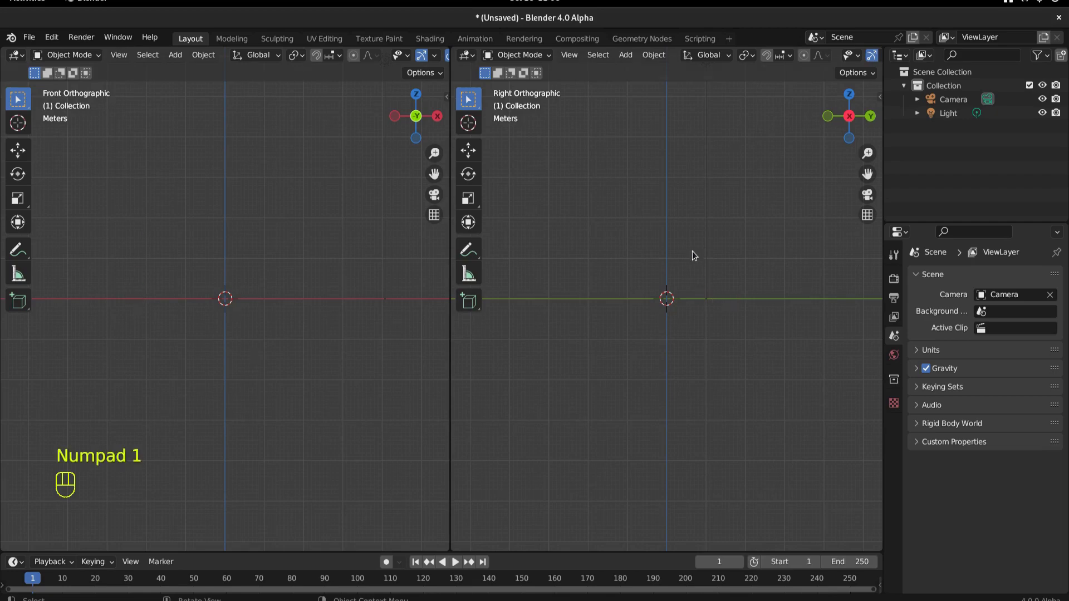
pyautogui.press('KP_3')
# - Add the baby chick reference image and enable Opacity in its image settings
pyautogui.click(213, 253)
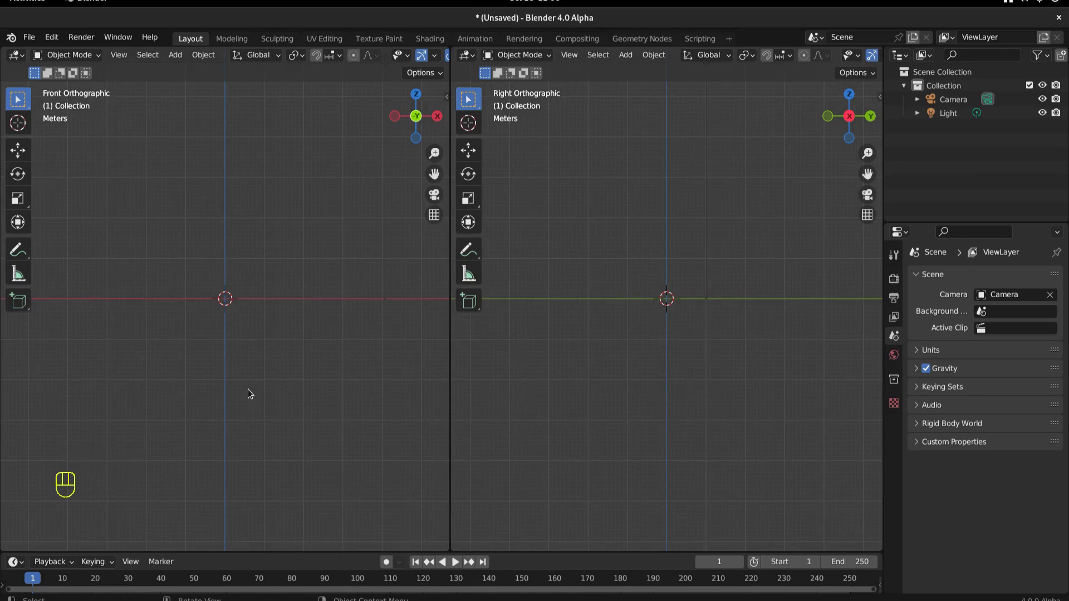
pyautogui.press('shift+a')
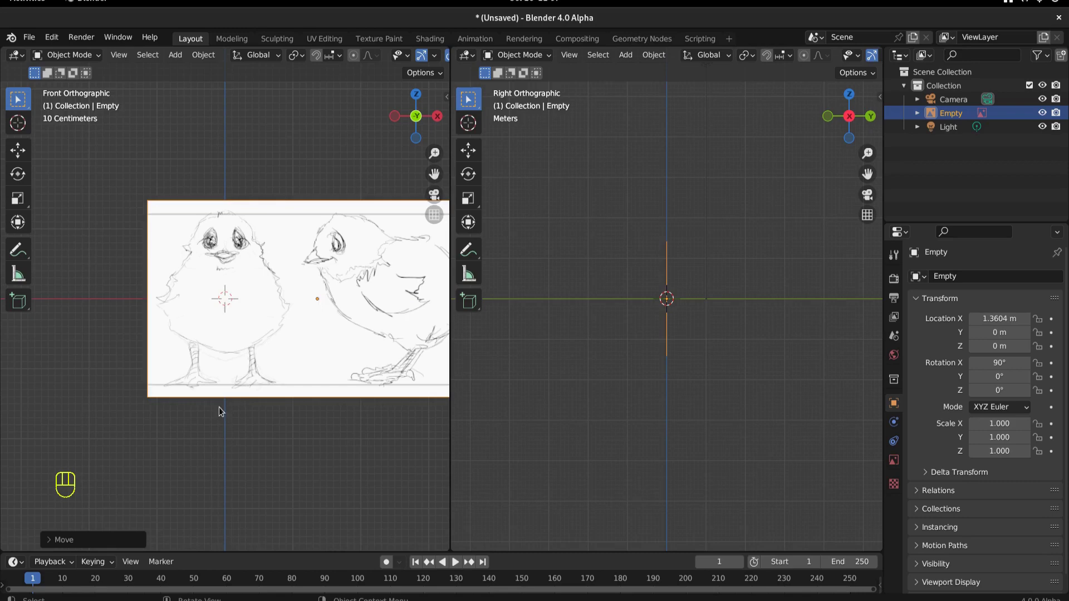
pyautogui.click(284, 340)
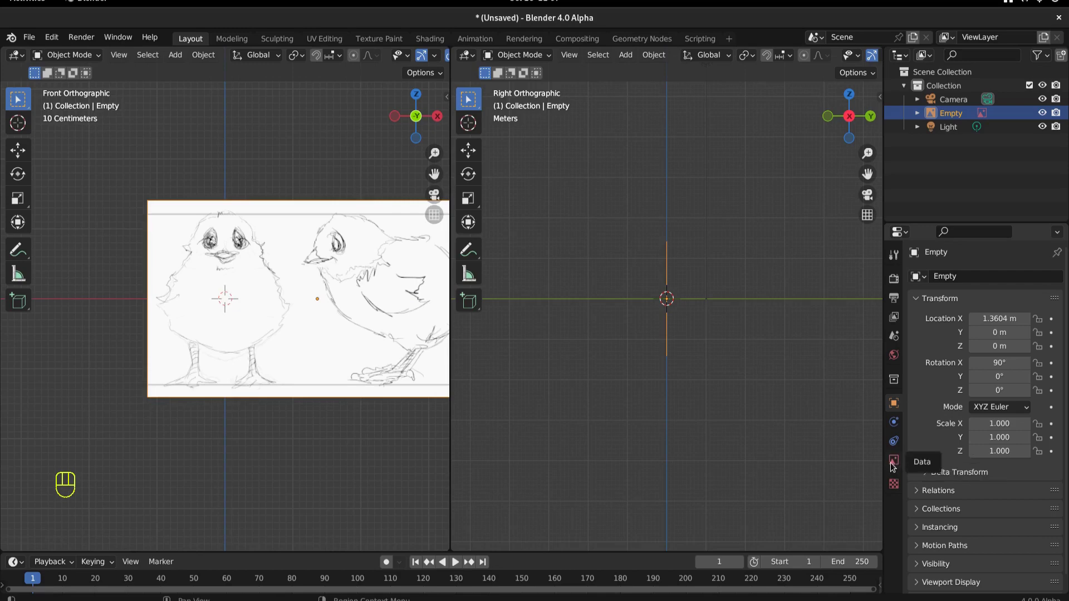
pyautogui.click(895, 465)
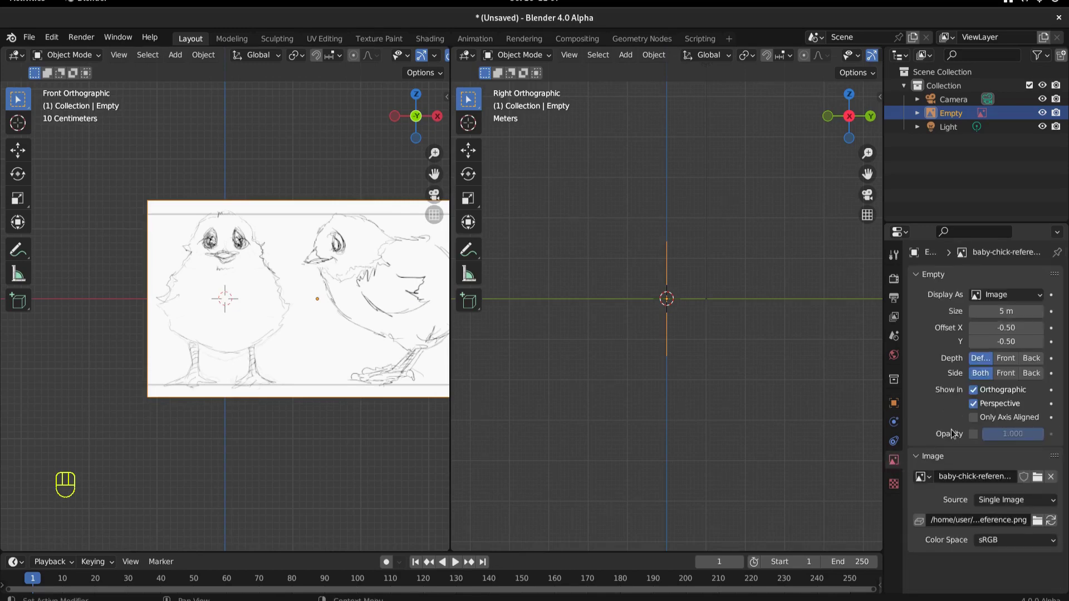
pyautogui.click(982, 438)
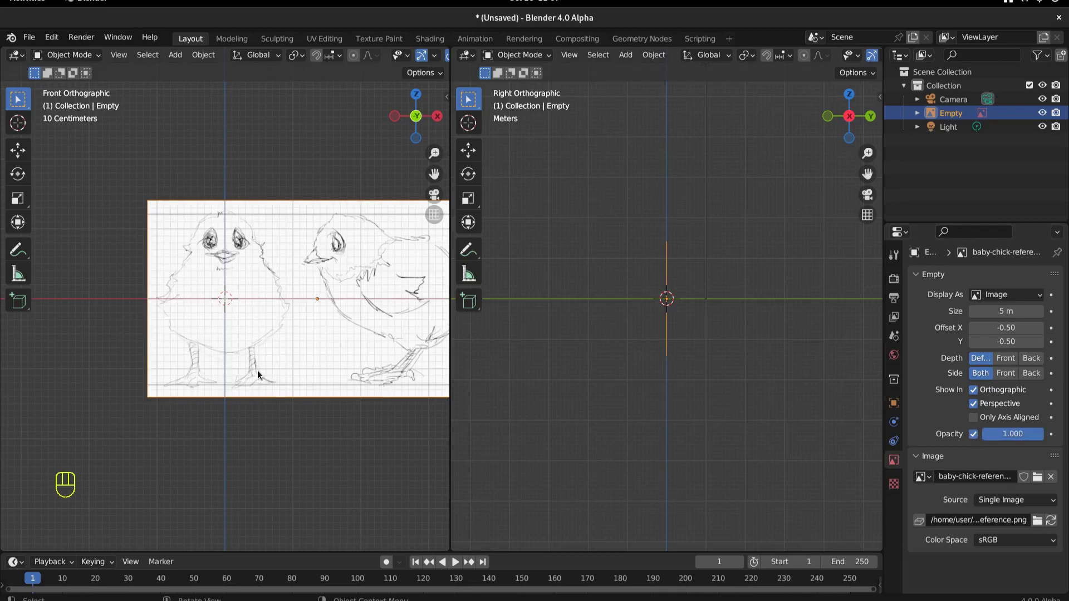
# - Raise the reference image so the chick's feet rest on the origin line
pyautogui.press('g')
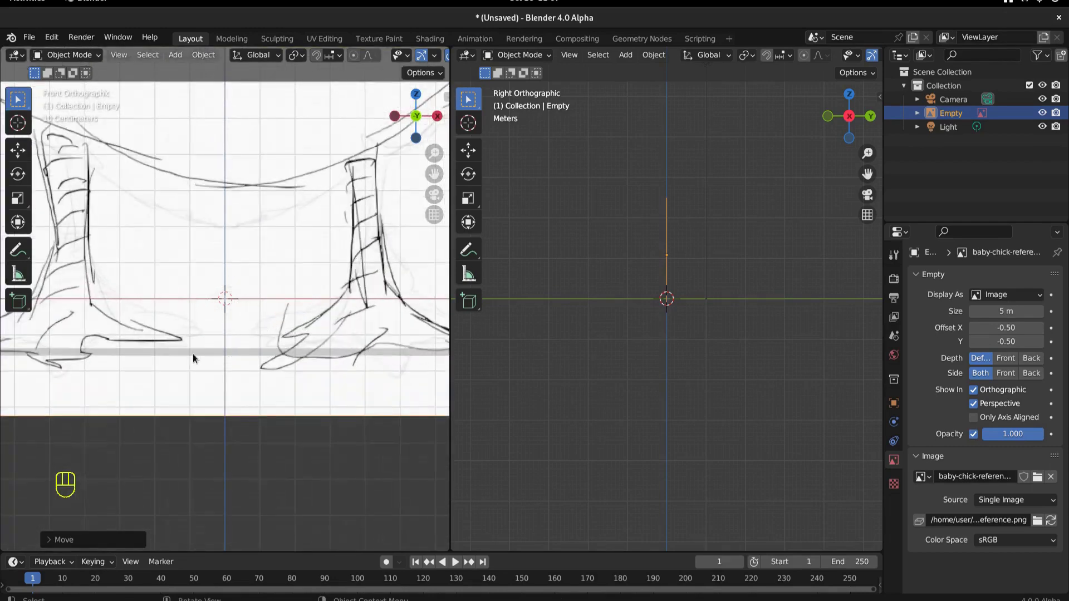
pyautogui.press('g')
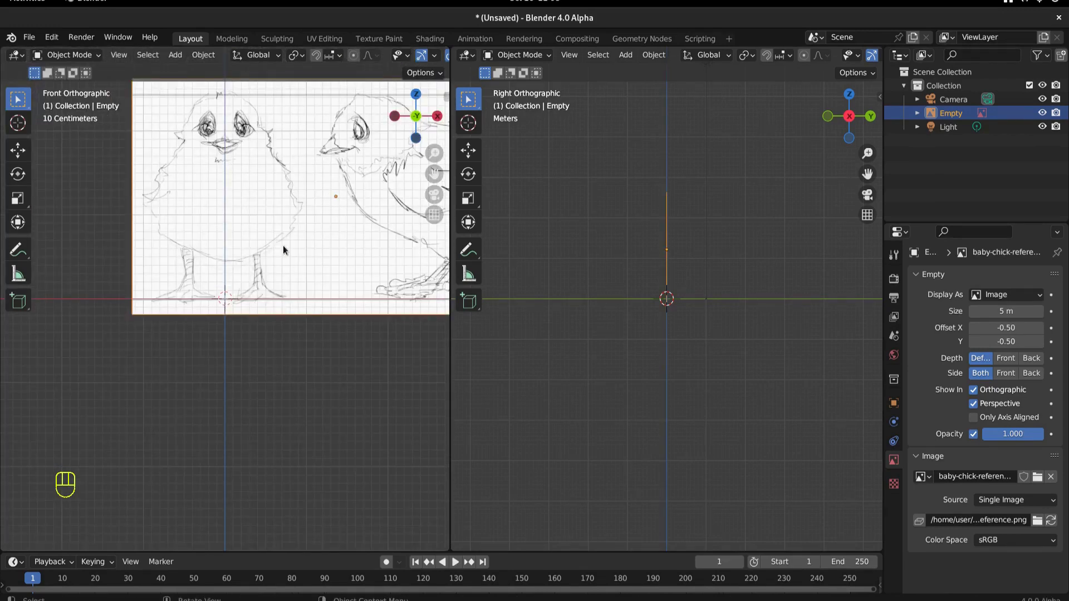
# - Duplicate the reference, rotate the original 90° on Z to face the side view and slide it back along X
pyautogui.press('shift+d')
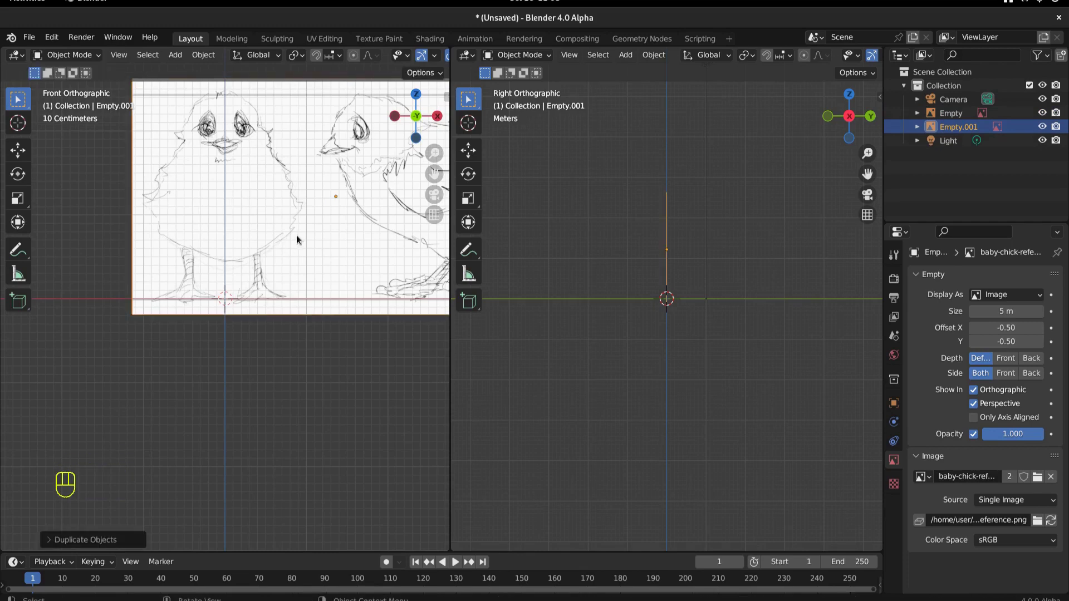
pyautogui.click(297, 240)
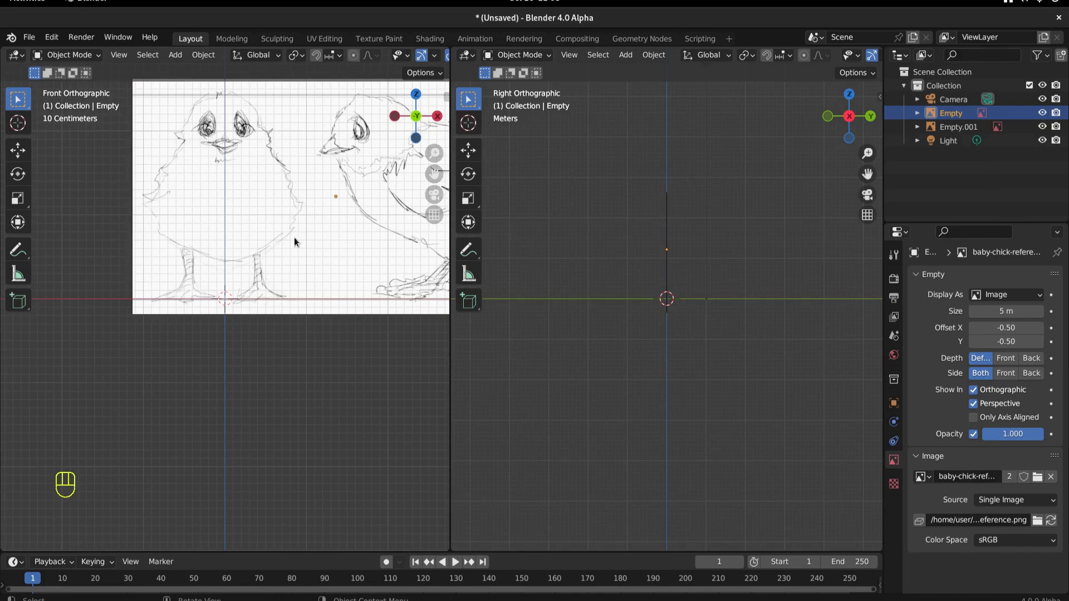
pyautogui.press('r')
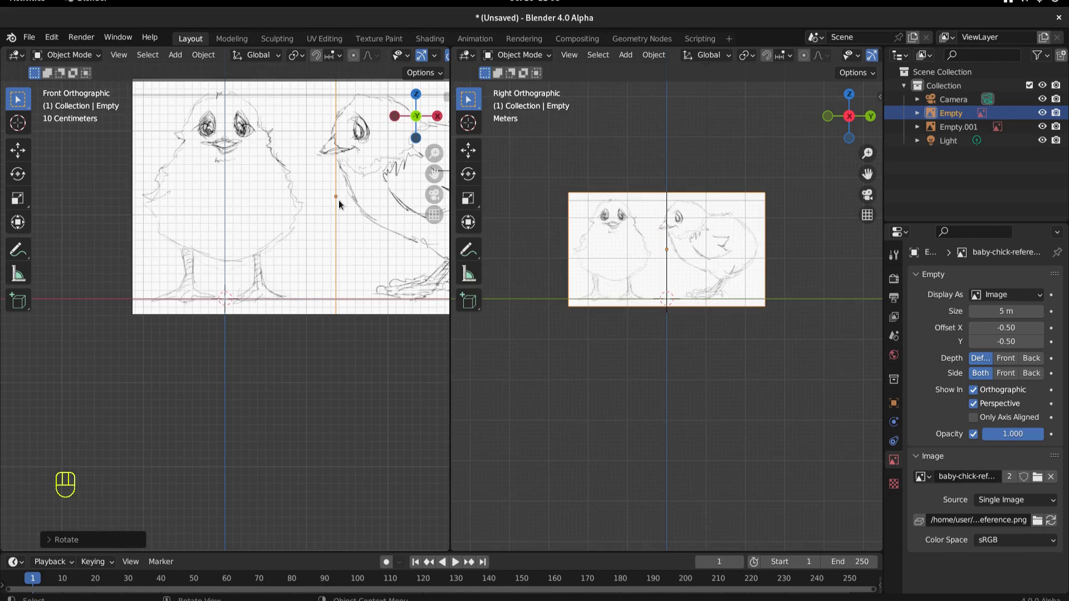
pyautogui.press('g')
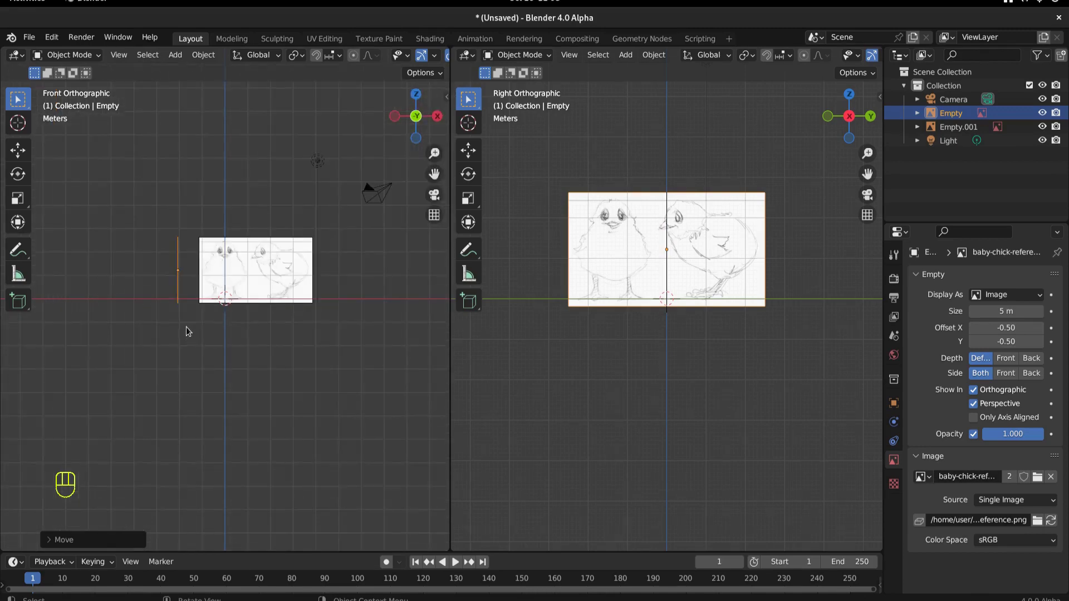
pyautogui.press('g')
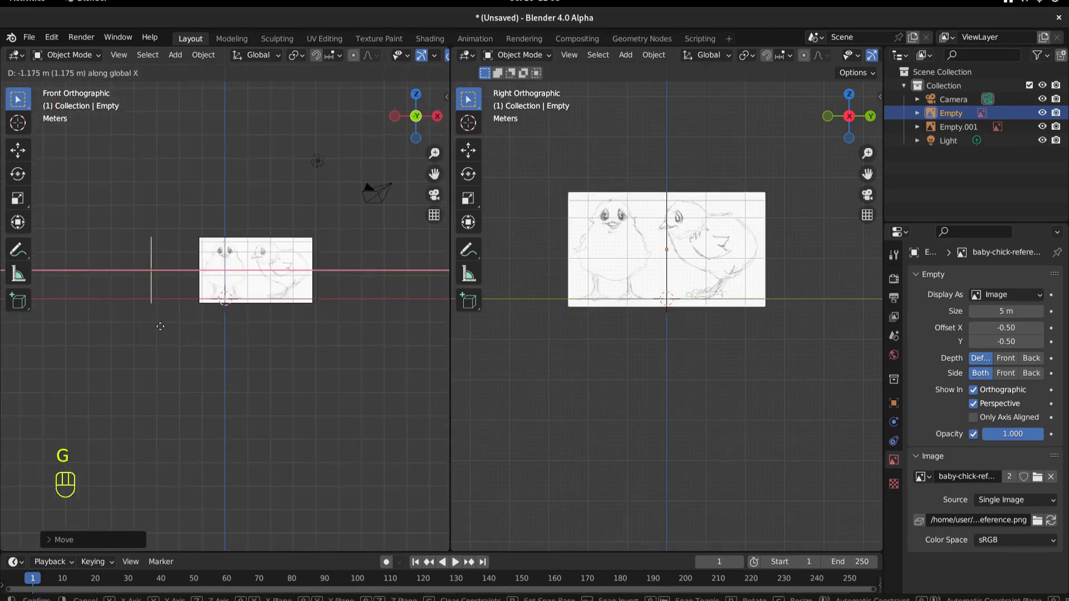
pyautogui.moveTo(282, 351); pyautogui.dragTo(196, 424)
# - Push the duplicate back along Y as the front backdrop and orbit to check both images
pyautogui.click(255, 318)
pyautogui.press('g')
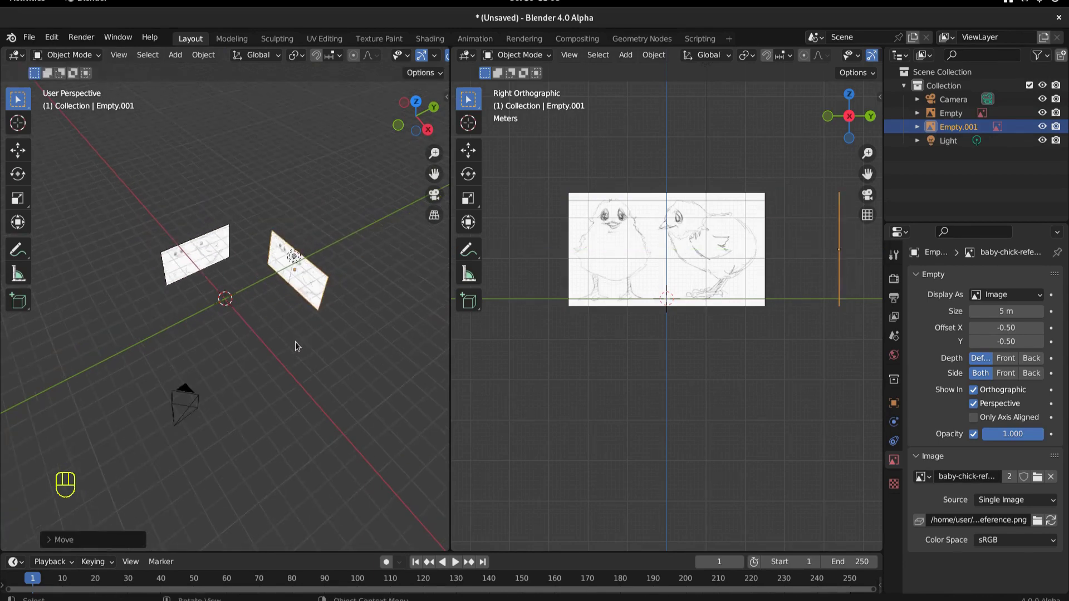
pyautogui.moveTo(294, 355); pyautogui.dragTo(368, 297)
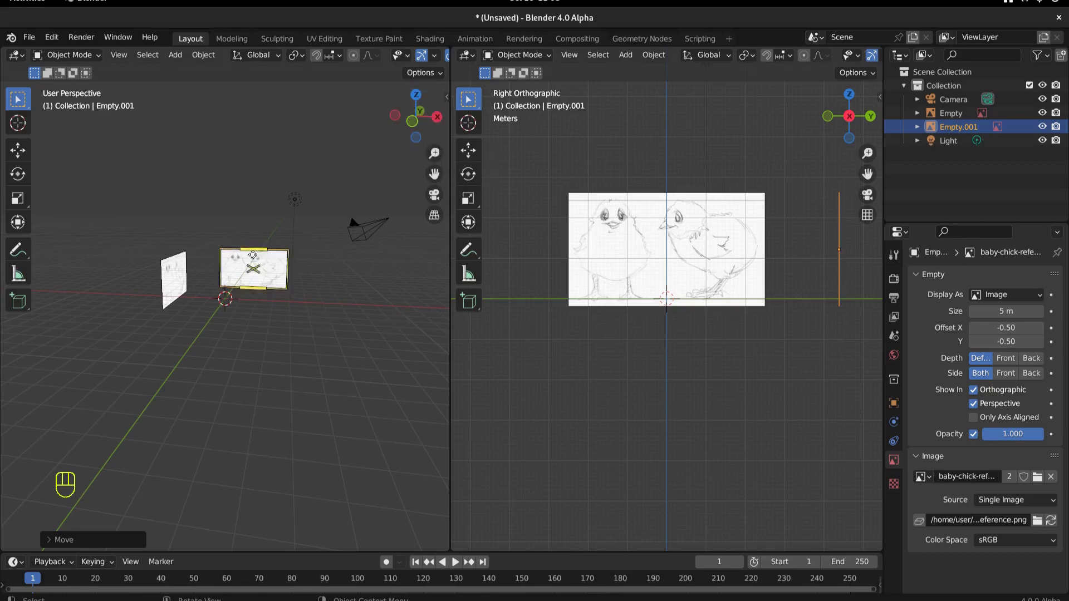
pyautogui.moveTo(230, 454); pyautogui.dragTo(194, 453)
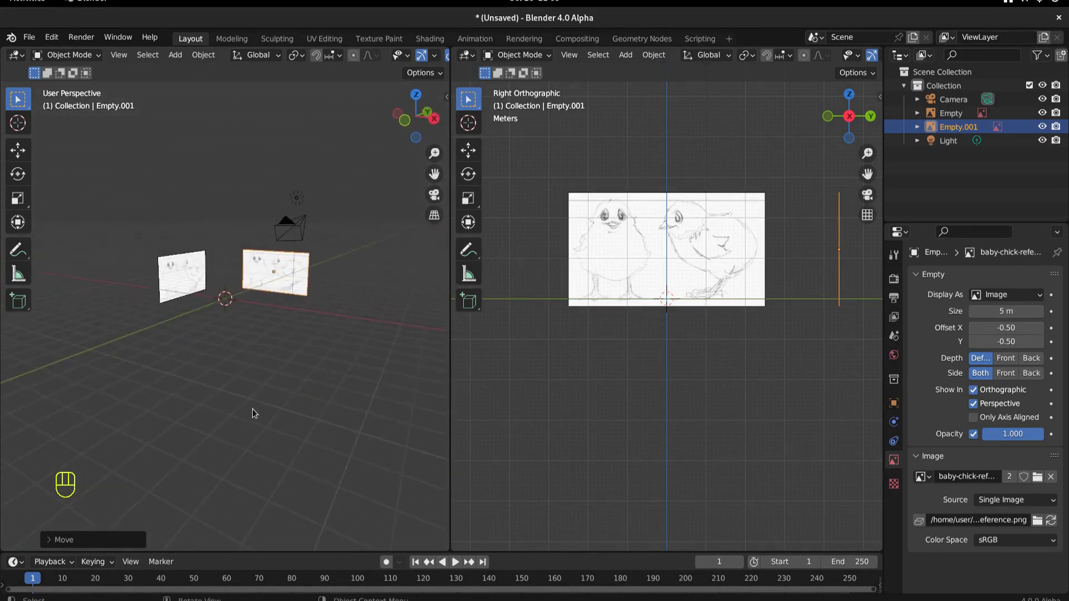
# - Set the front reference's Depth to Back and add a cube at the origin
pyautogui.press('KP_1')
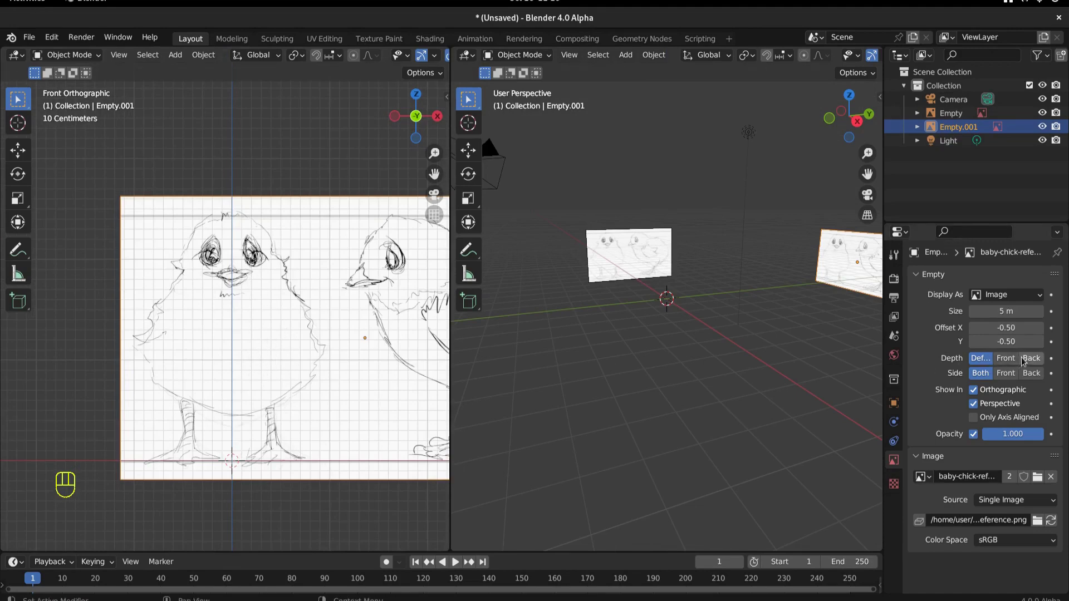
pyautogui.click(1034, 360)
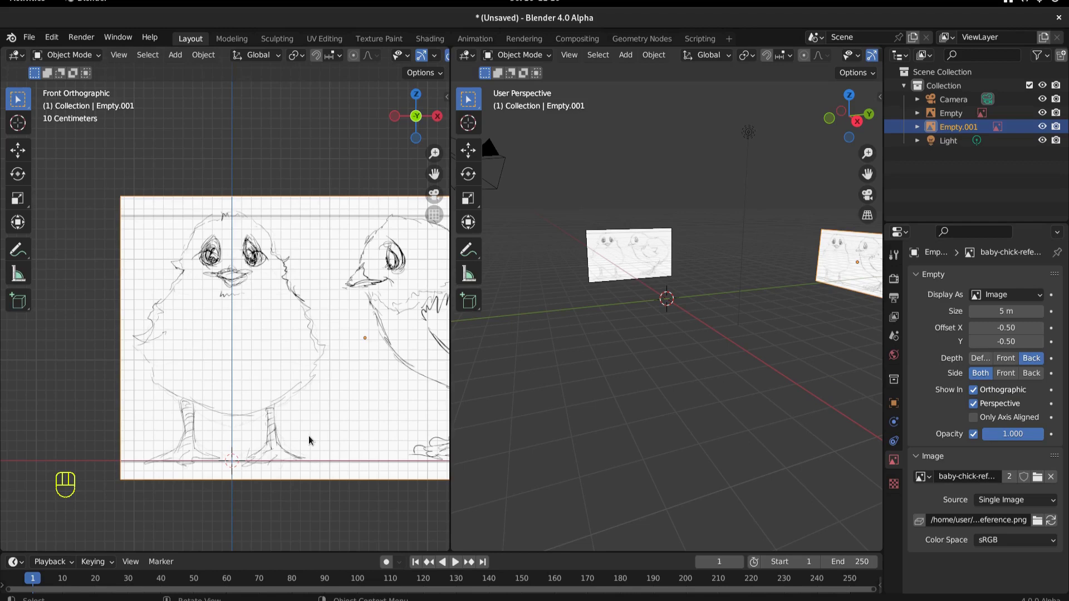
pyautogui.press('shift+a')
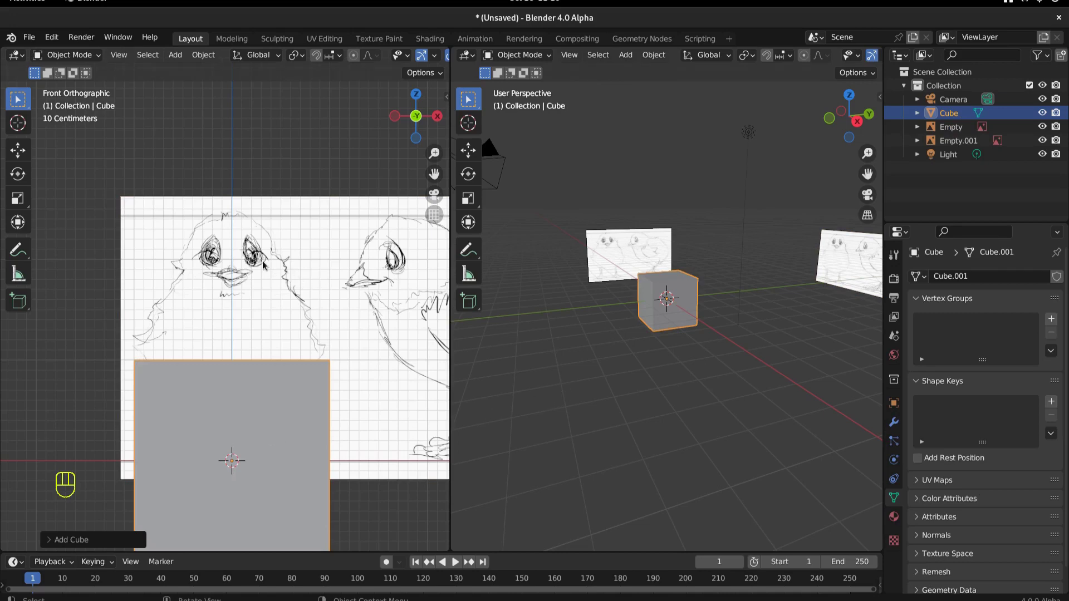
# - Set the side reference's Depth to Back as well, viewed from the right
pyautogui.click(1007, 366)
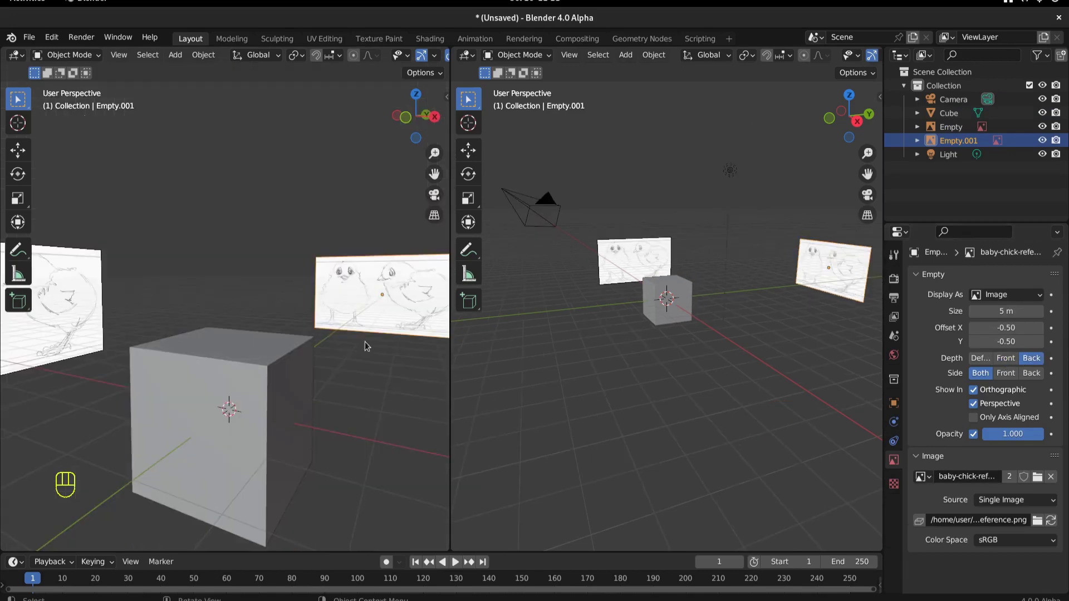
pyautogui.press('KP_3')
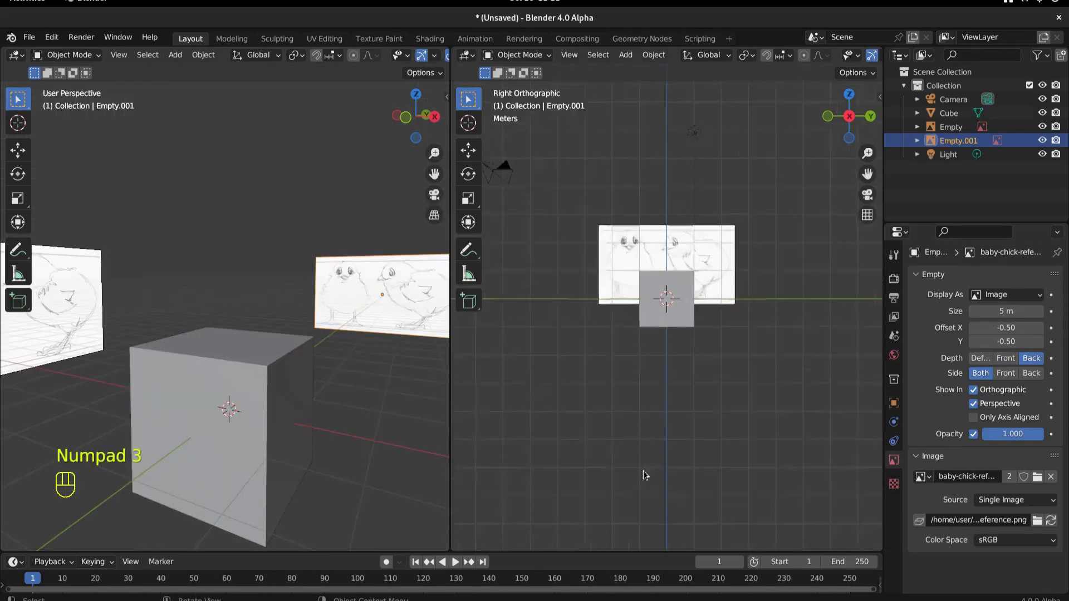
pyautogui.click(702, 217)
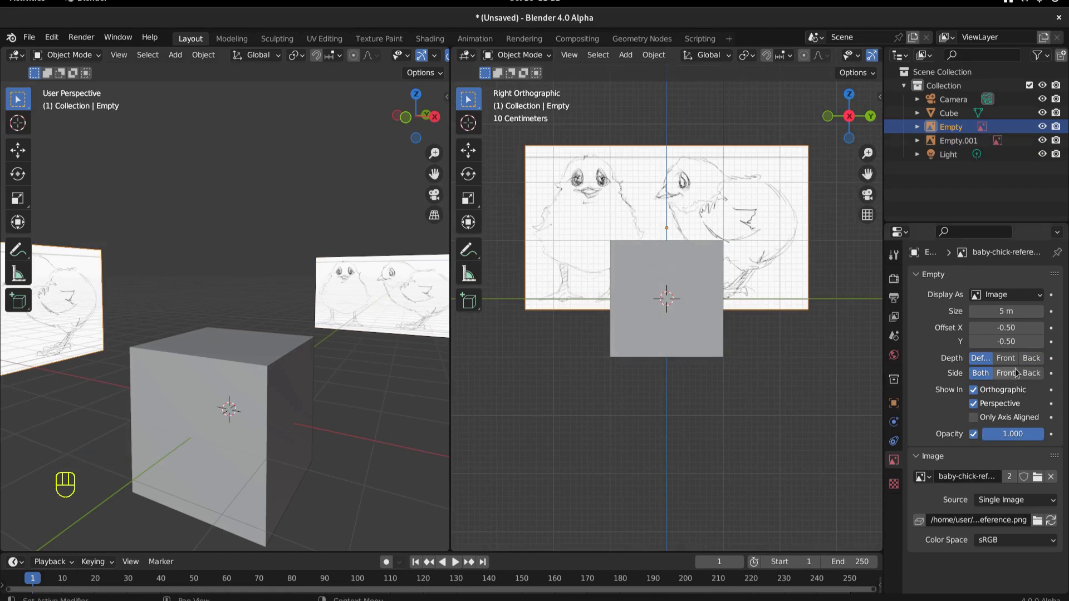
pyautogui.click(1029, 364)
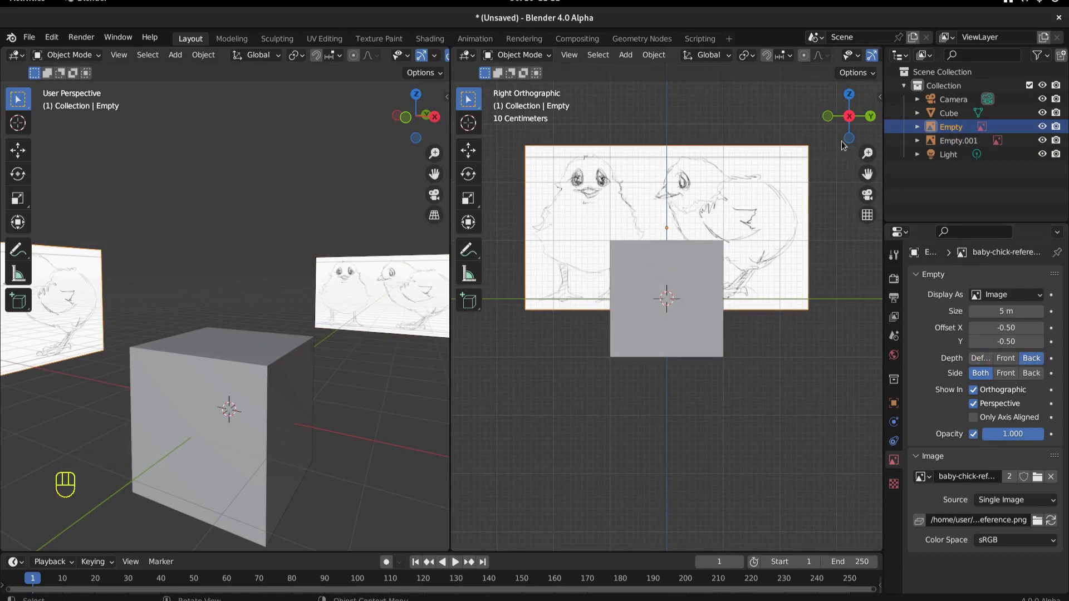
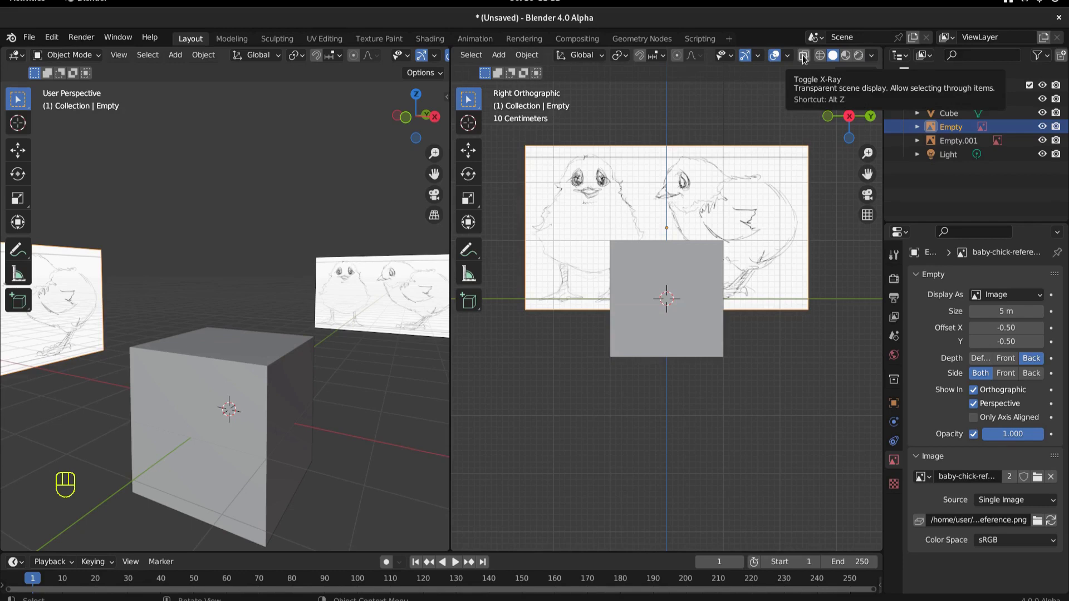
# - Turn on X-Ray display and zoom the side view in on the cube over the reference
pyautogui.click(804, 58)
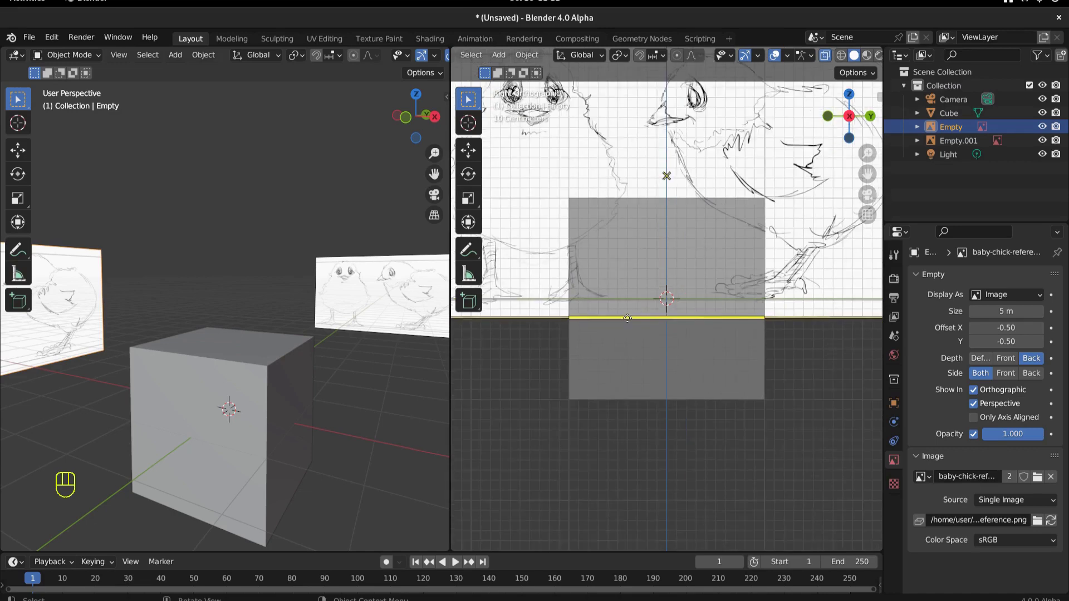
pyautogui.middleClick(239, 415)
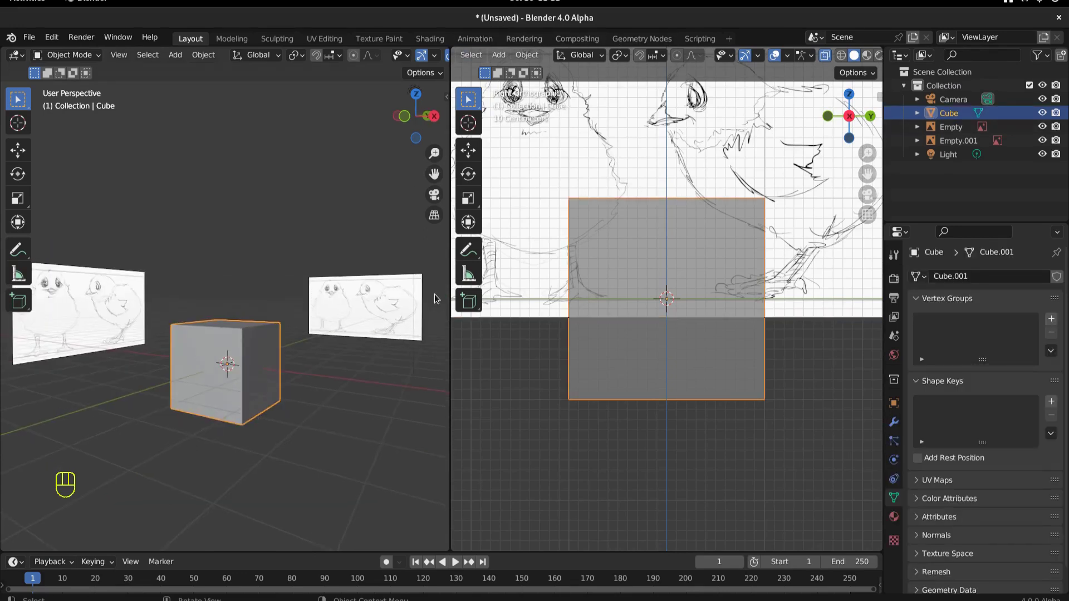
pyautogui.press('shift+a')
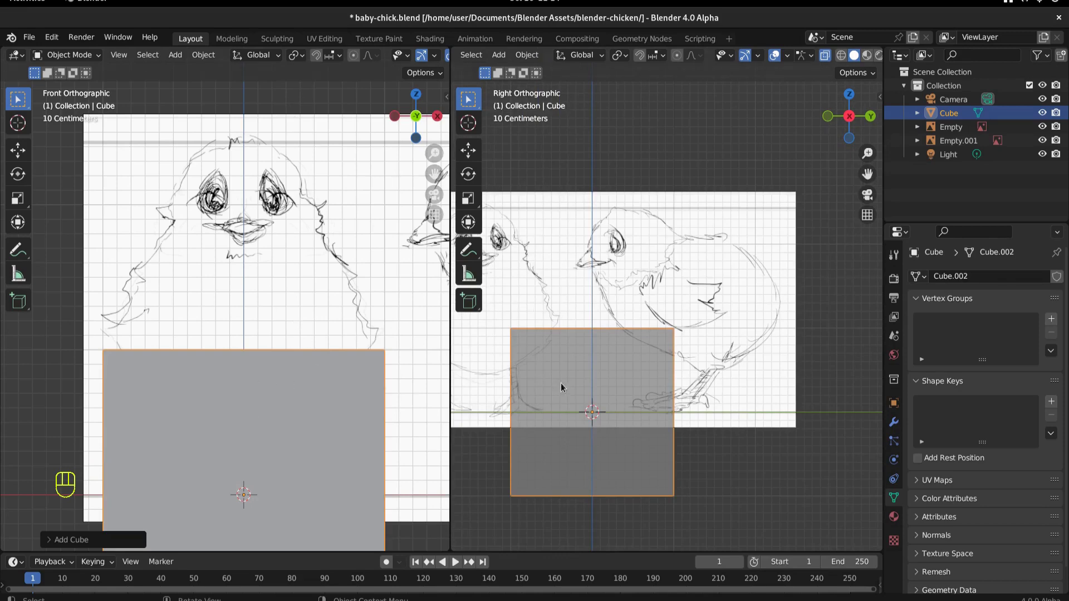
pyautogui.moveTo(680, 321); pyautogui.dragTo(703, 300)
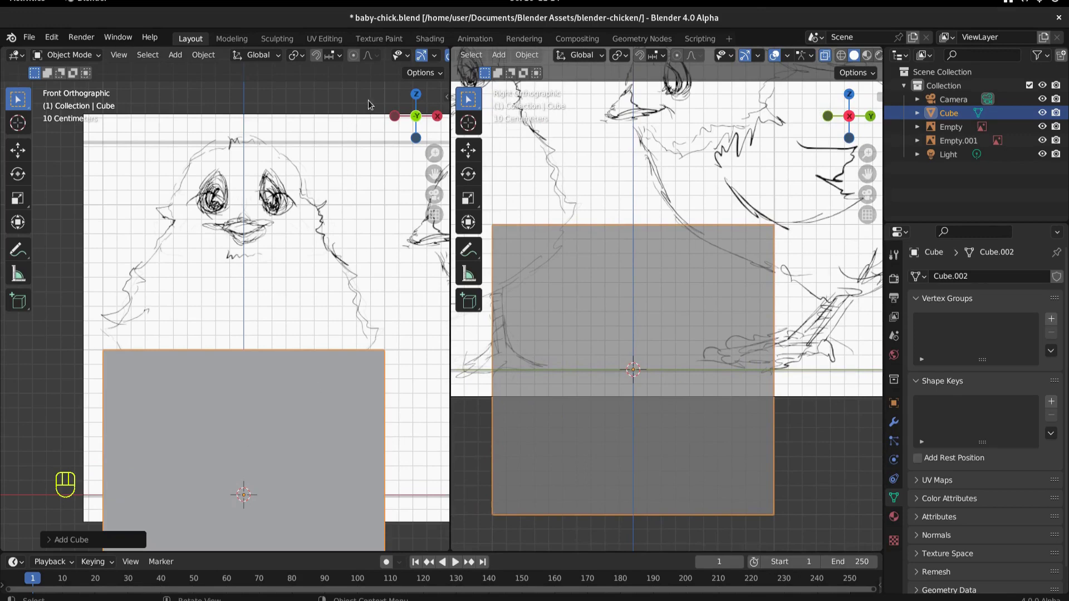
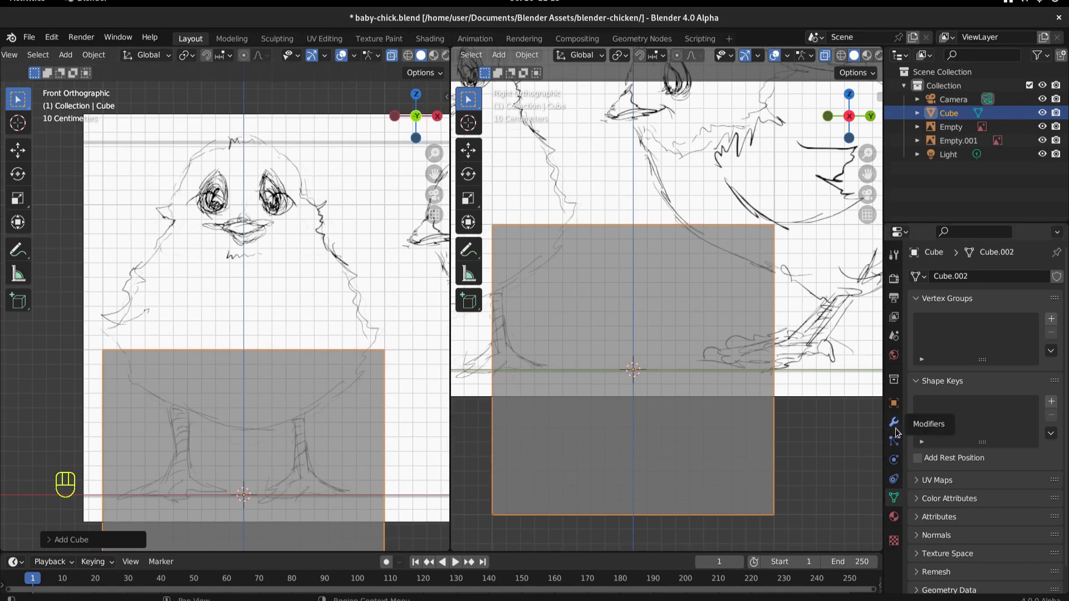
# - Add a Subdivision Surface modifier to the cube from the Modifiers tab
pyautogui.click(899, 430)
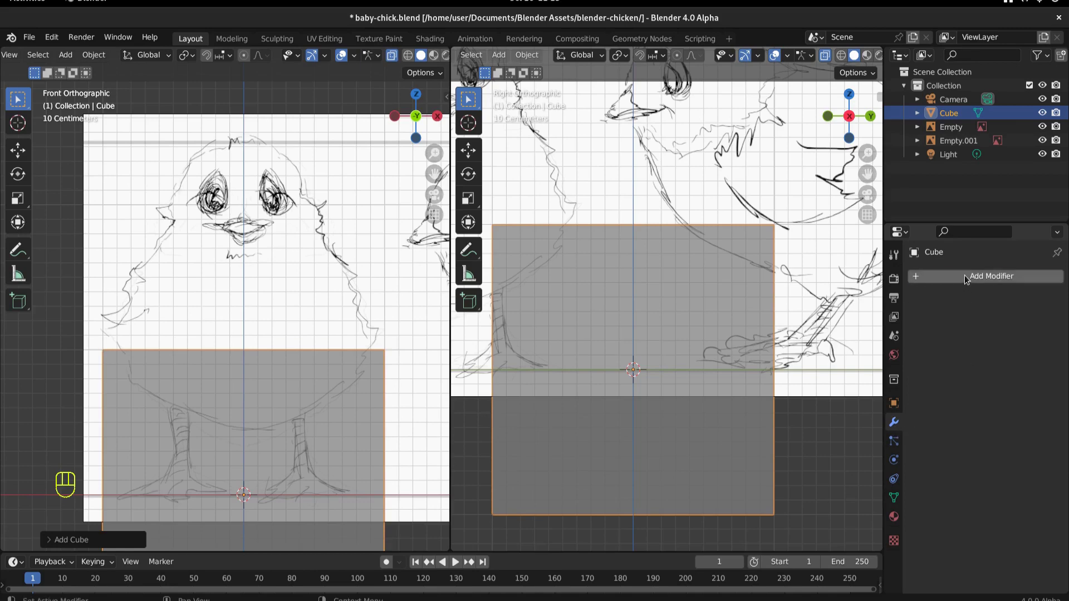
pyautogui.moveTo(969, 278); pyautogui.dragTo(1002, 408)
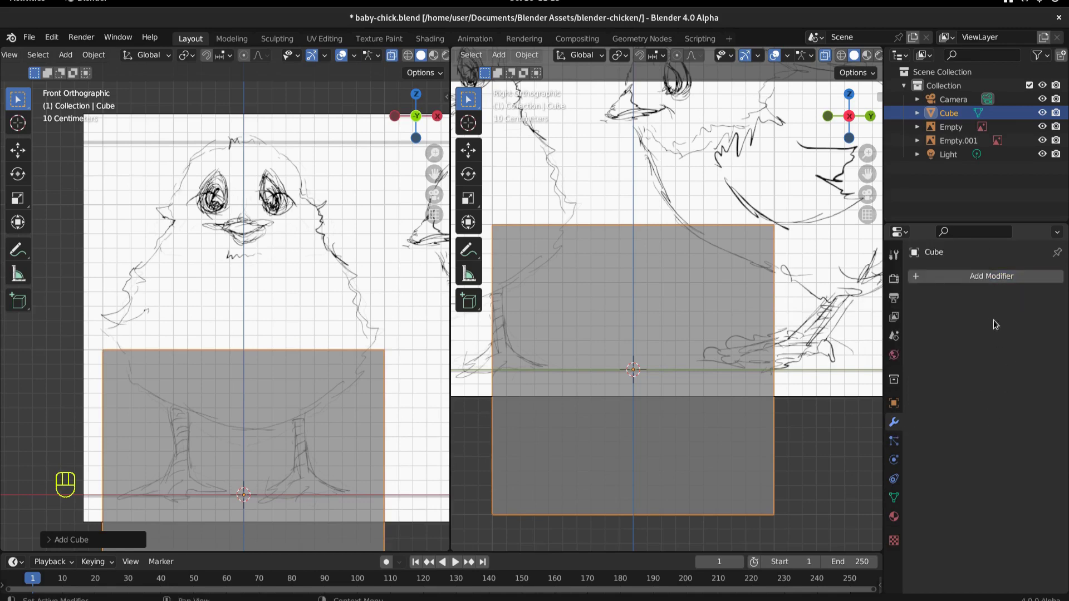
pyautogui.moveTo(997, 279); pyautogui.dragTo(1026, 489)
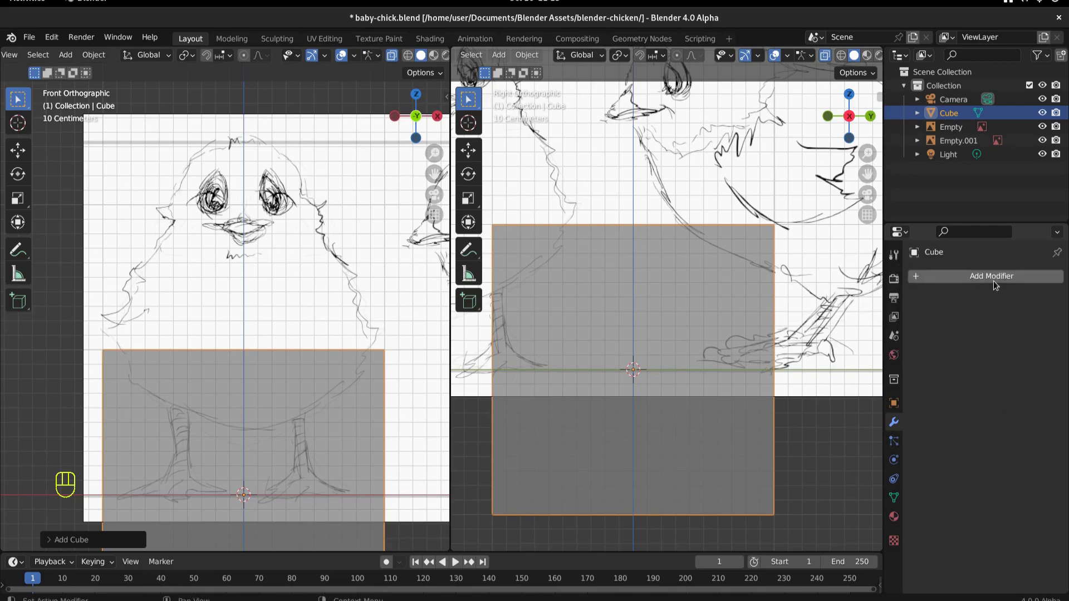
pyautogui.moveTo(996, 277); pyautogui.dragTo(845, 487)
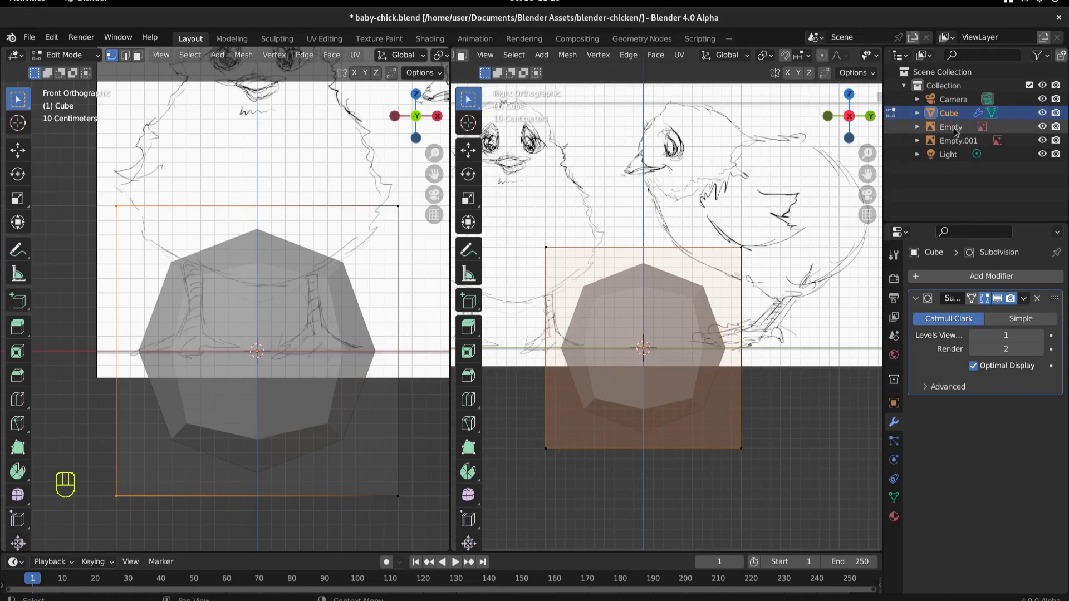
# - Rename the cube object to Baby Chick in the Outliner
pyautogui.doubleClick(956, 118)
pyautogui.moveTo(956, 118); pyautogui.dragTo(955, 121)
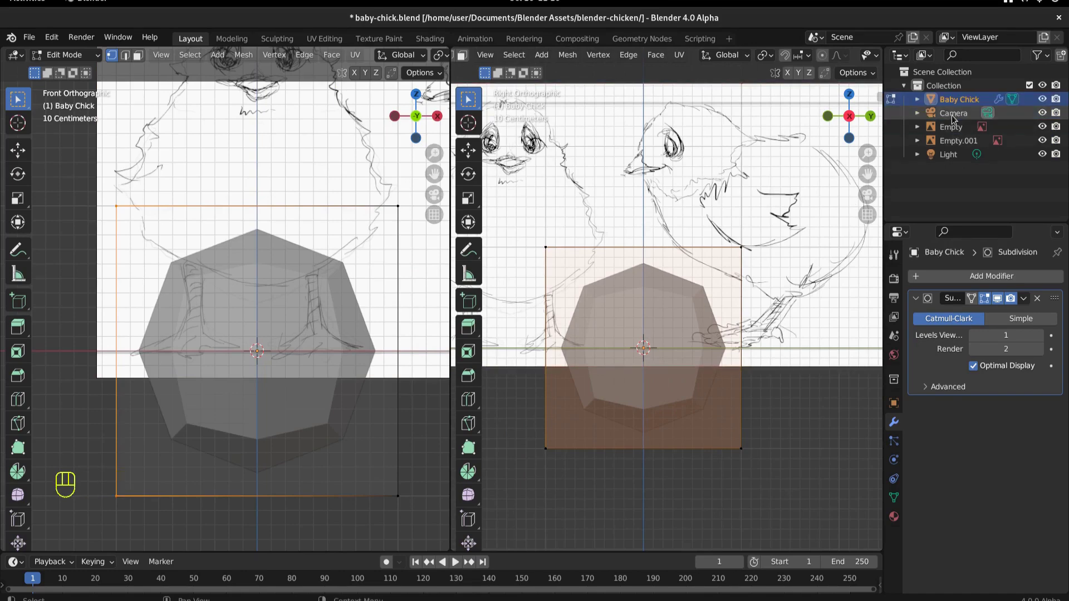
# - Rename the two reference empties to Side View Reference and Front View Reference
pyautogui.click(953, 136)
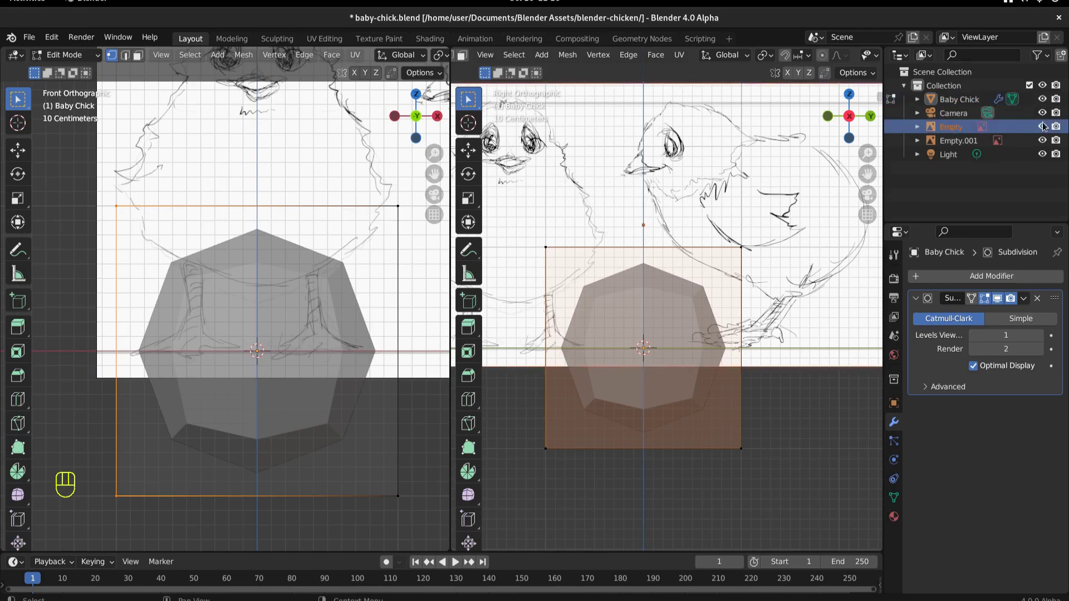
pyautogui.click(1045, 132)
pyautogui.doubleClick(1045, 133)
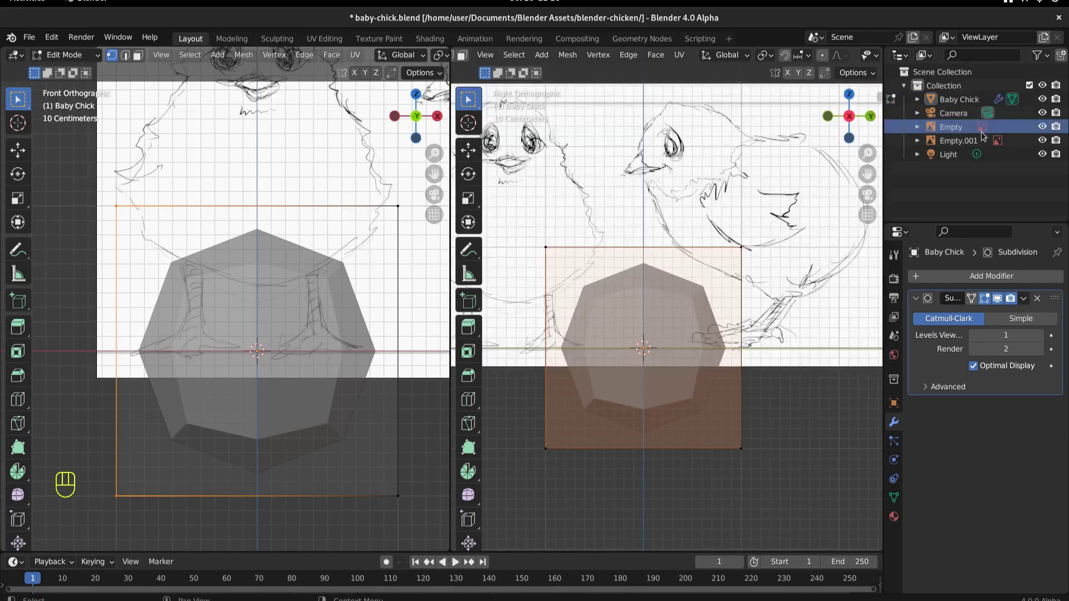
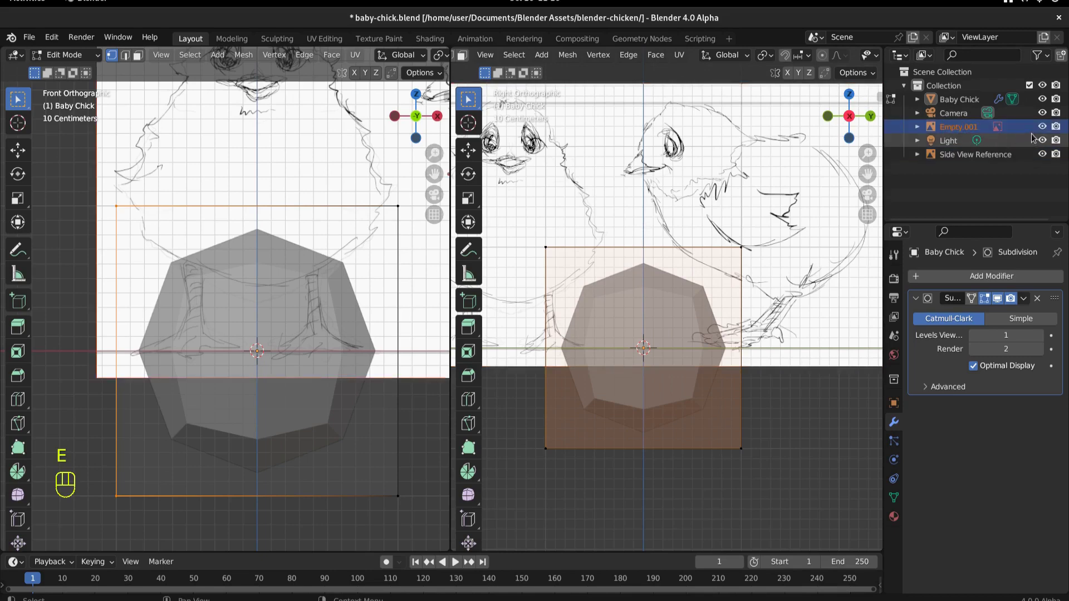
pyautogui.click(1047, 130)
pyautogui.click(1047, 130)
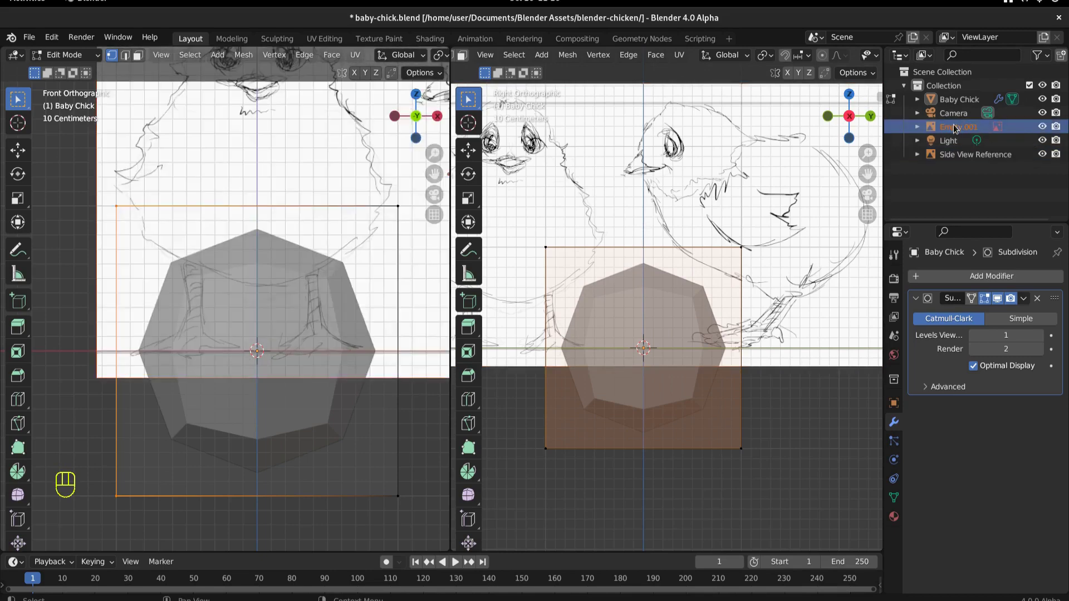
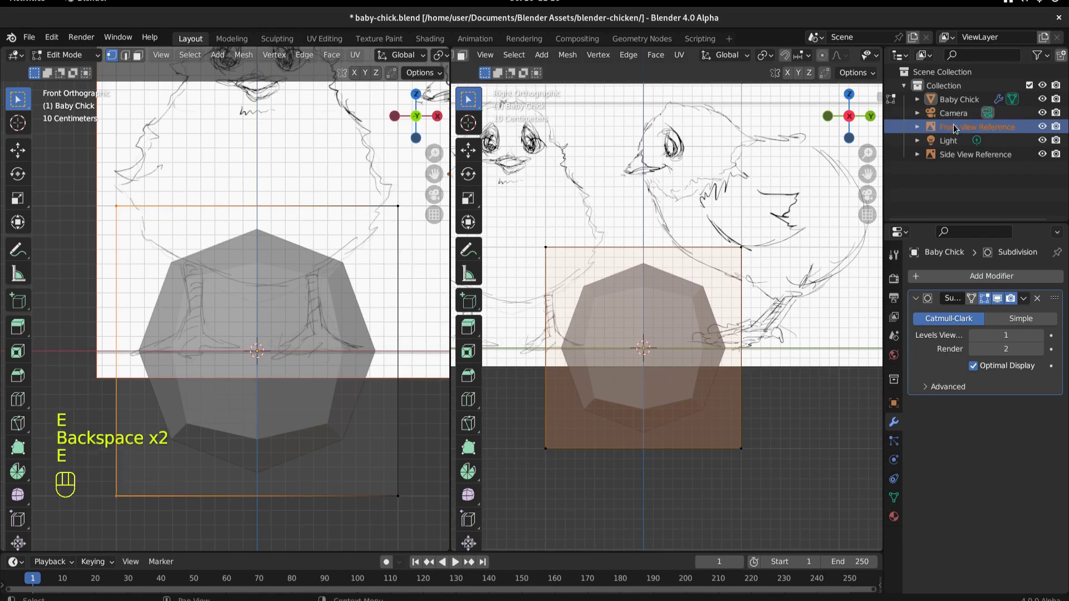
# - Confirm the new names and reselect the Baby Chick object
pyautogui.click(946, 177)
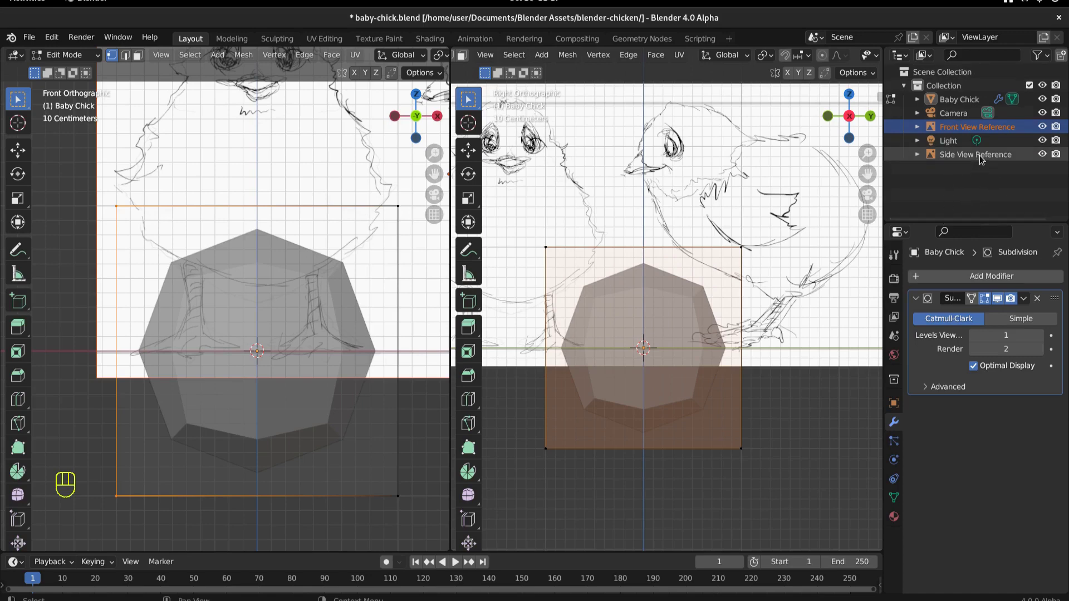
pyautogui.click(946, 143)
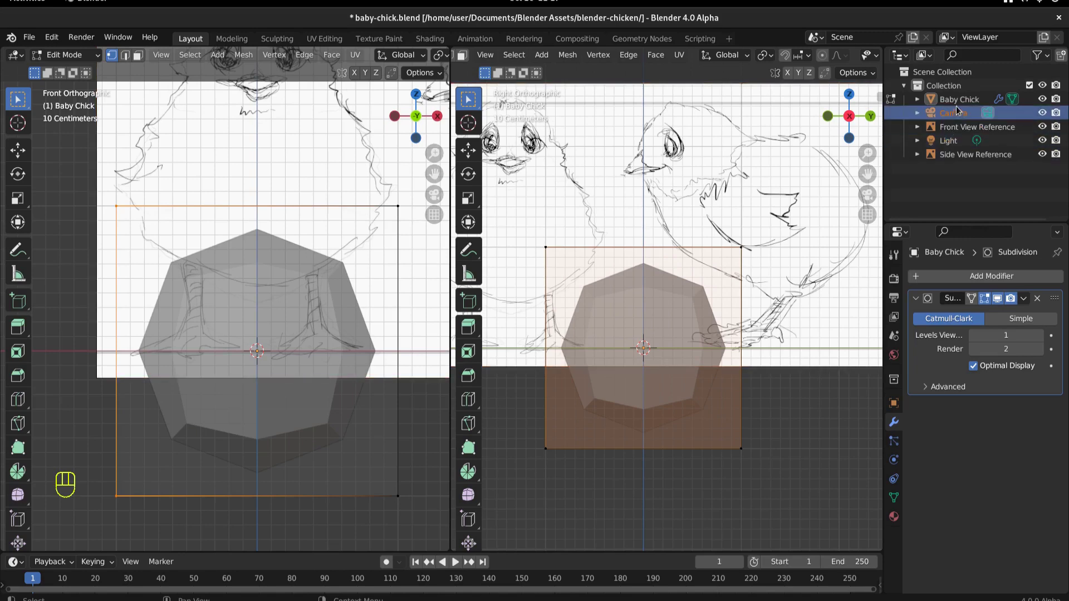
pyautogui.click(961, 100)
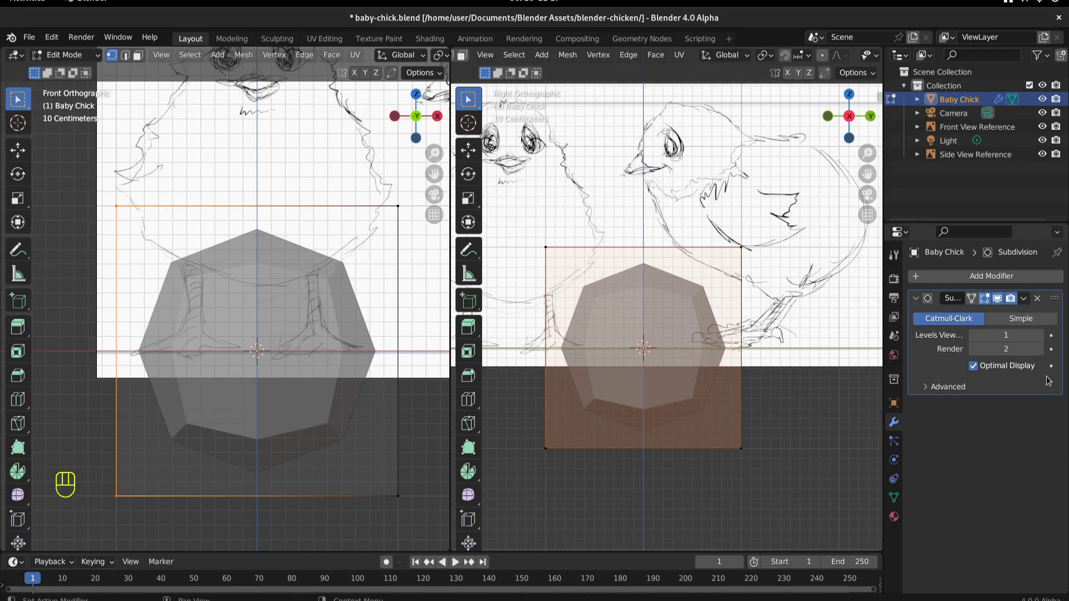
# - Return to Object Mode and apply the Subdivision Surface modifier permanently to the mesh
pyautogui.moveTo(1028, 299); pyautogui.dragTo(1003, 454)
pyautogui.click(1002, 456)
pyautogui.moveTo(63, 59); pyautogui.dragTo(57, 71)
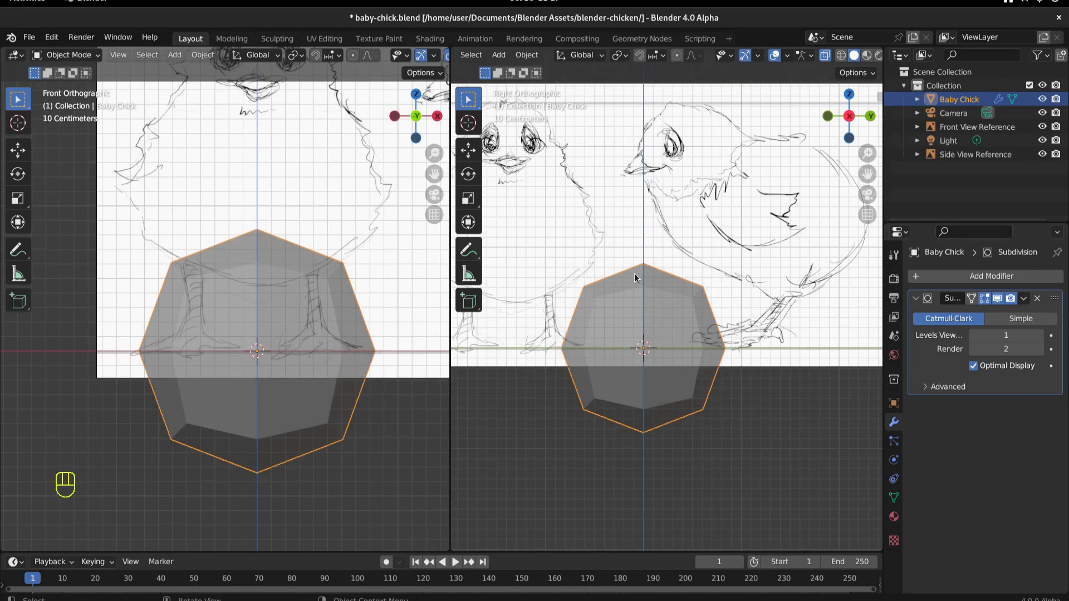
pyautogui.moveTo(1029, 302); pyautogui.dragTo(984, 316)
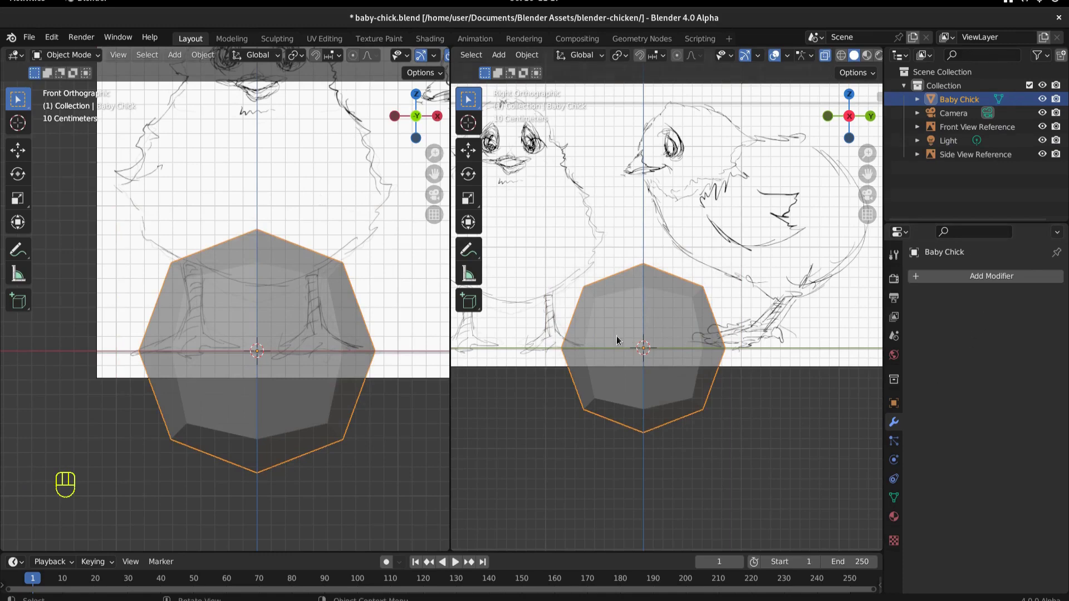
# - Enter edit mode, deselect all and box-select the left half of the body in vertex mode
pyautogui.press('Tab')
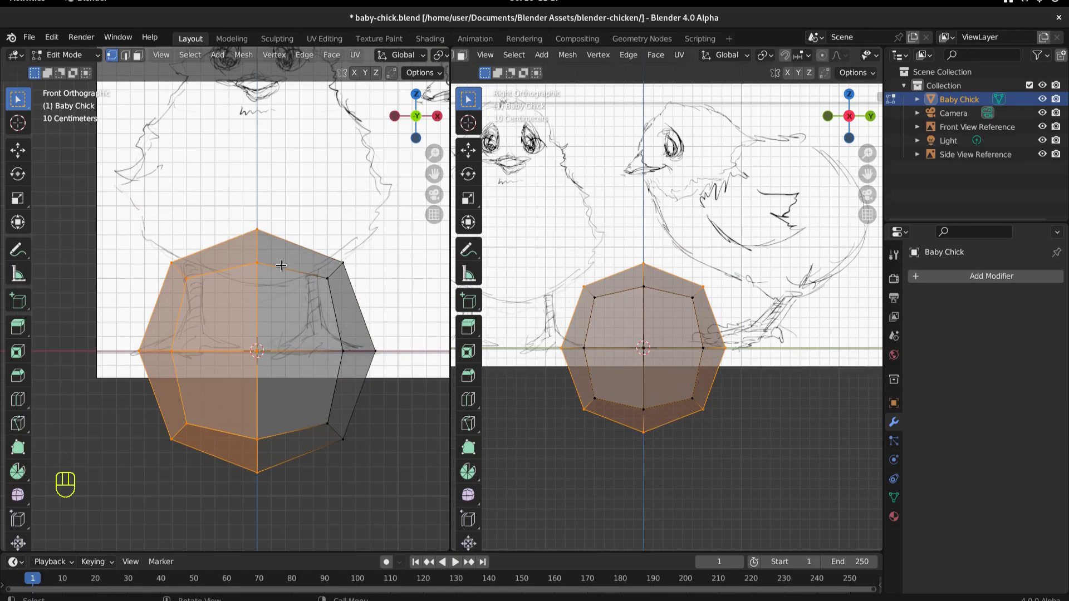
pyautogui.press('Tab')
pyautogui.press('Tab')
pyautogui.click(112, 65)
pyautogui.doubleClick(113, 60)
pyautogui.click(139, 61)
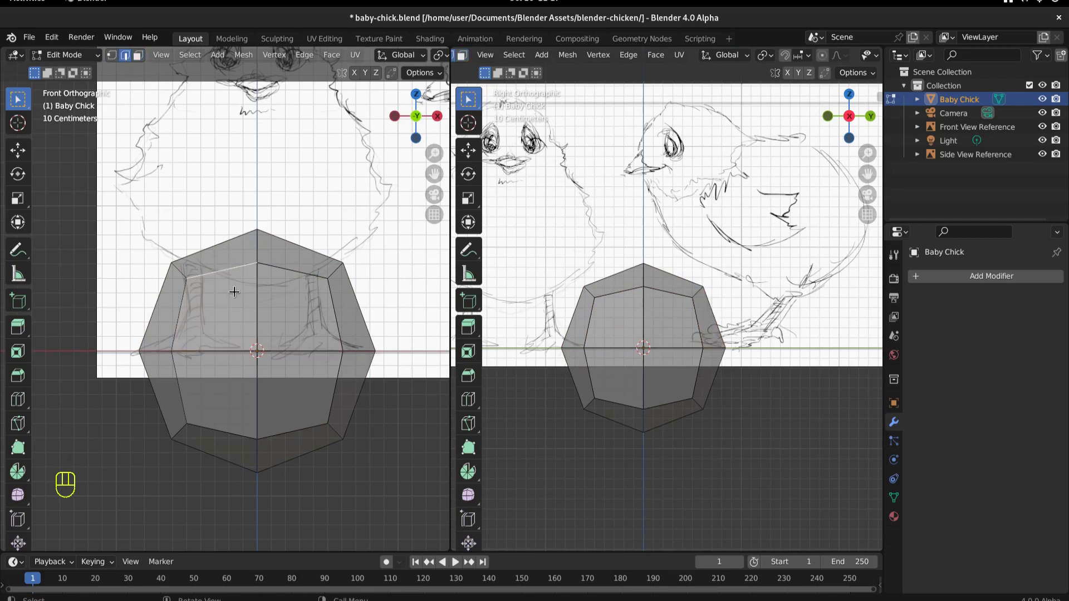
pyautogui.click(224, 267)
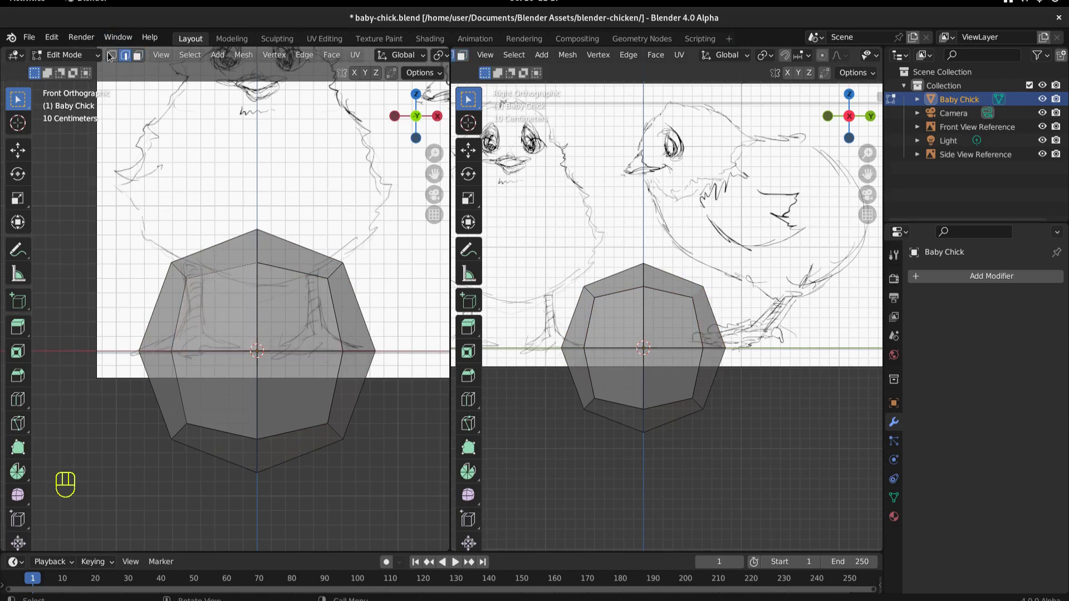
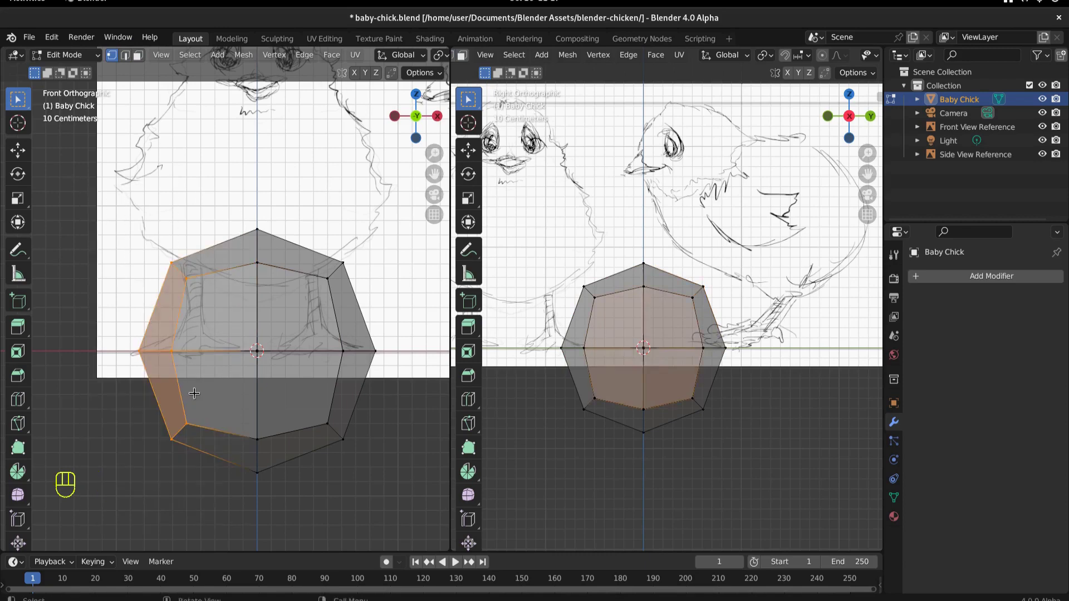
# - Delete the left-half vertices and return to object mode
pyautogui.press('Delete')
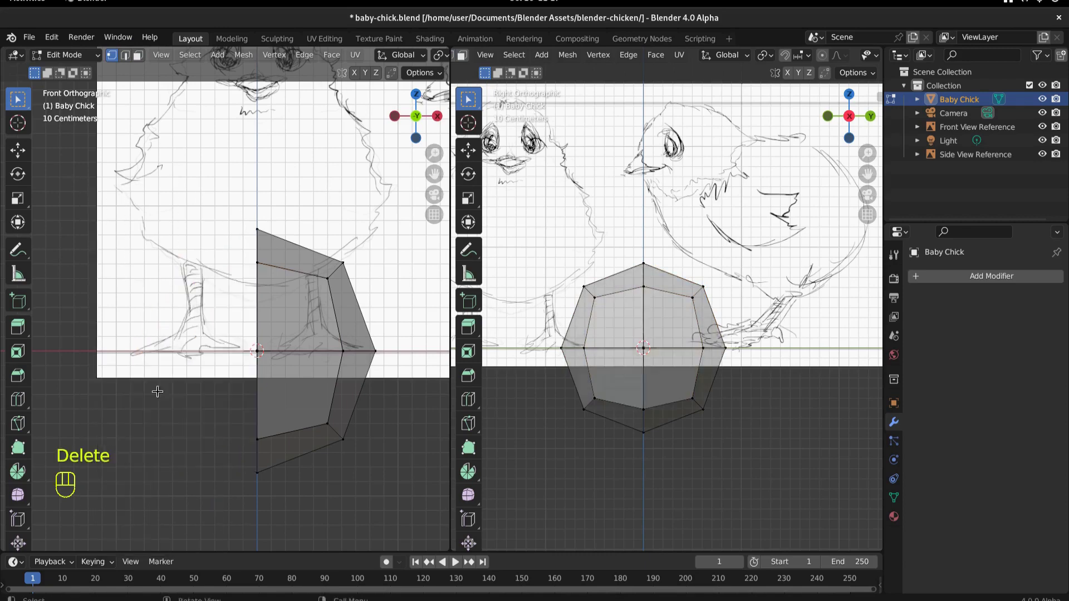
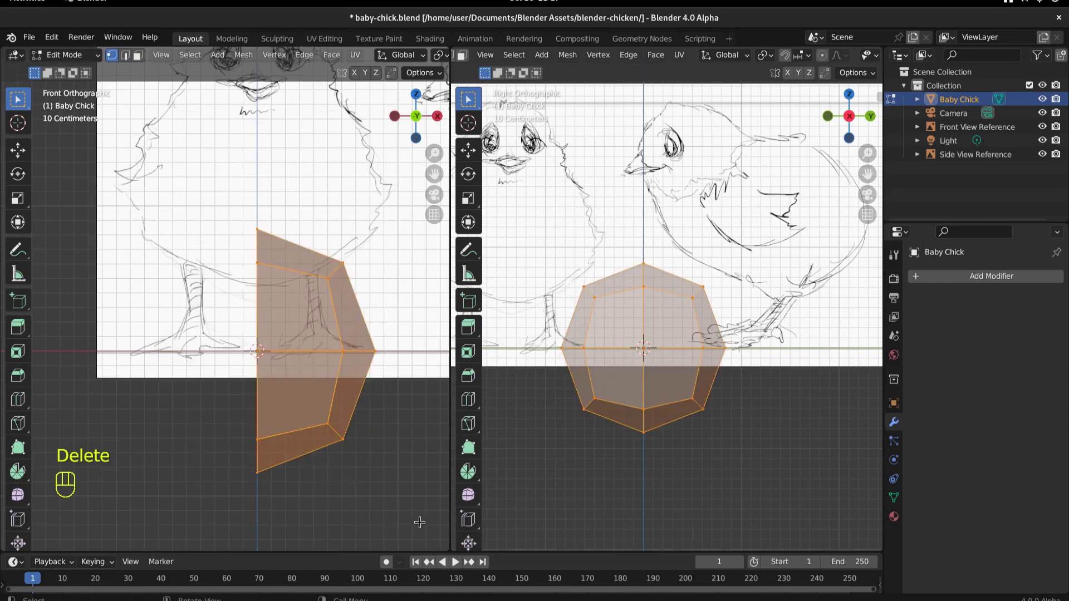
pyautogui.press('Tab')
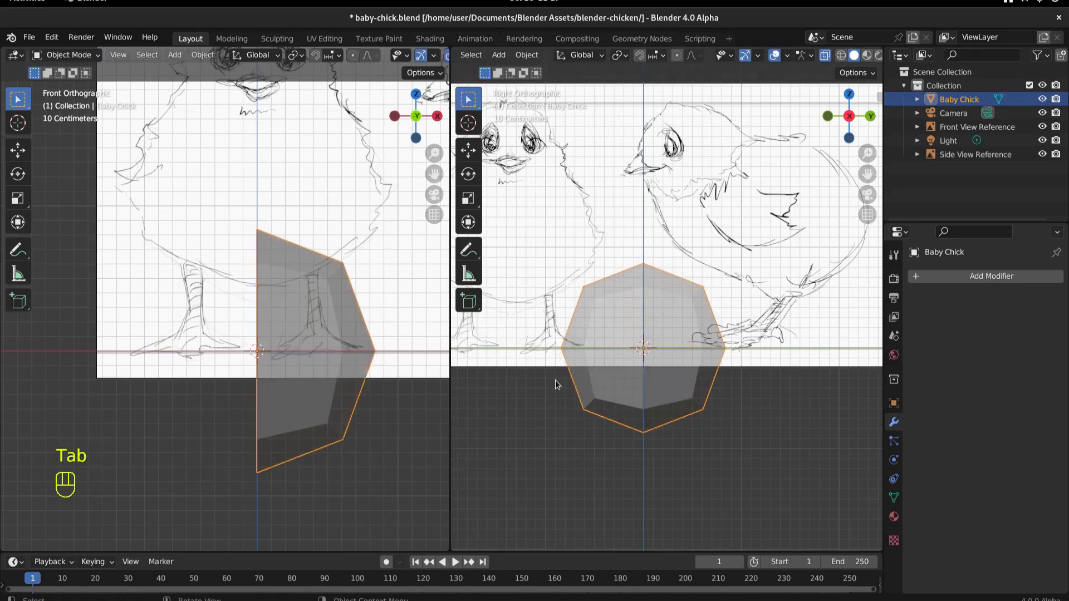
# - Add a Mirror modifier on the X axis with Clipping enabled and enter edit mode
pyautogui.moveTo(1030, 272); pyautogui.dragTo(851, 370)
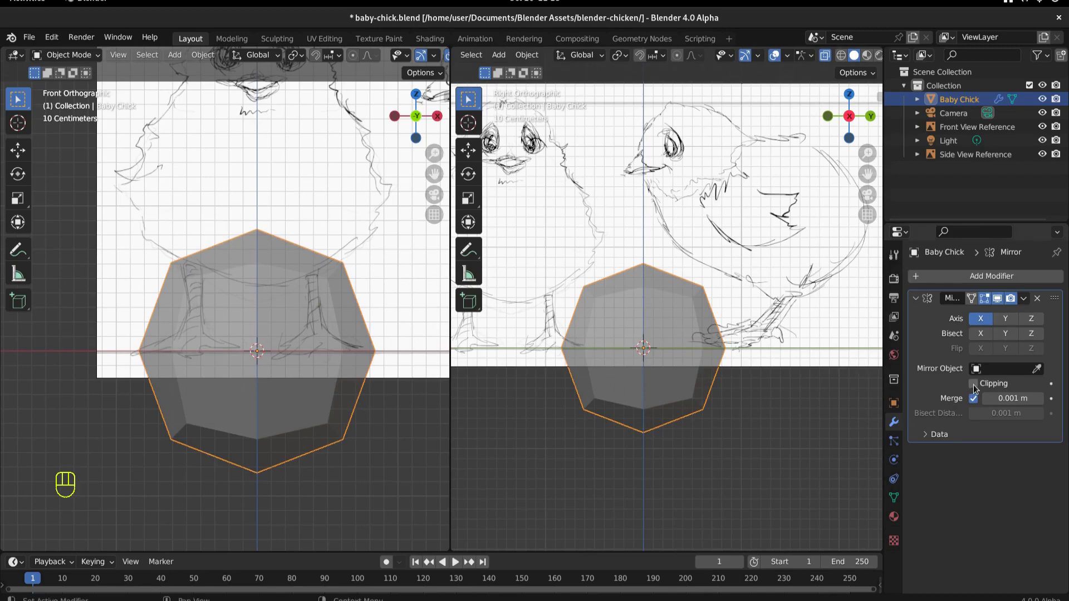
pyautogui.click(978, 388)
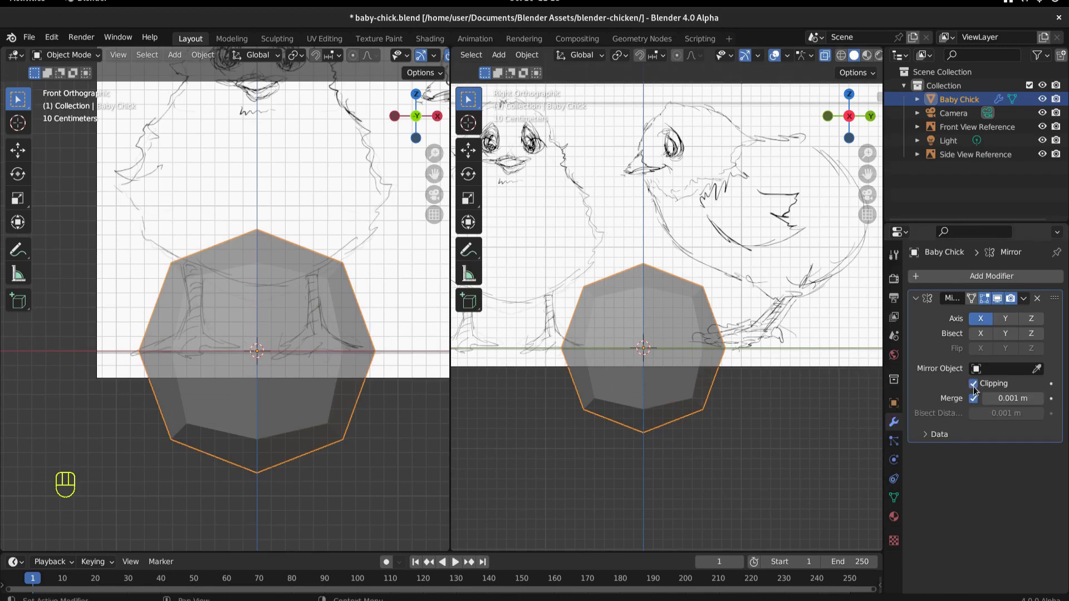
pyautogui.press('g')
# - Select the top edge vertices of the body, start moving them and save the file
pyautogui.click(350, 312)
pyautogui.click(348, 232)
pyautogui.click(320, 239)
pyautogui.press('g')
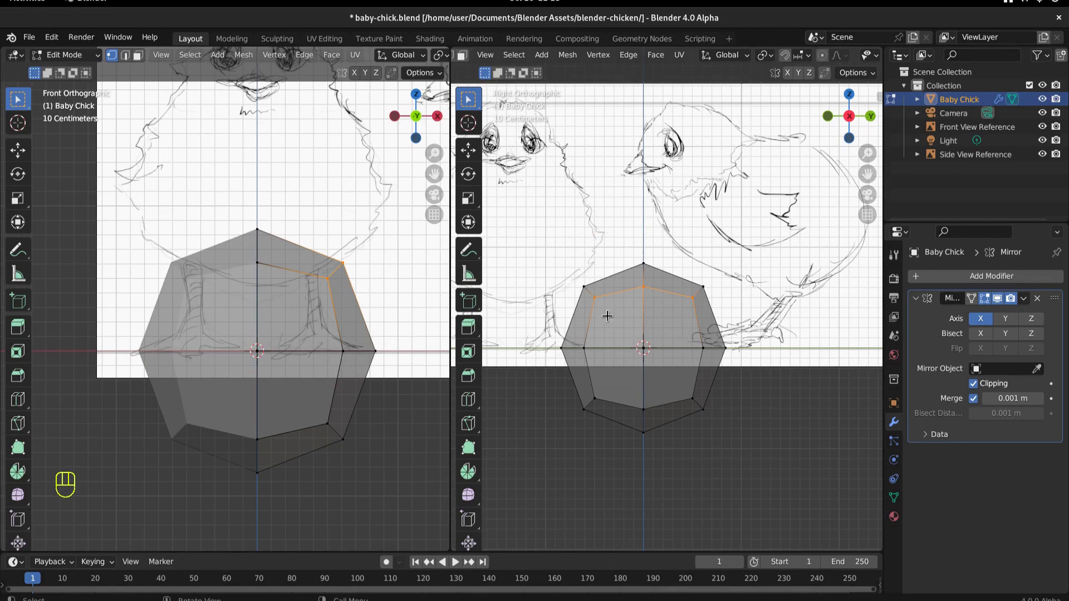
pyautogui.press('ctrl+s')
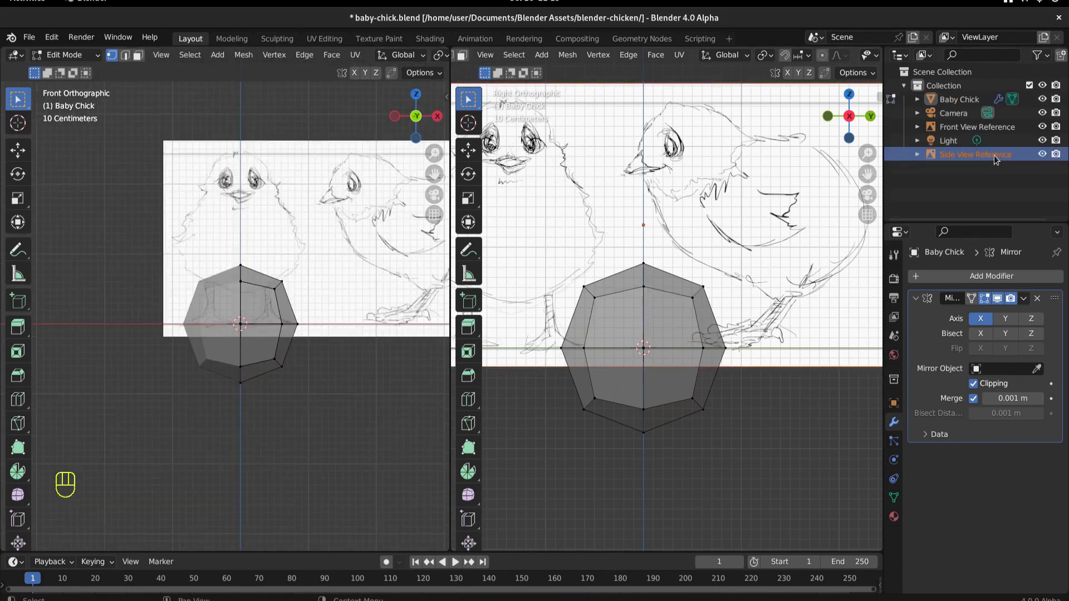
# - Slide the side reference image along Y, then lift the body mesh onto the sketch and scale to ~0.75
pyautogui.click(758, 167)
pyautogui.press('g')
pyautogui.press('y')
pyautogui.click(723, 167)
pyautogui.moveTo(73, 58); pyautogui.dragTo(72, 74)
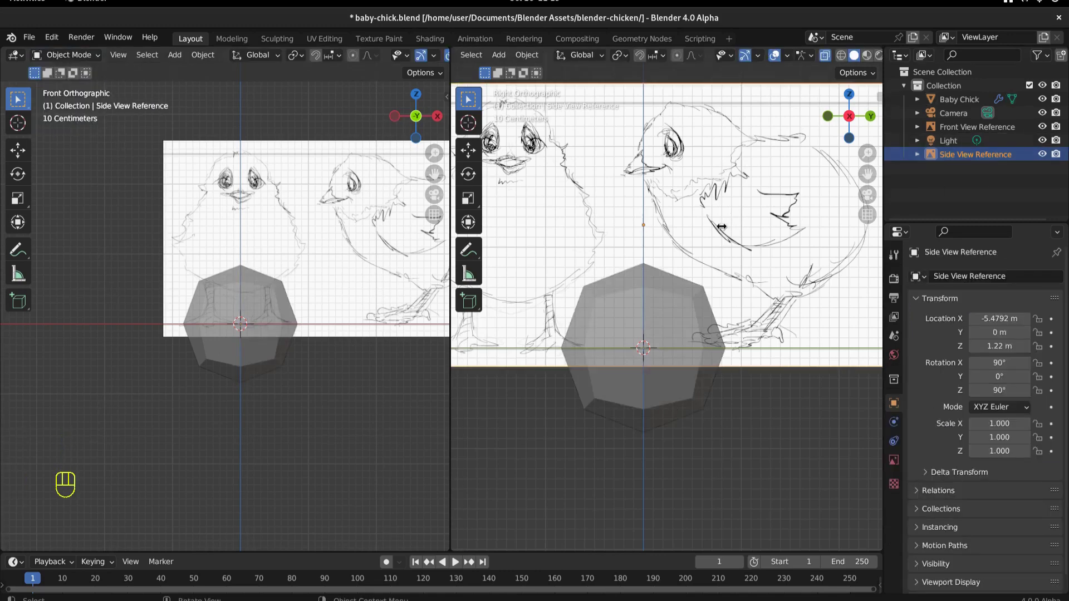
pyautogui.press('g')
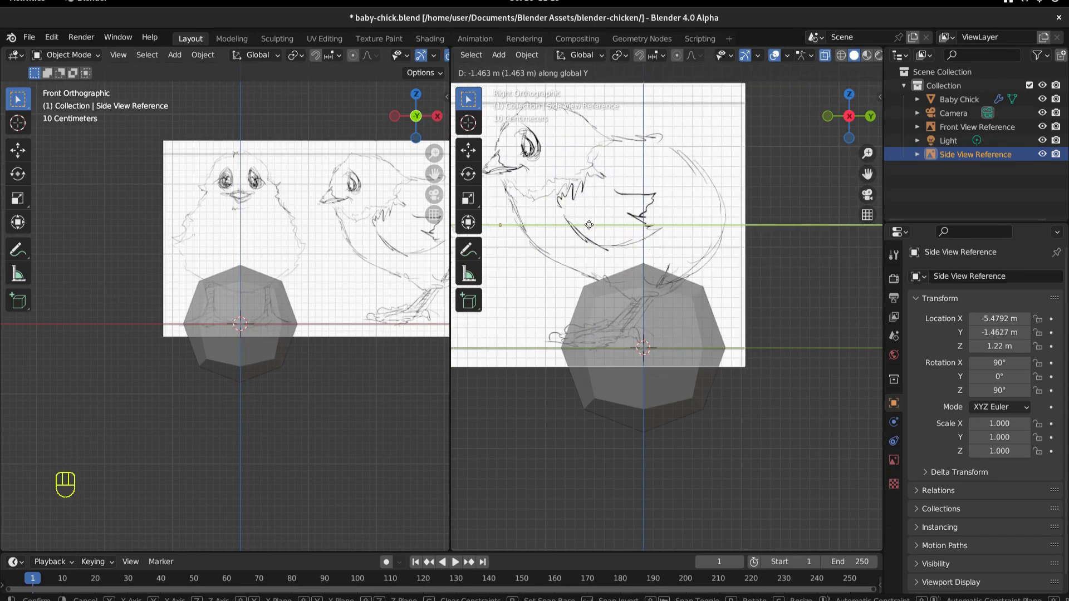
pyautogui.press('Tab')
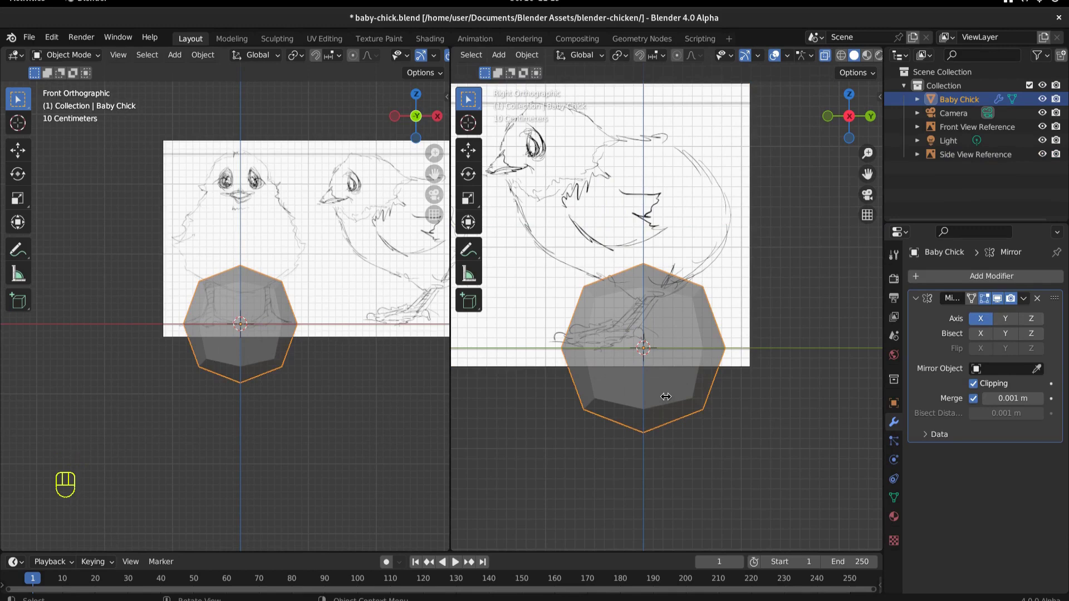
pyautogui.press('g')
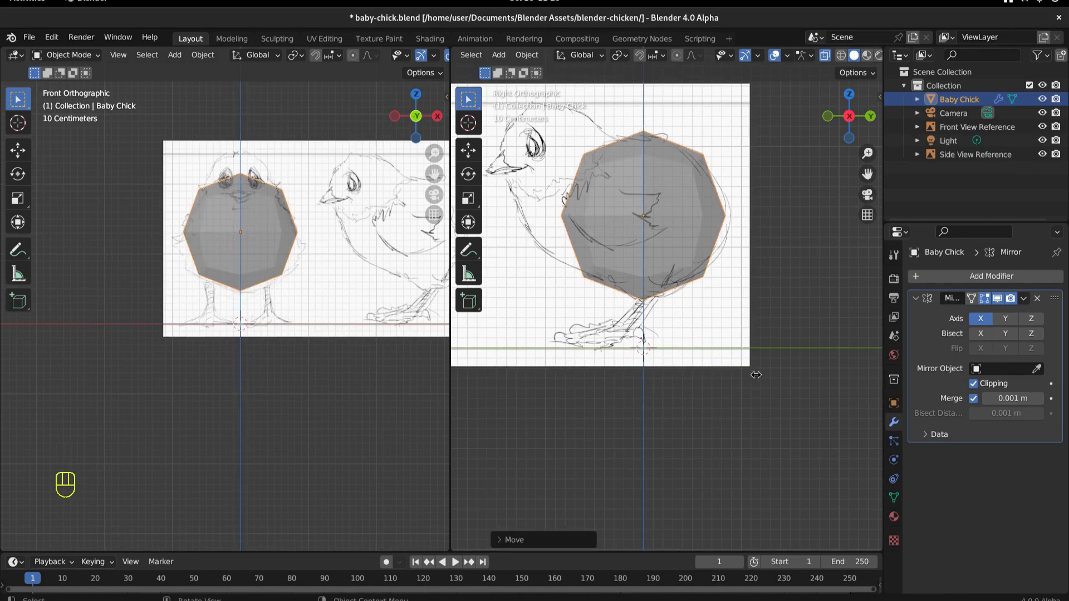
pyautogui.press('s')
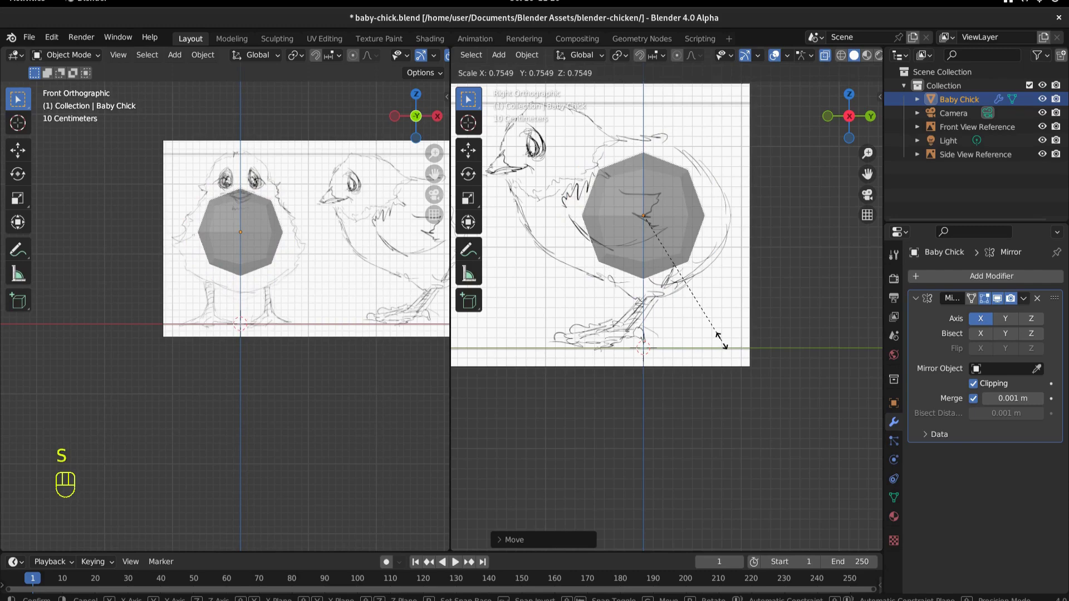
# - In Edit Mode, push the back and upper-back vertices out to the drawn rounded back outline
pyautogui.press('Tab')
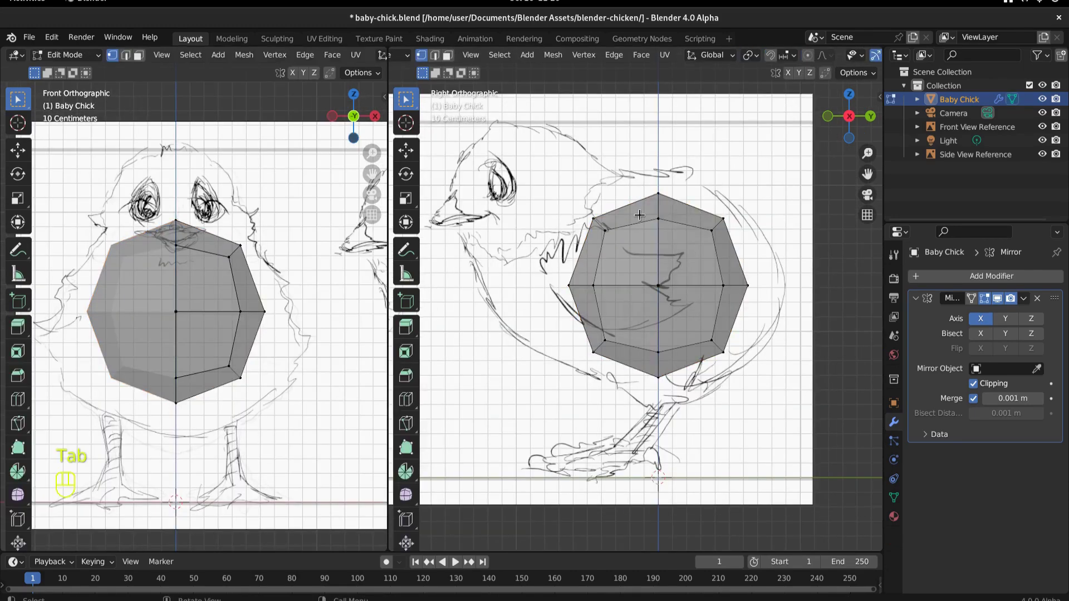
pyautogui.moveTo(640, 178); pyautogui.dragTo(676, 218)
pyautogui.press('g')
pyautogui.moveTo(687, 193); pyautogui.dragTo(759, 246)
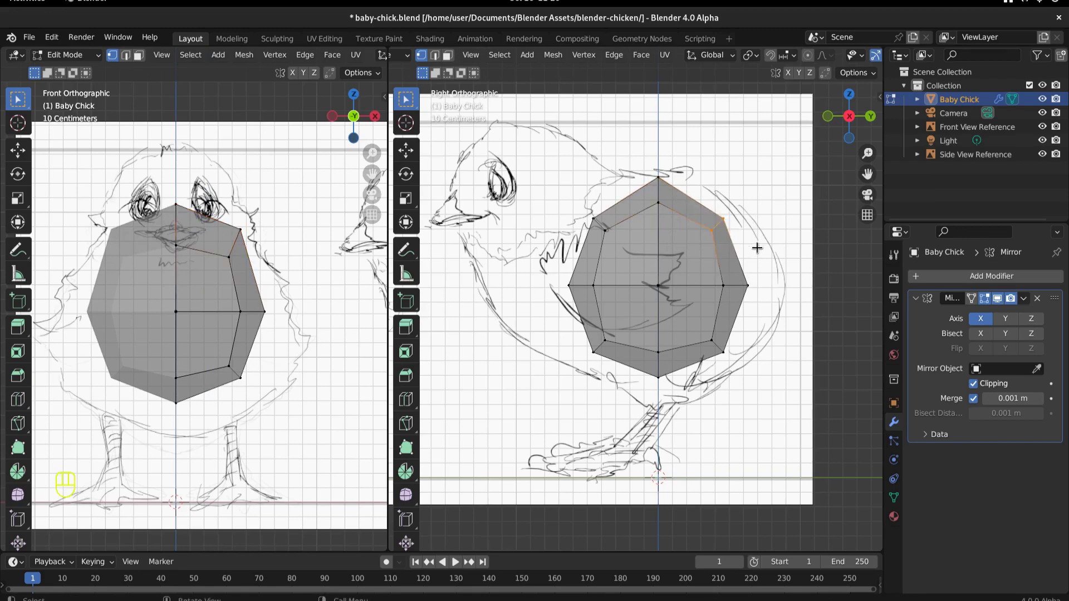
pyautogui.press('g')
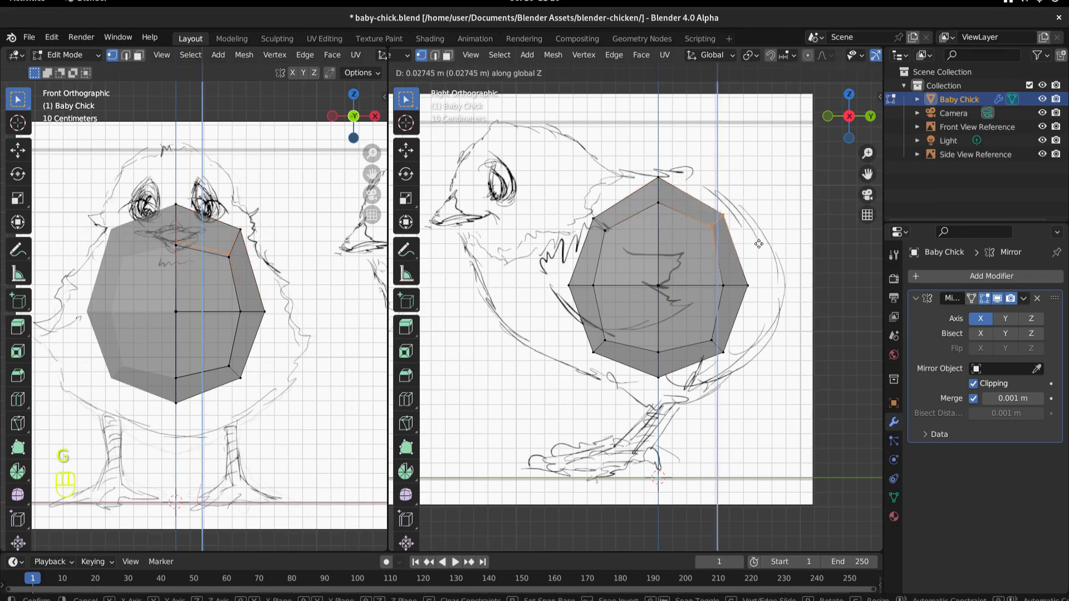
pyautogui.moveTo(706, 200); pyautogui.dragTo(726, 217)
pyautogui.press('g')
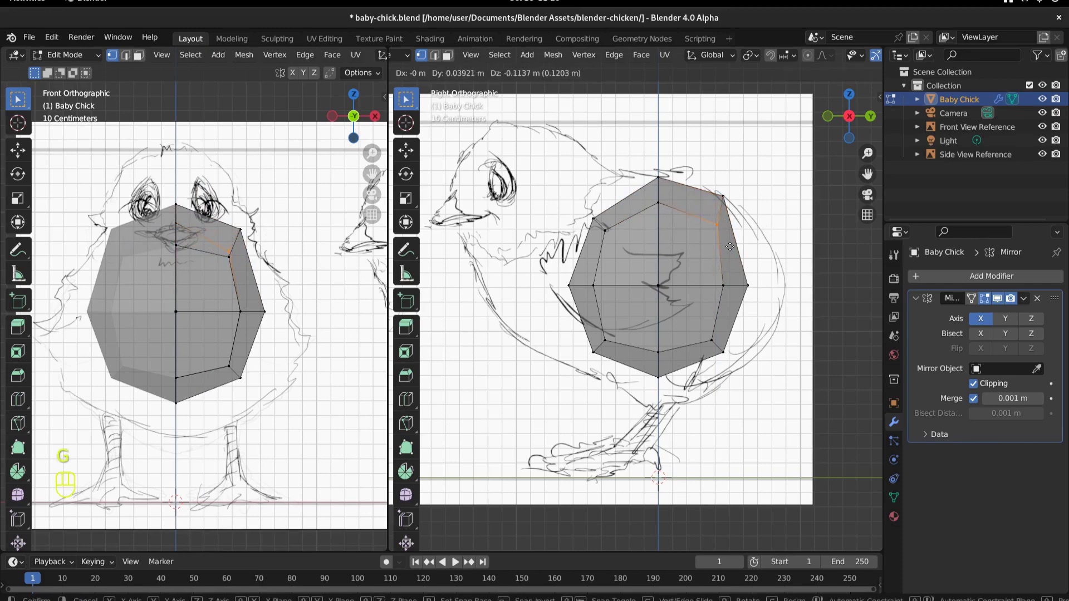
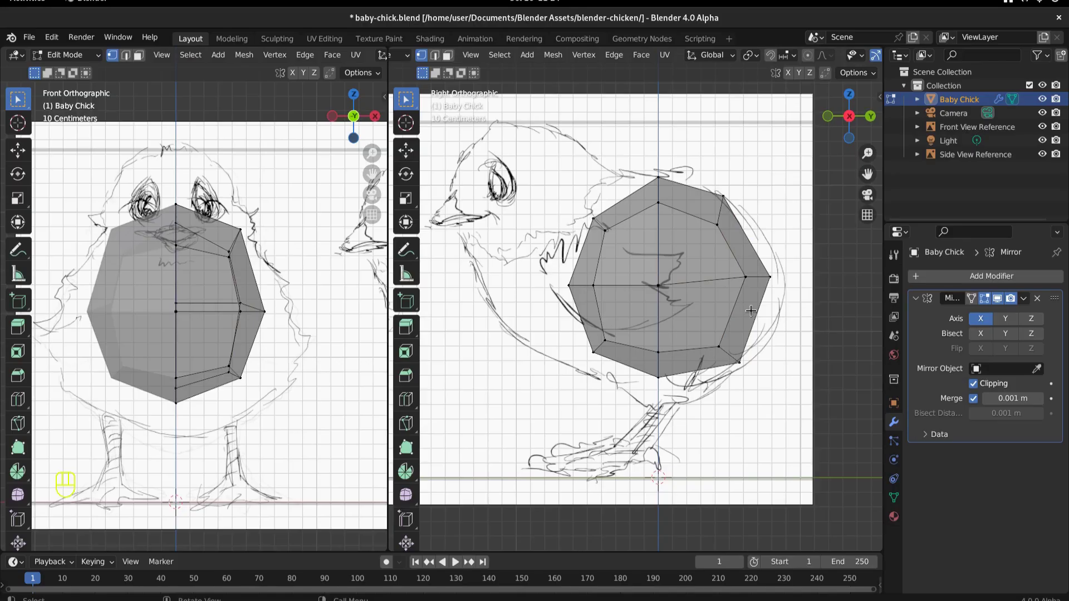
# - Extrude the two rear back faces along their normals and pull the new top vertex onto the outline
pyautogui.press('3')
pyautogui.click(750, 307)
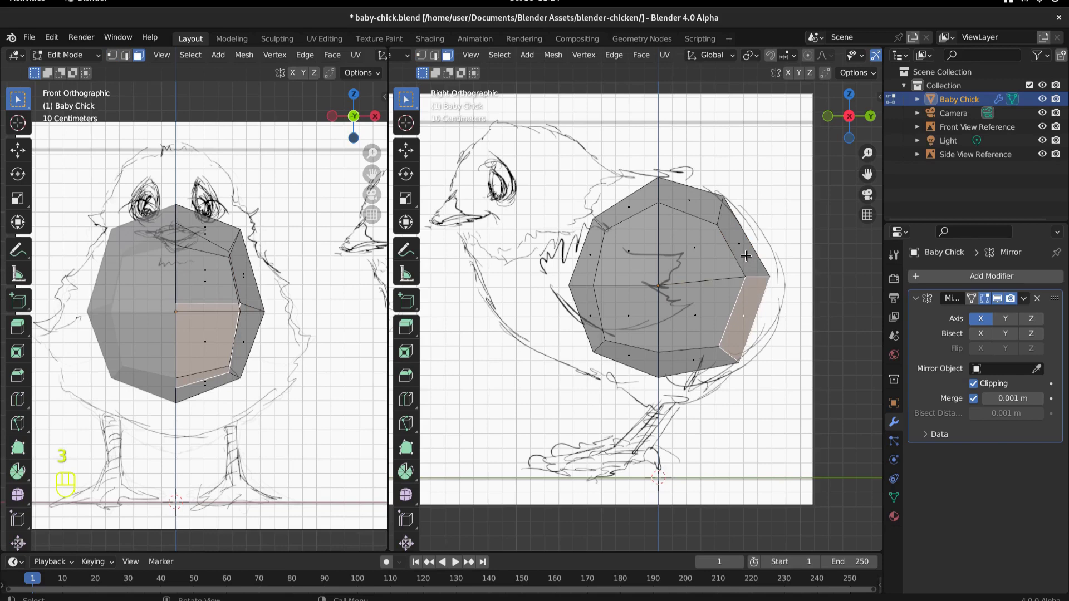
pyautogui.click(745, 252)
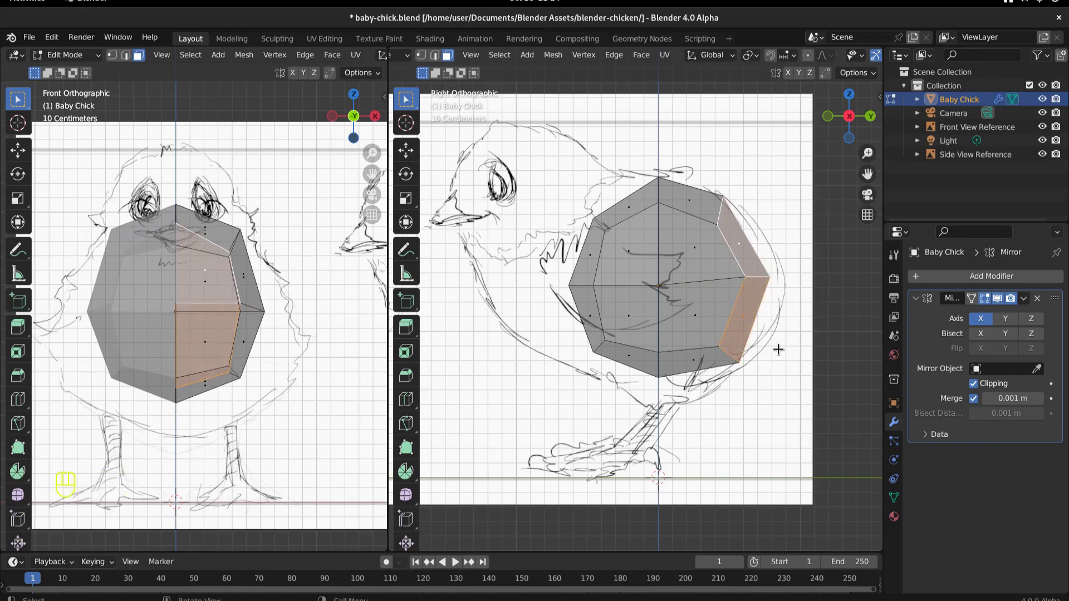
pyautogui.press('e')
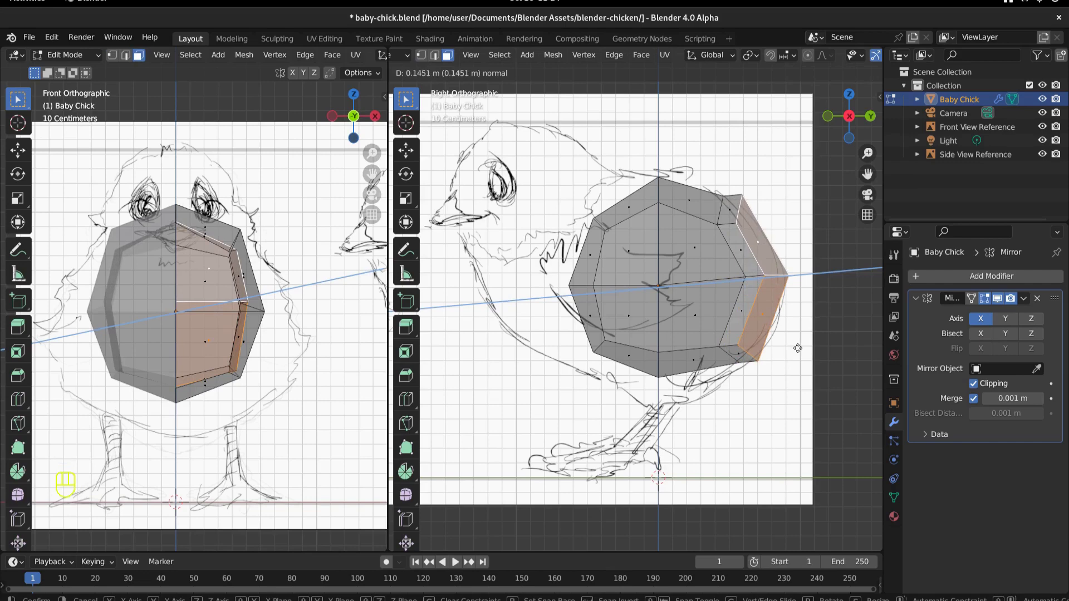
pyautogui.press('1')
pyautogui.click(734, 179)
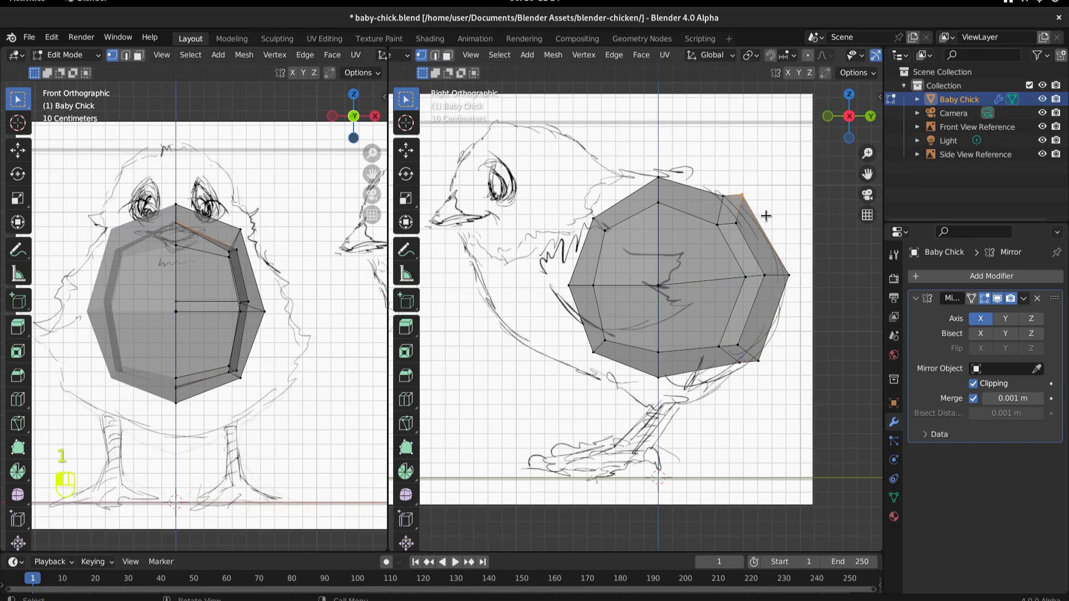
pyautogui.press('g')
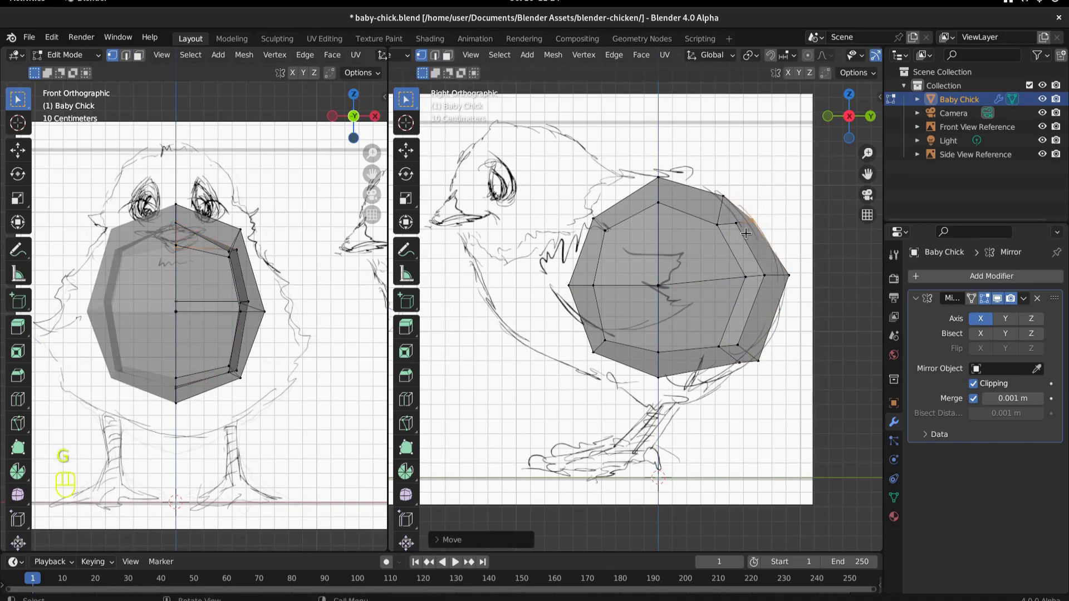
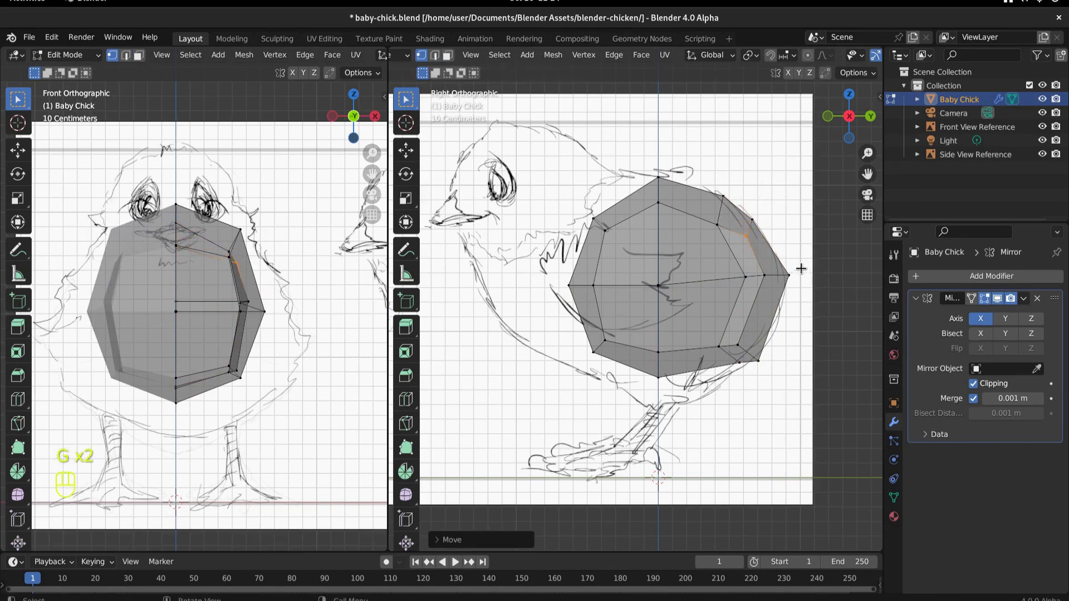
# - Narrow the new section toward the centre from top view, then extrude the lower back face outward
pyautogui.press('g')
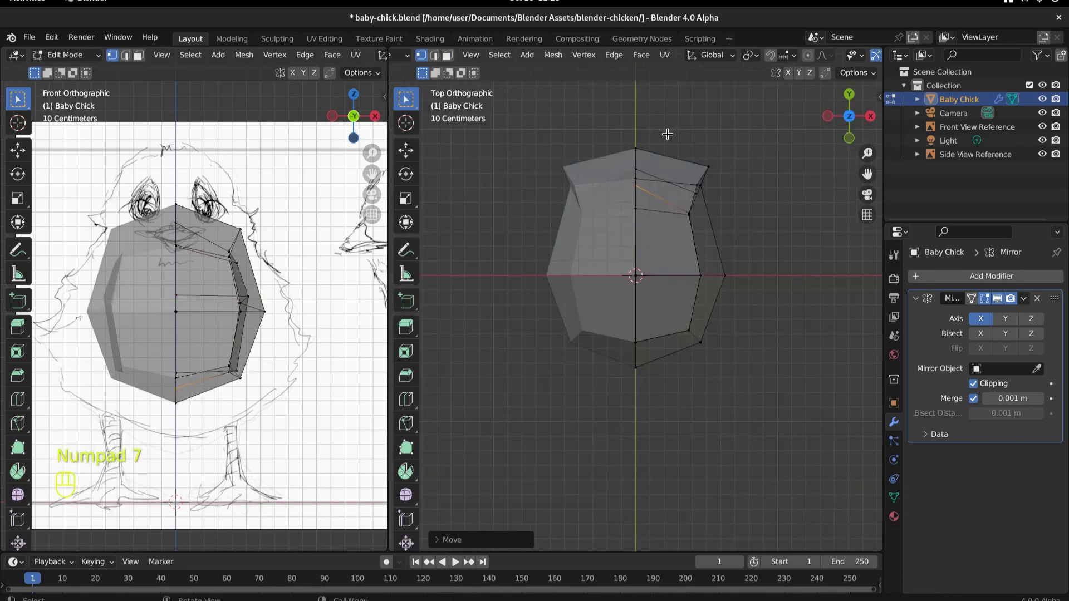
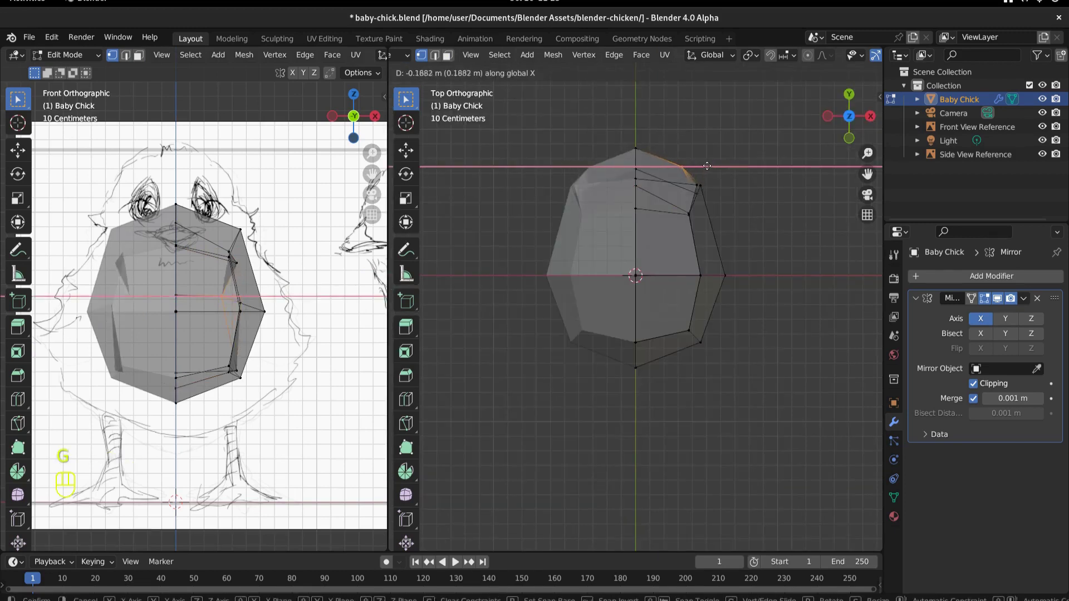
pyautogui.press('KP_7')
pyautogui.press('g')
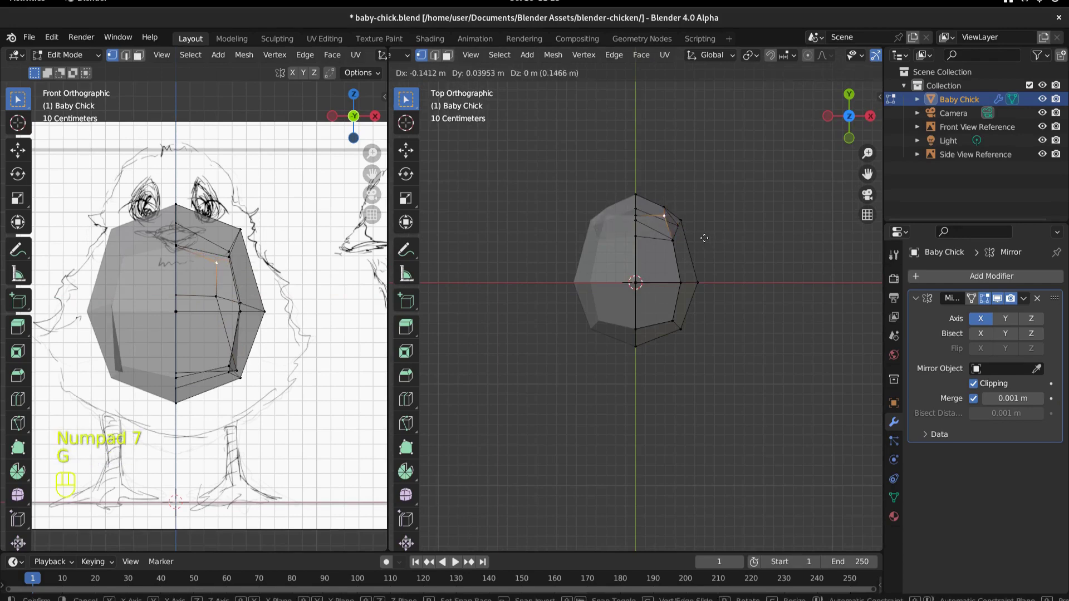
pyautogui.press('g')
pyautogui.press('3')
pyautogui.press('KP_3')
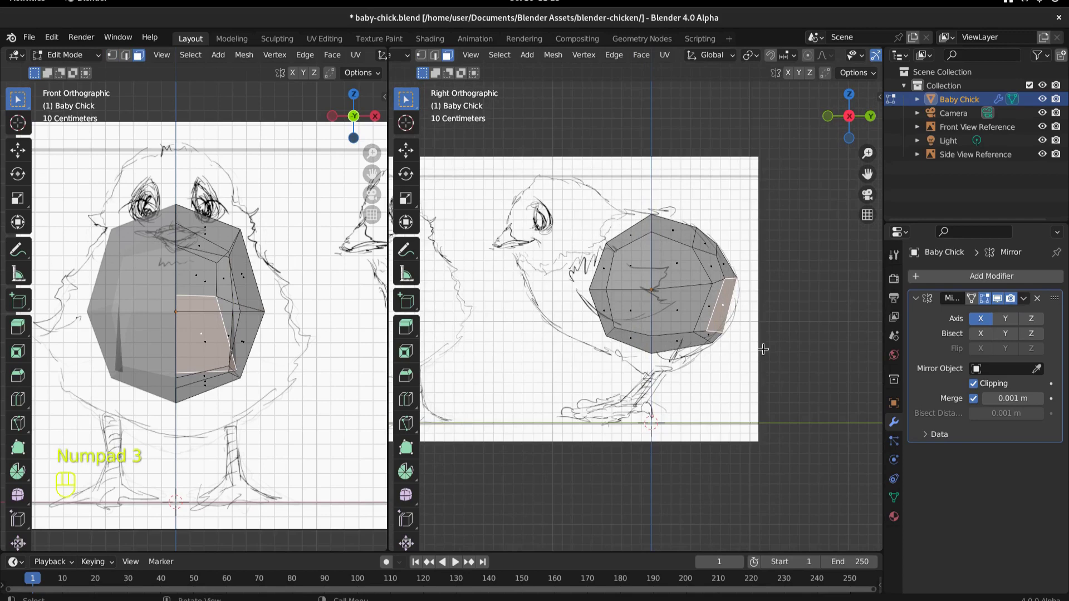
pyautogui.press('e')
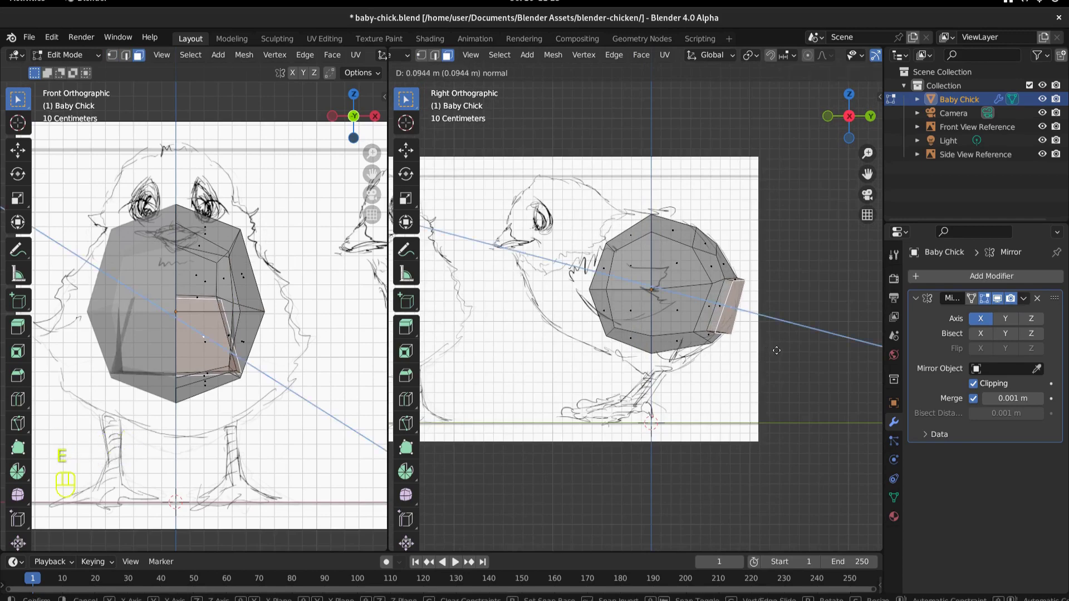
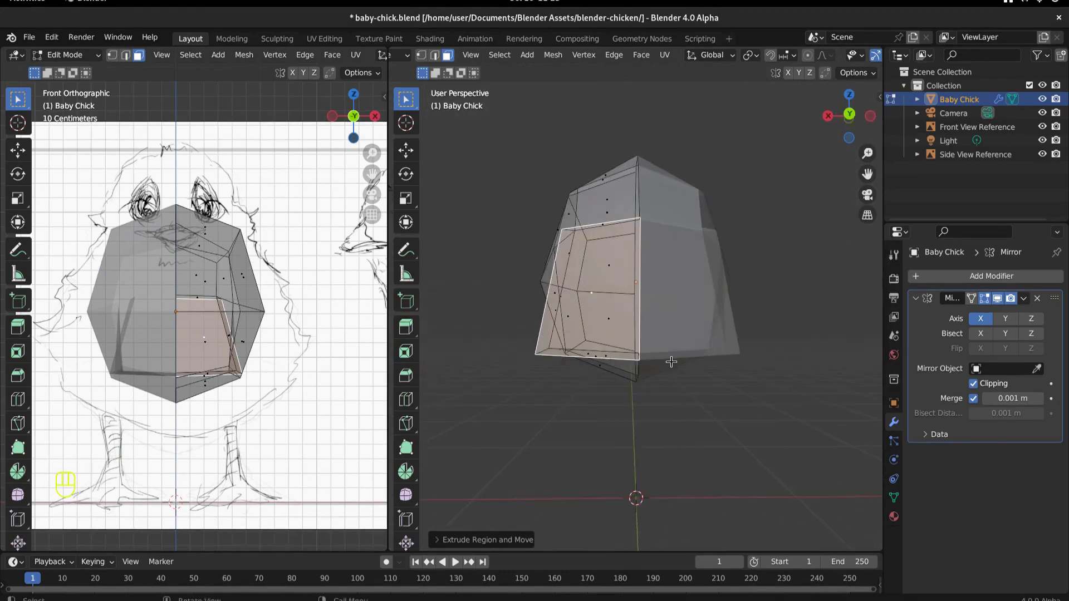
pyautogui.press('1')
# - Nudge the extruded rear vertices to the side outline and pull them inward in top view
pyautogui.moveTo(533, 349); pyautogui.dragTo(541, 357)
pyautogui.press('g')
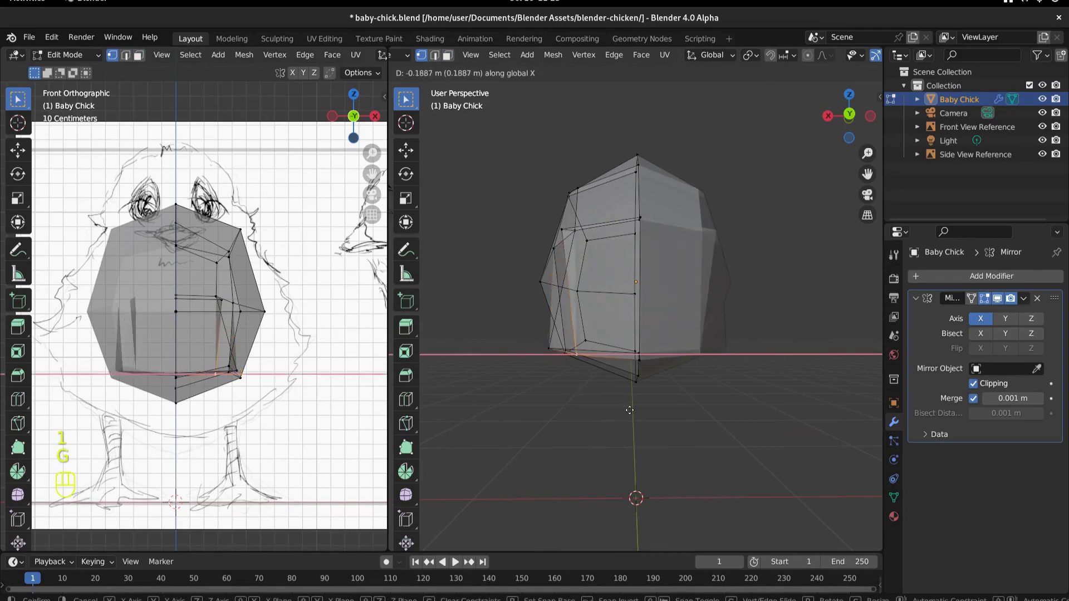
pyautogui.press('g')
pyautogui.press('g')
pyautogui.press('KP_3')
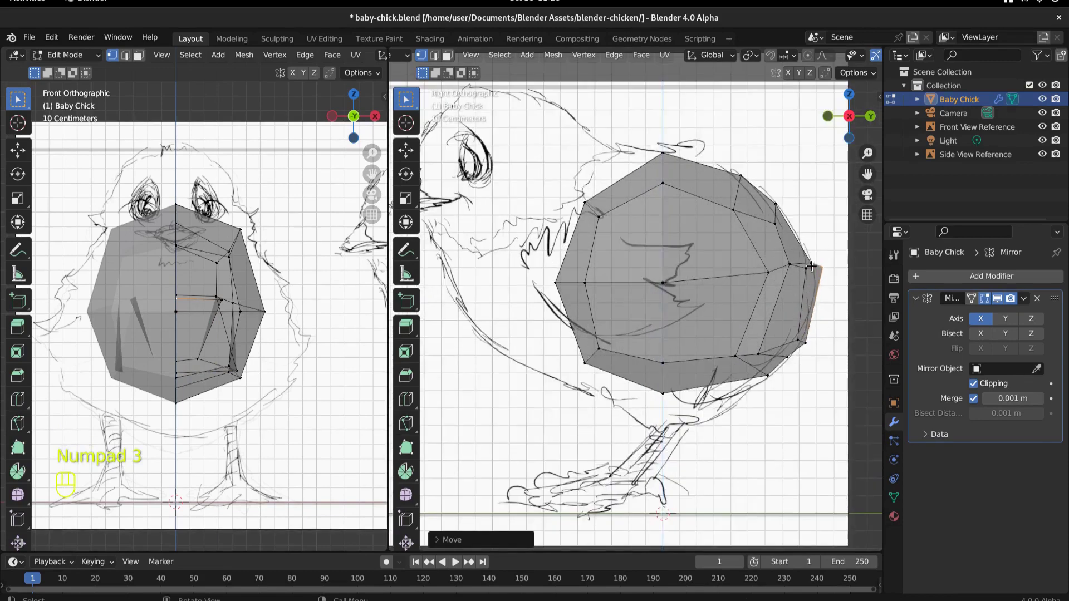
pyautogui.press('KP_7')
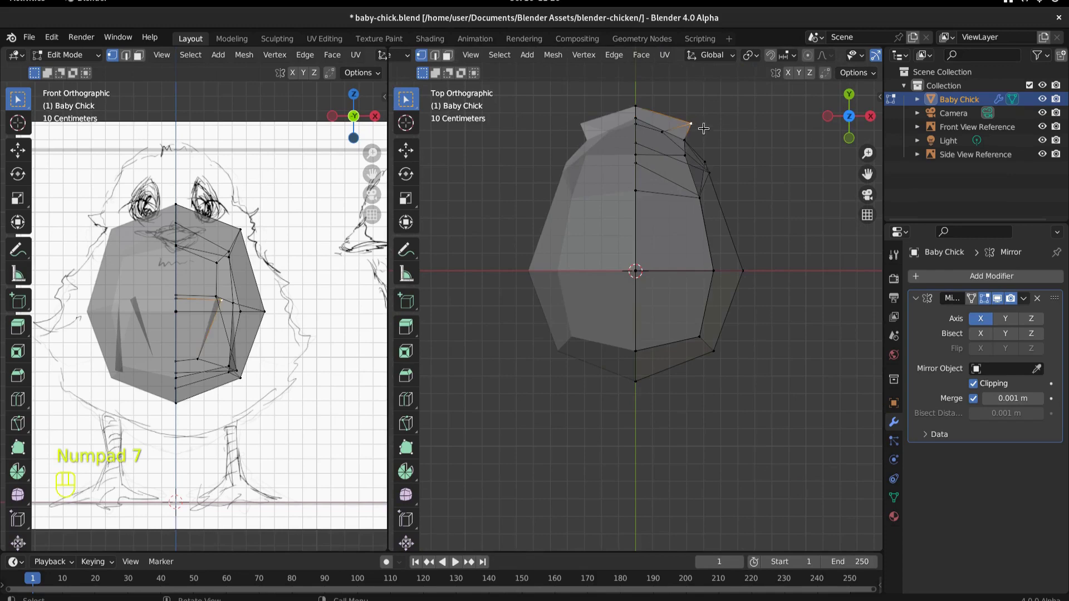
pyautogui.press('g')
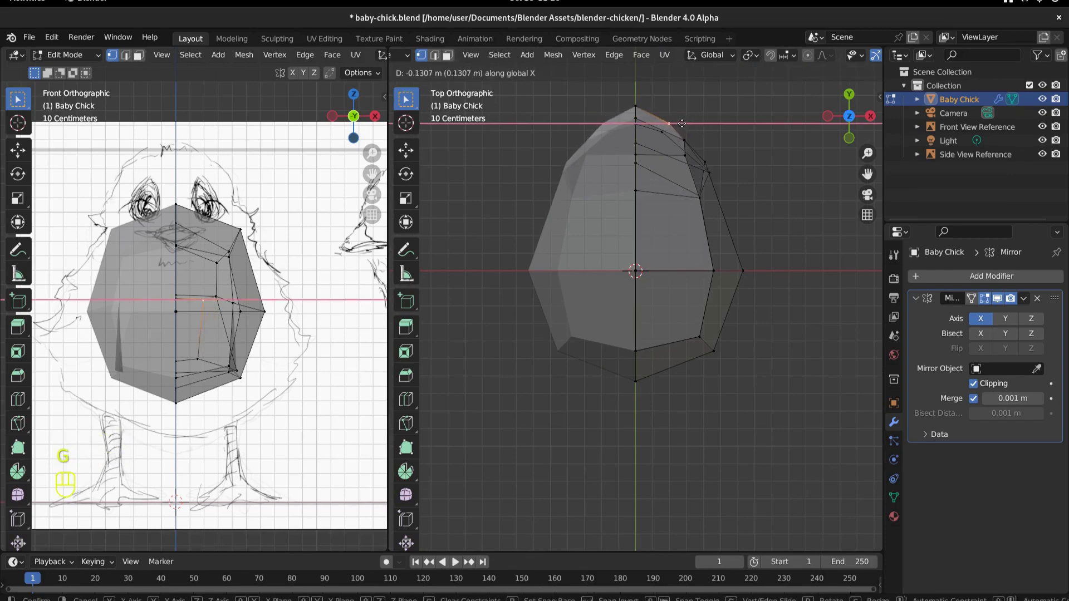
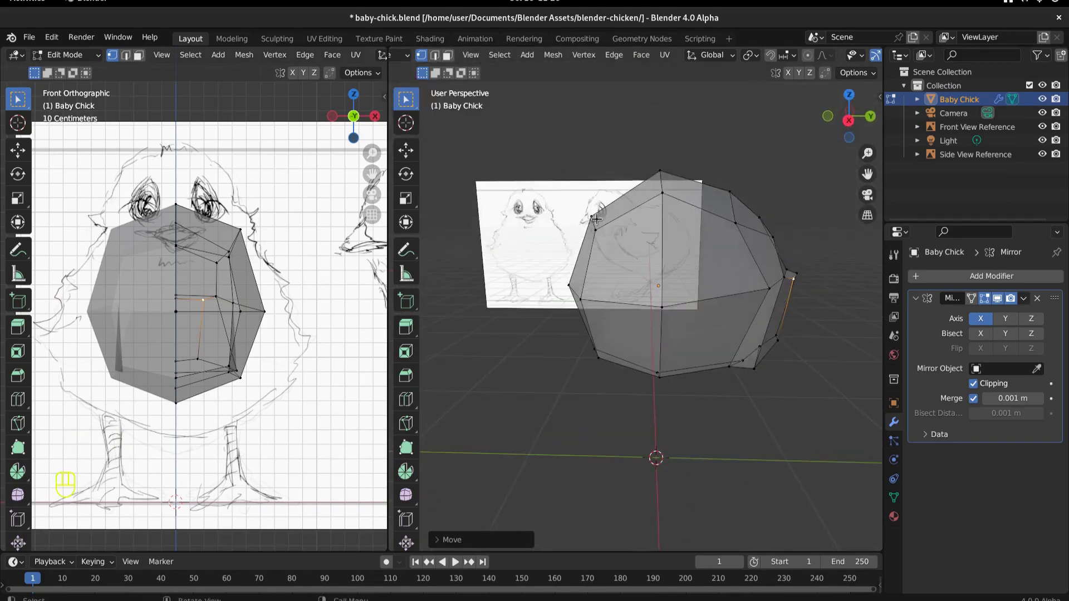
pyautogui.moveTo(725, 368); pyautogui.dragTo(657, 345)
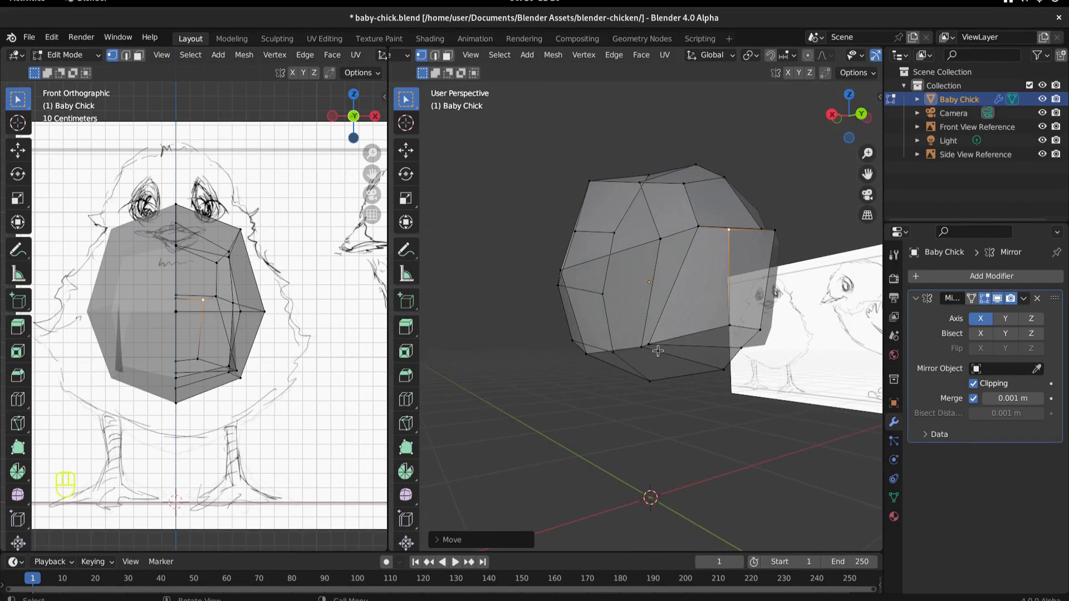
# - Extrude the front body faces toward the head and shrink the new section
pyautogui.press('g')
pyautogui.moveTo(746, 307); pyautogui.dragTo(663, 346)
pyautogui.press('e')
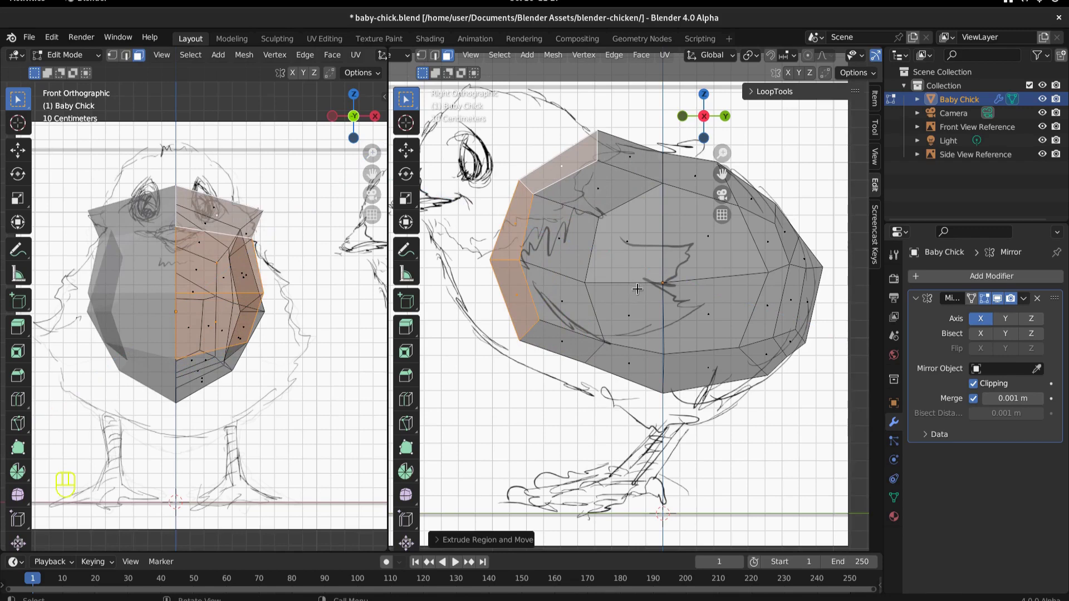
pyautogui.press('s')
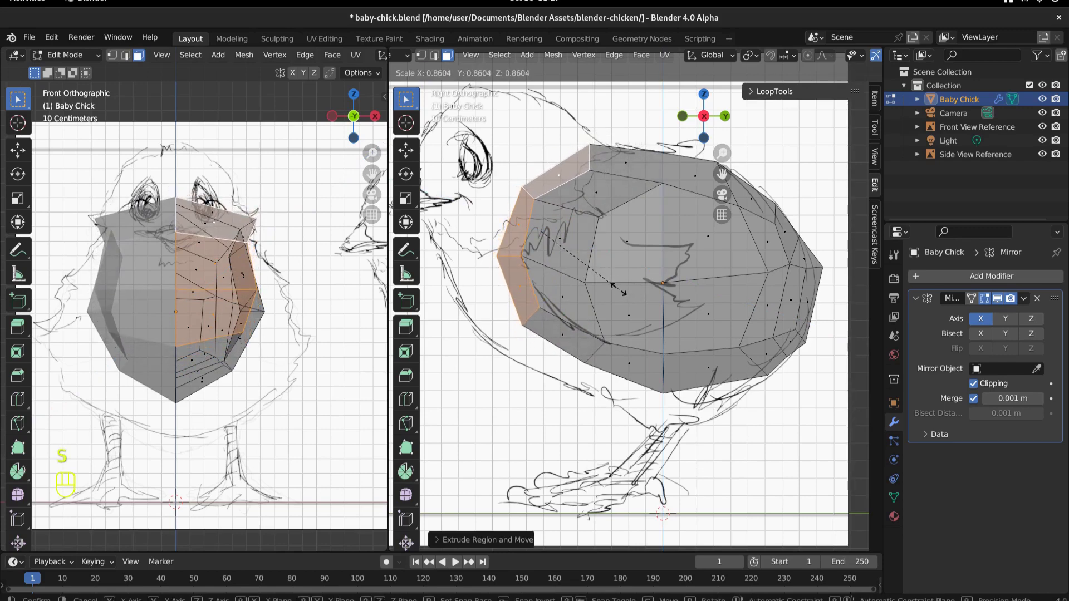
pyautogui.press('g')
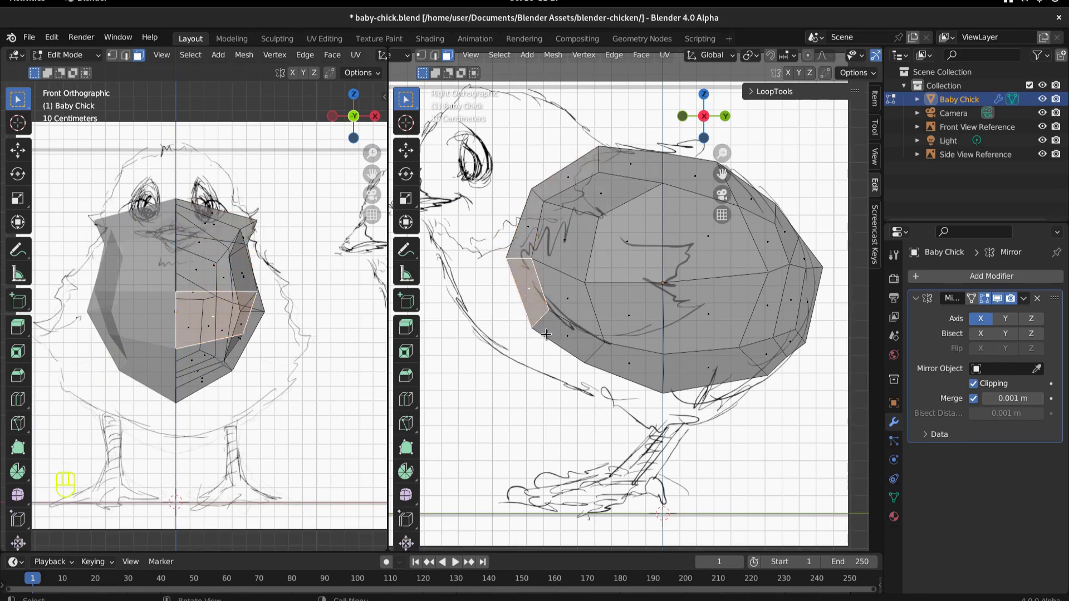
# - Move the front vertices forward and drop the lower belly edge onto the chest outline
pyautogui.press('1')
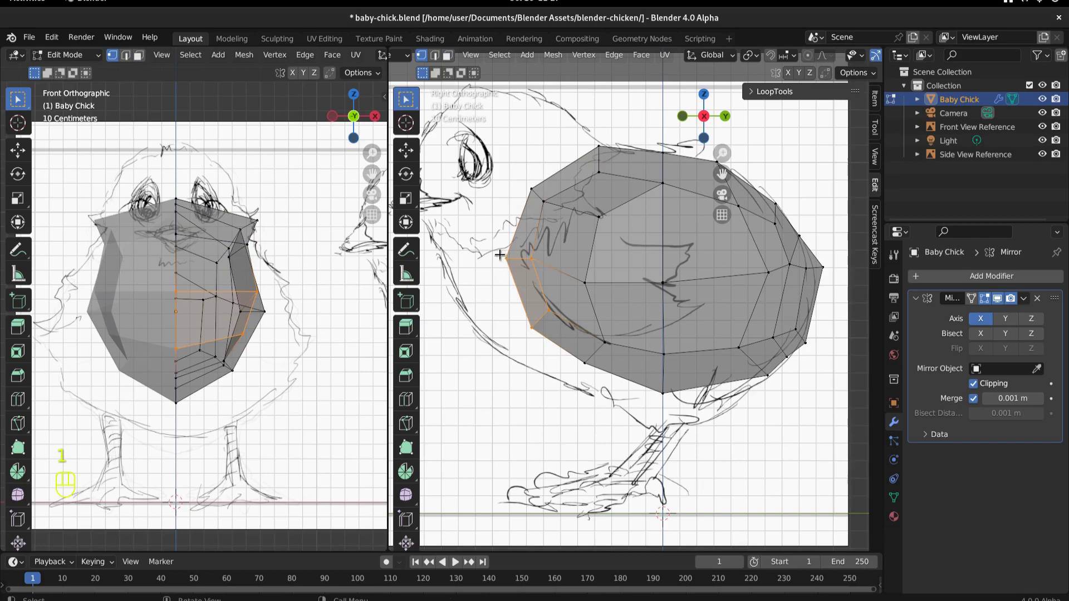
pyautogui.moveTo(544, 269); pyautogui.dragTo(562, 347)
pyautogui.press('g')
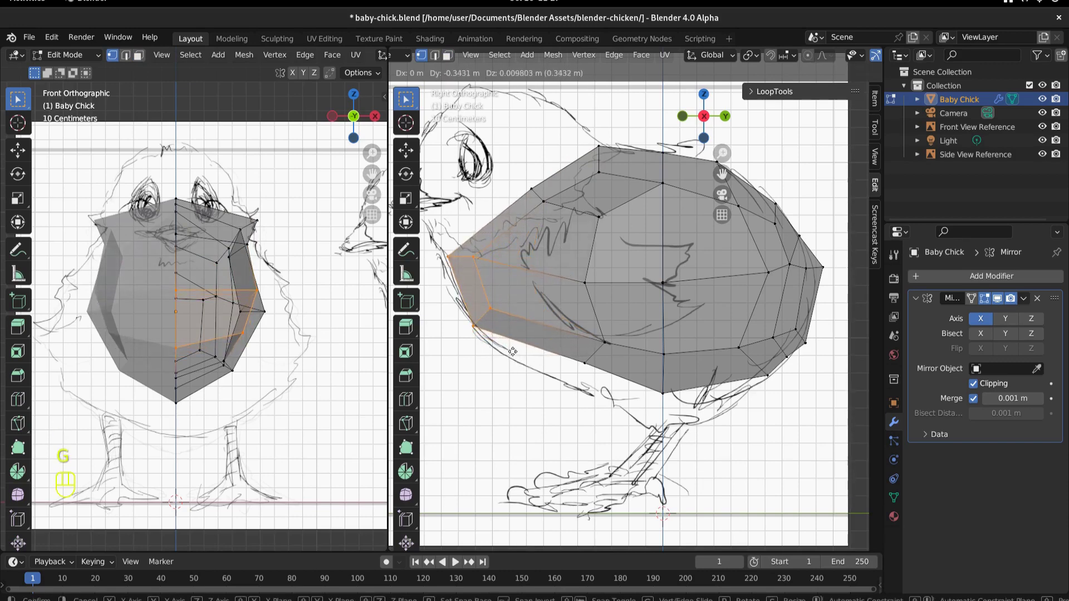
pyautogui.click(621, 376)
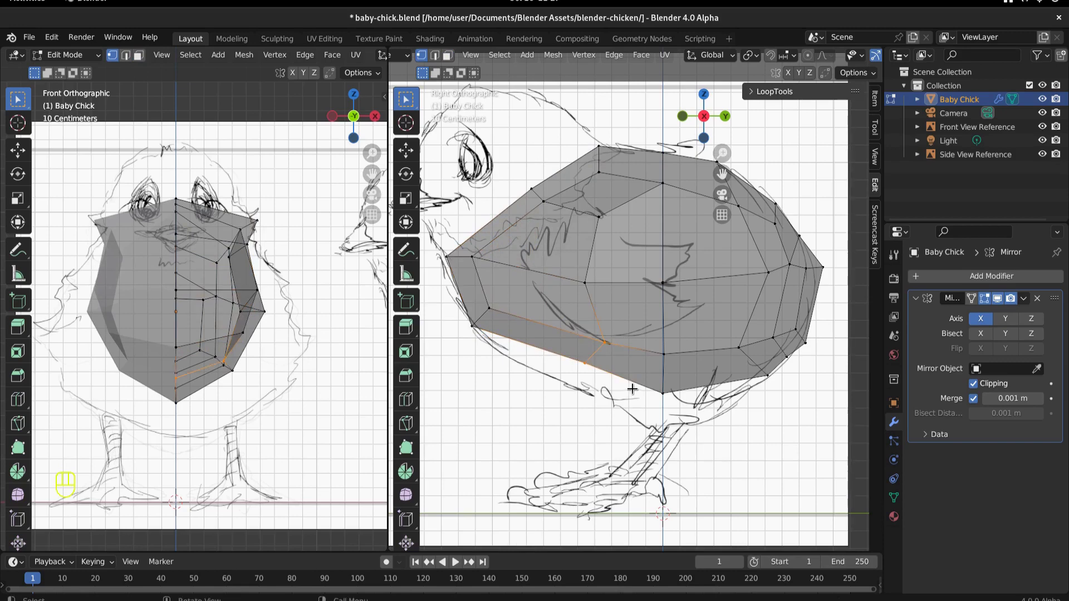
pyautogui.press('g')
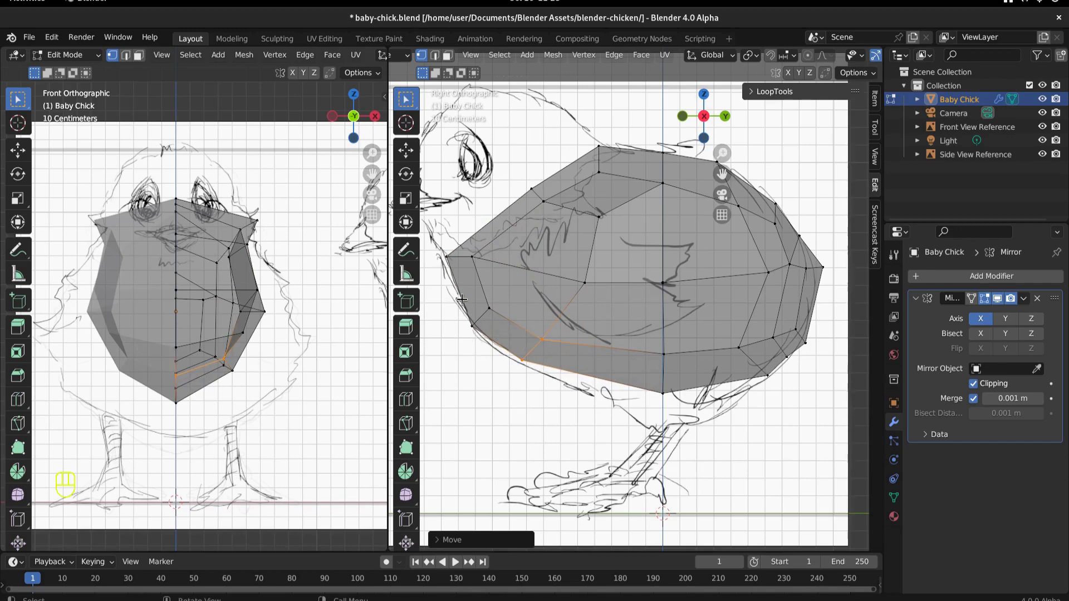
# - Extrude the two upper front faces twice and tilt them to start the head
pyautogui.click(495, 217)
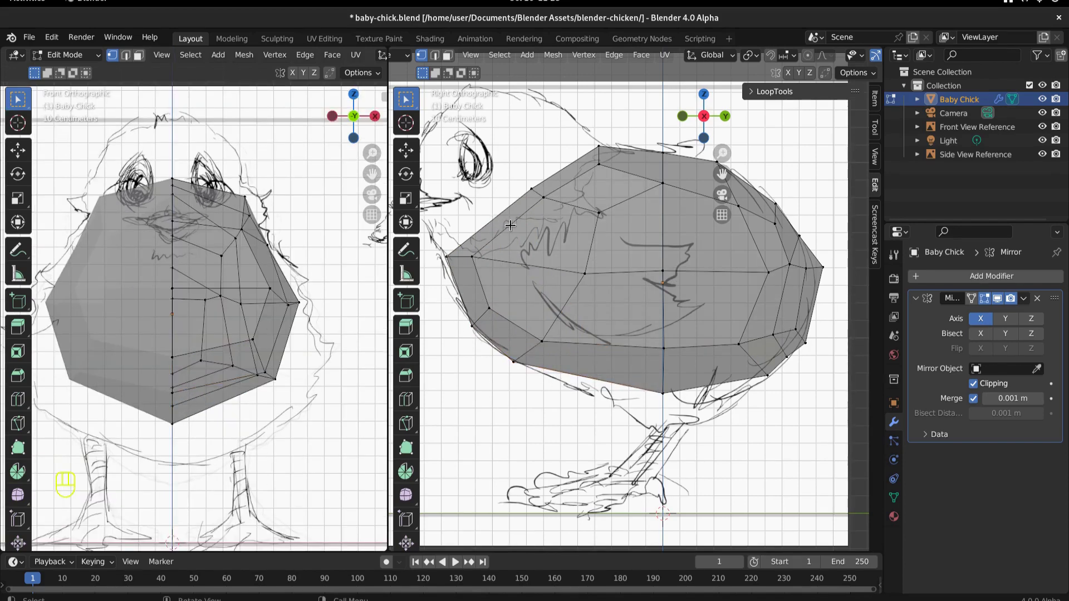
pyautogui.press('3')
pyautogui.click(507, 210)
pyautogui.click(564, 173)
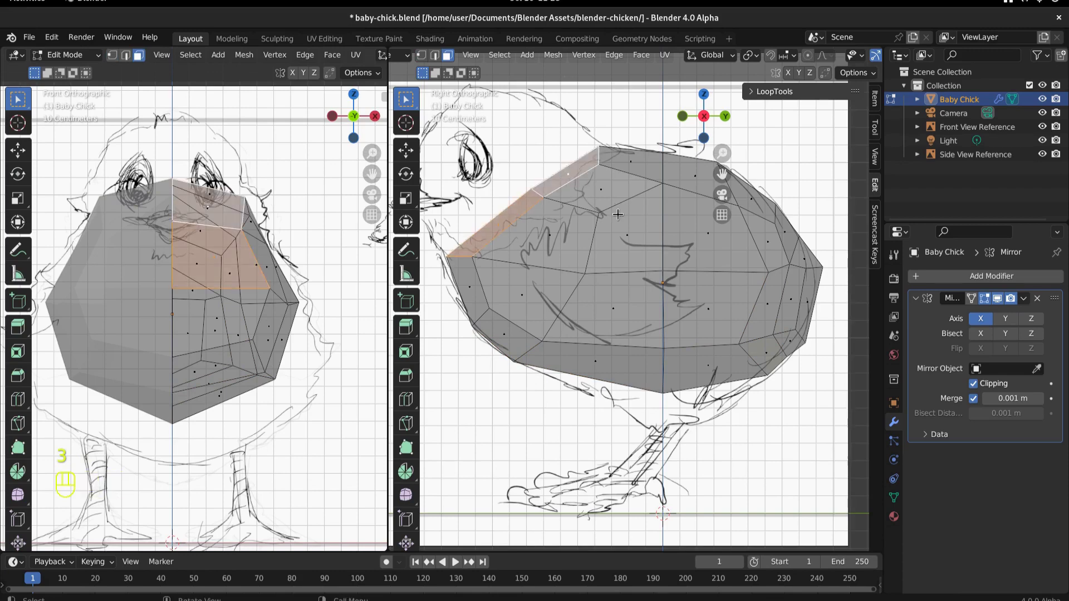
pyautogui.press('e')
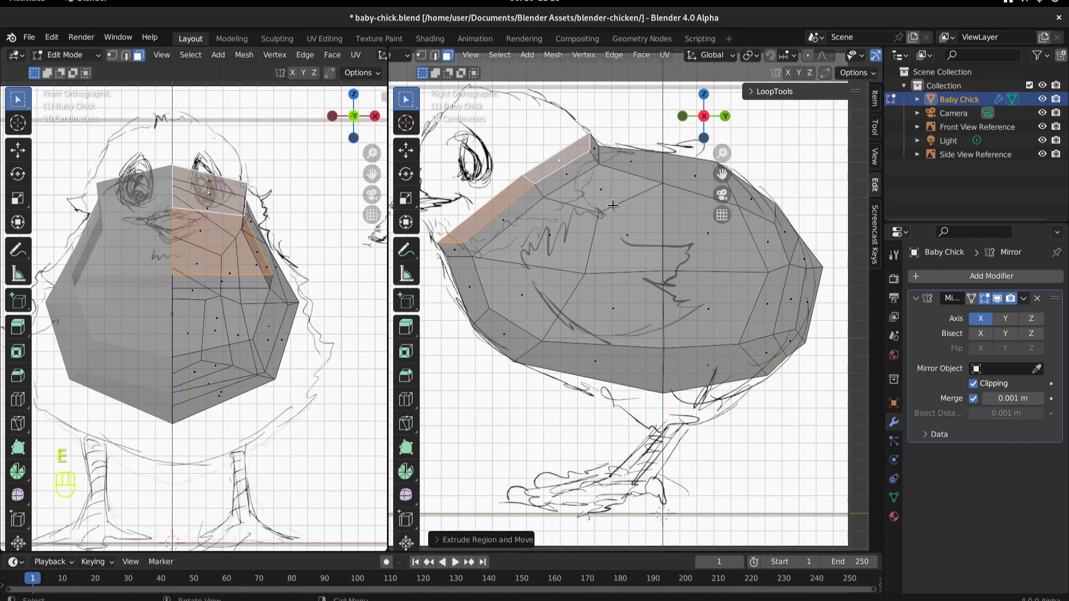
pyautogui.press('e')
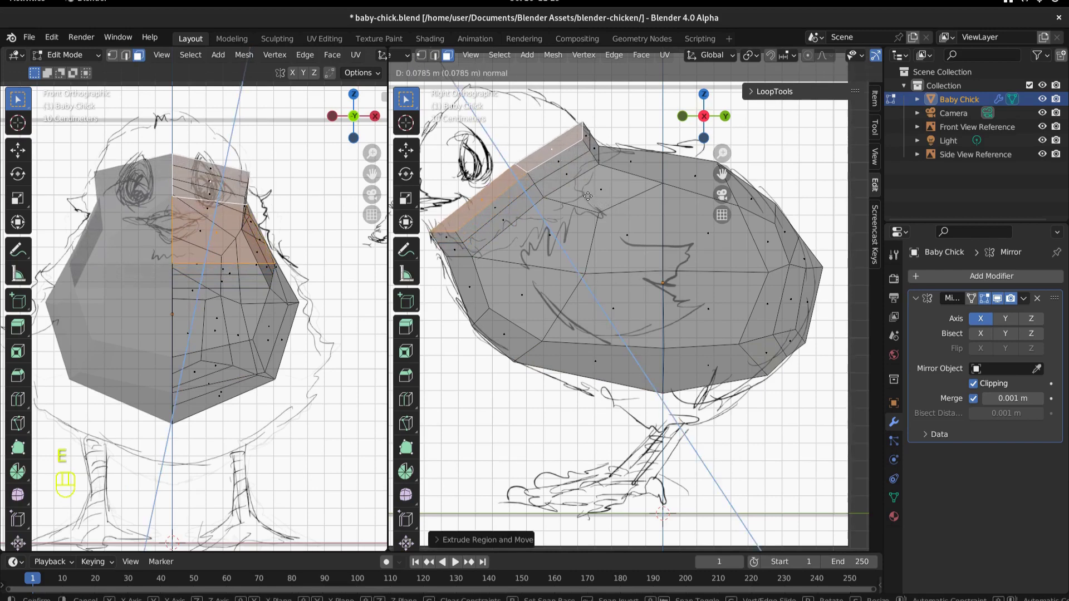
pyautogui.press('r')
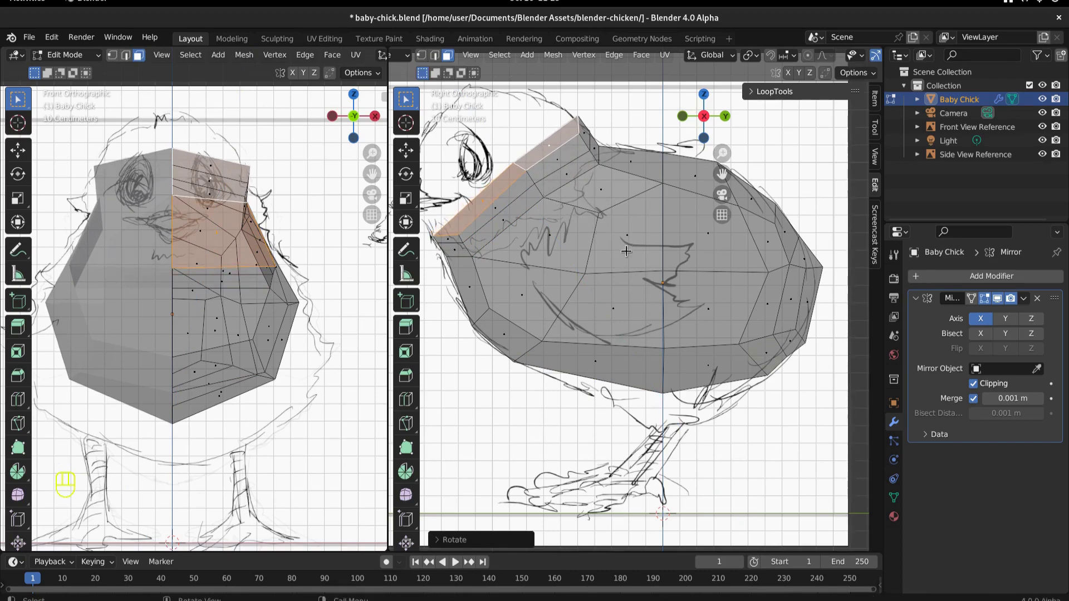
# - Stack further extruded, shrunk and rotated segments following the sketched head curve
pyautogui.moveTo(593, 234); pyautogui.dragTo(691, 311)
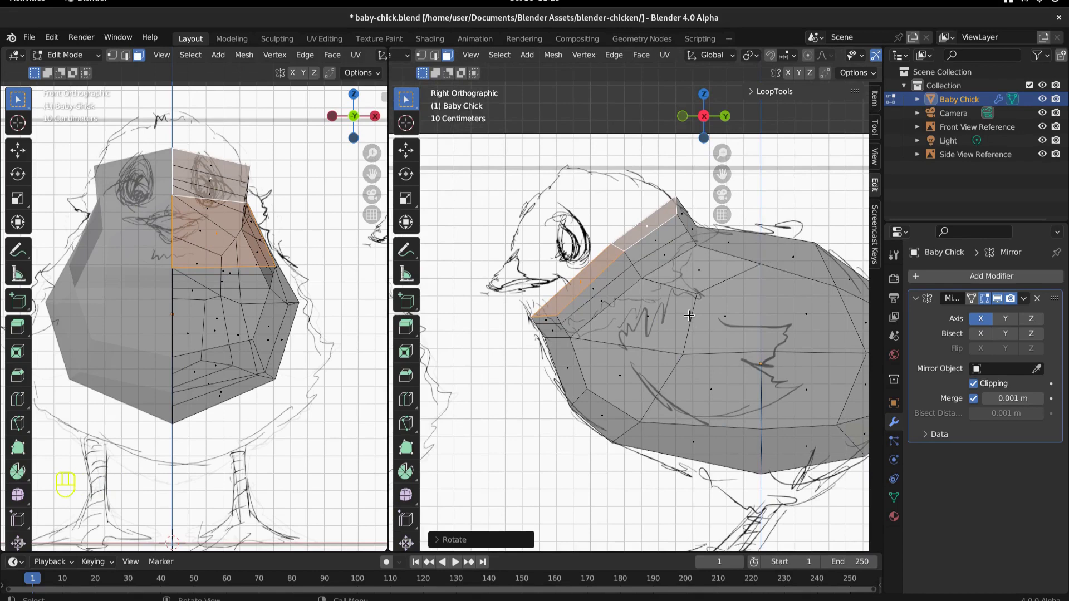
pyautogui.press('e')
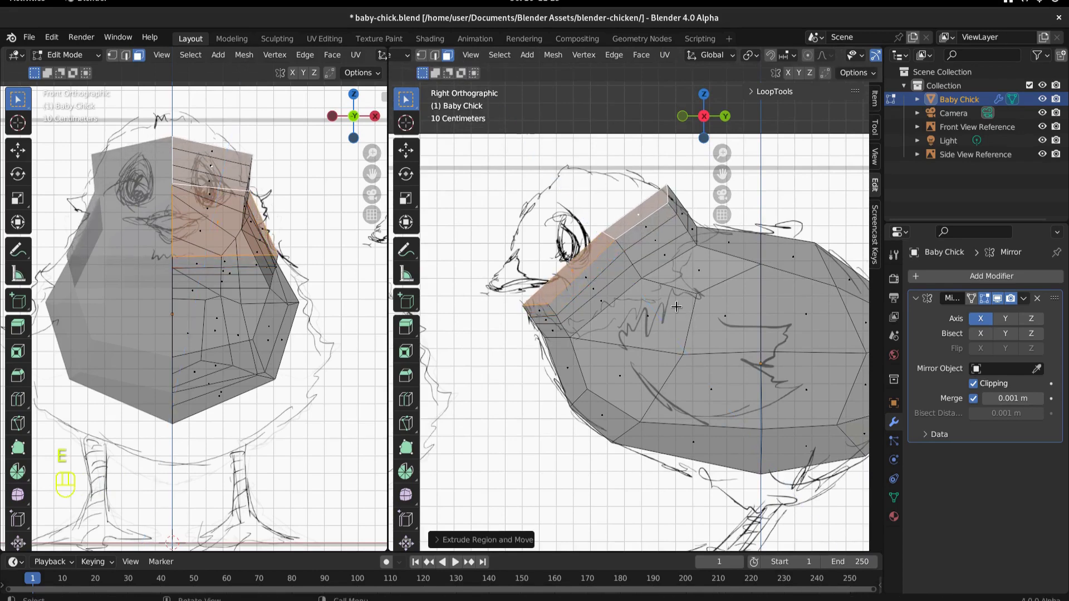
pyautogui.press('s')
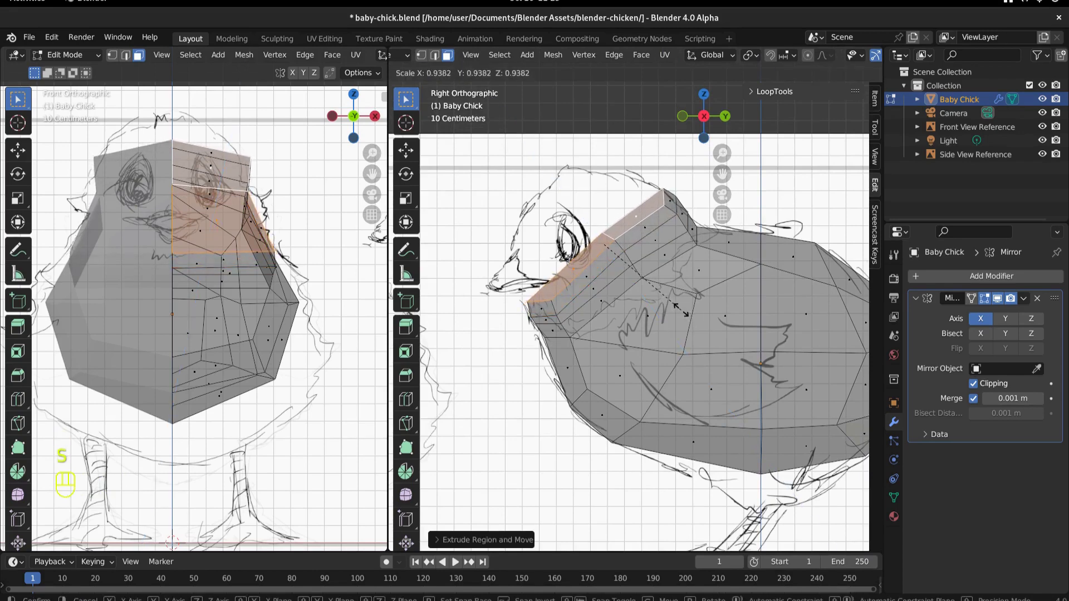
pyautogui.press('r')
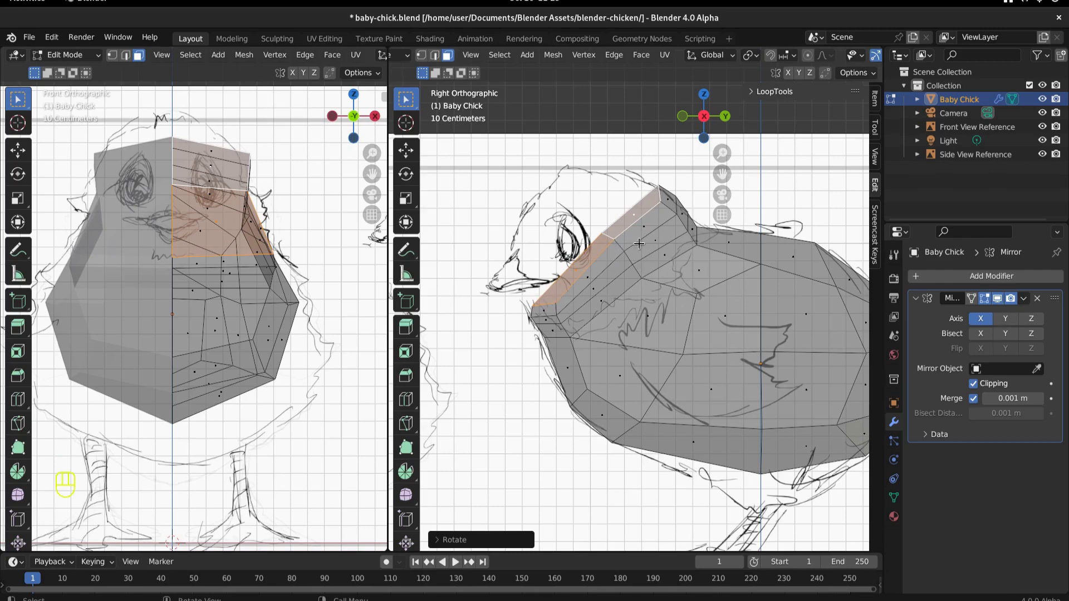
pyautogui.press('e')
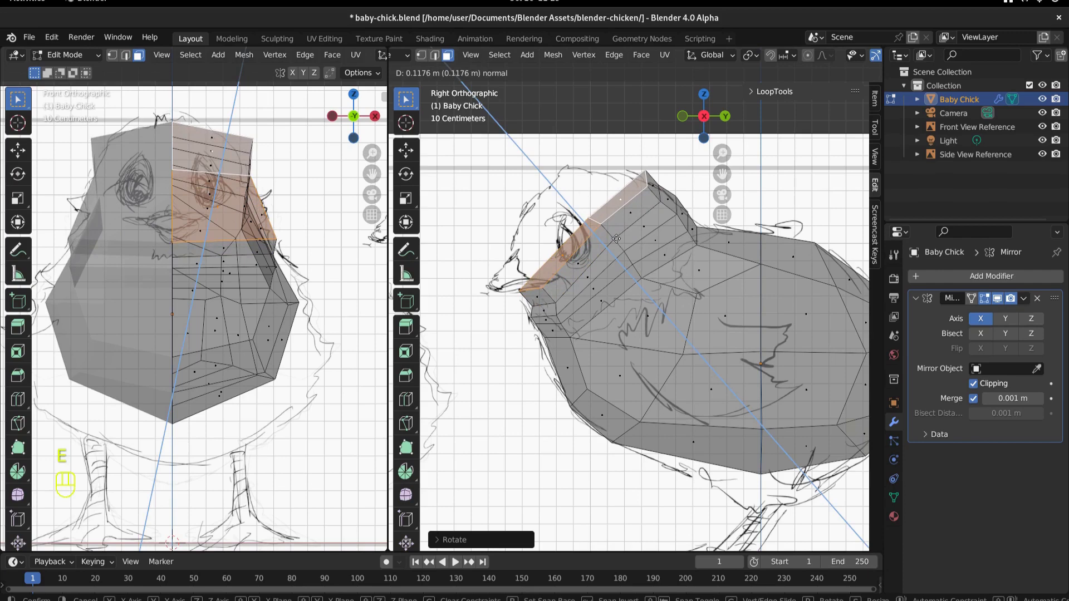
pyautogui.press('r')
pyautogui.press('e')
pyautogui.press('s')
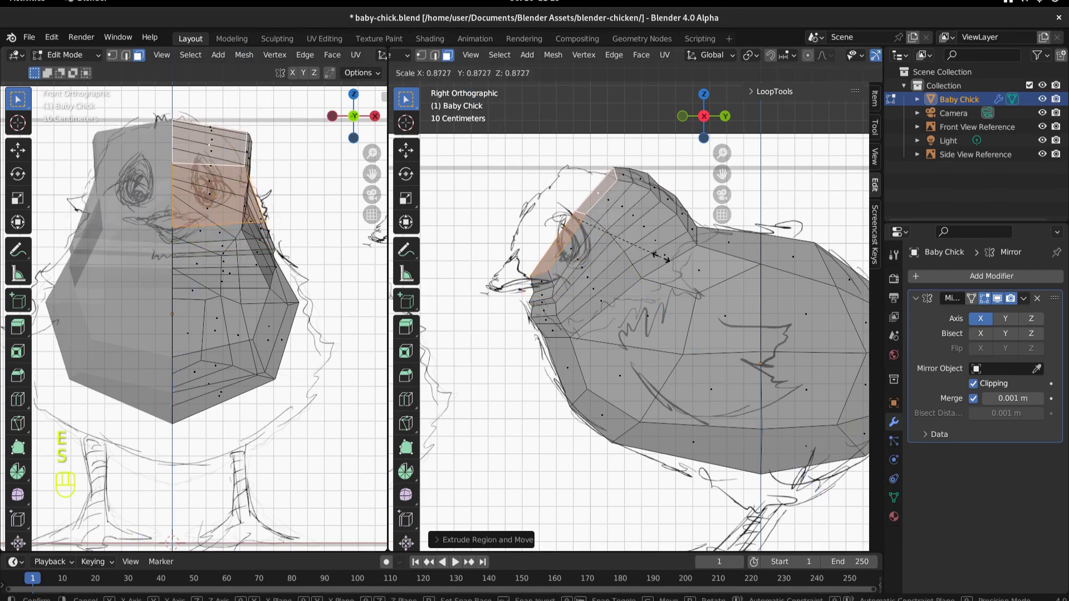
pyautogui.press('r')
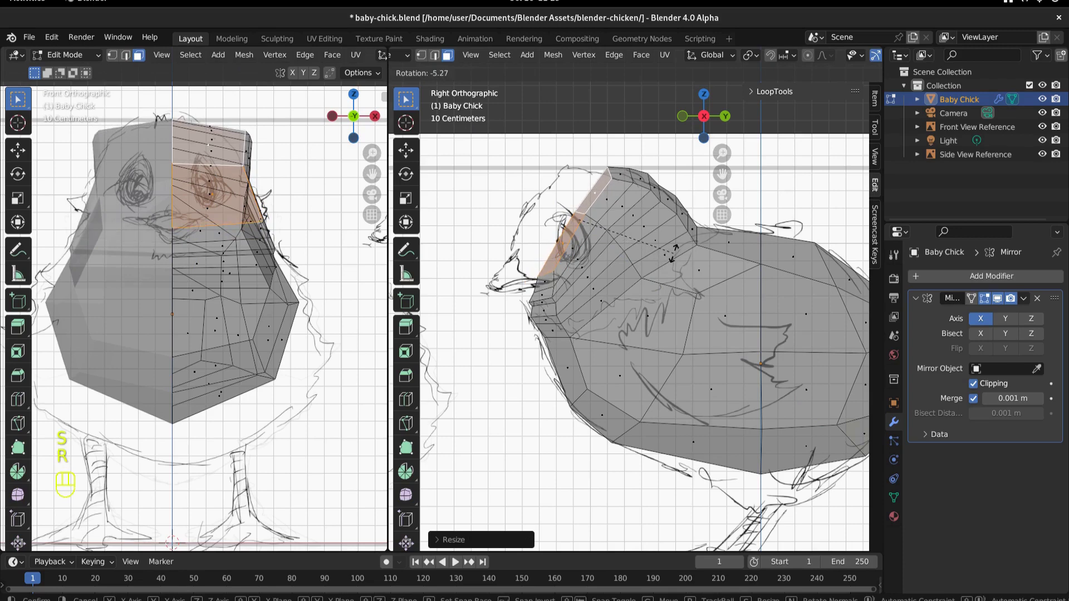
# - Extrude and shrink the top of the head into a rounded crown and adjust its position
pyautogui.press('e')
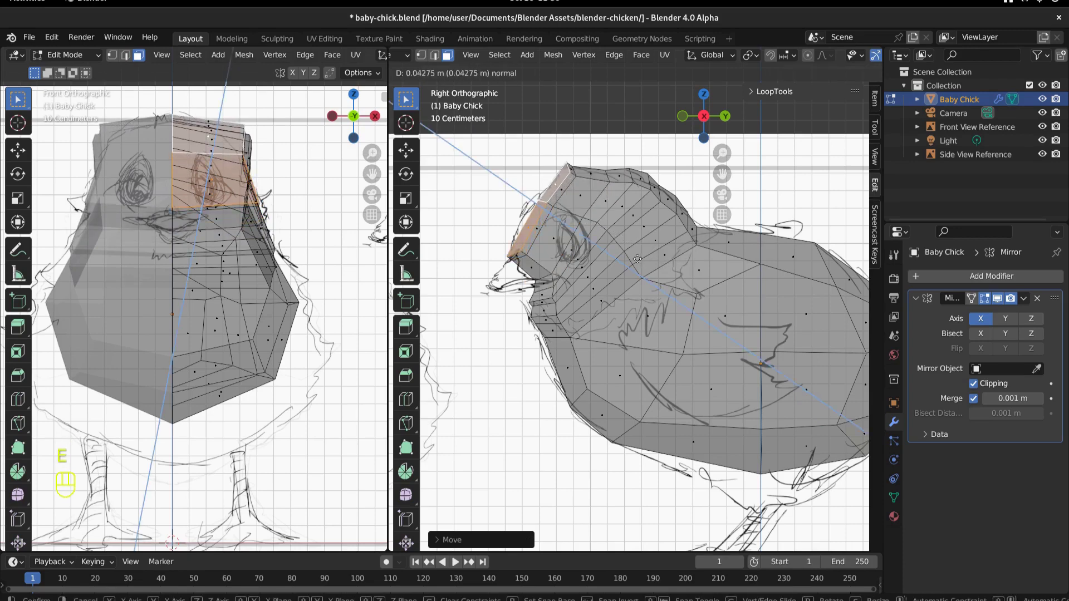
pyautogui.press('s')
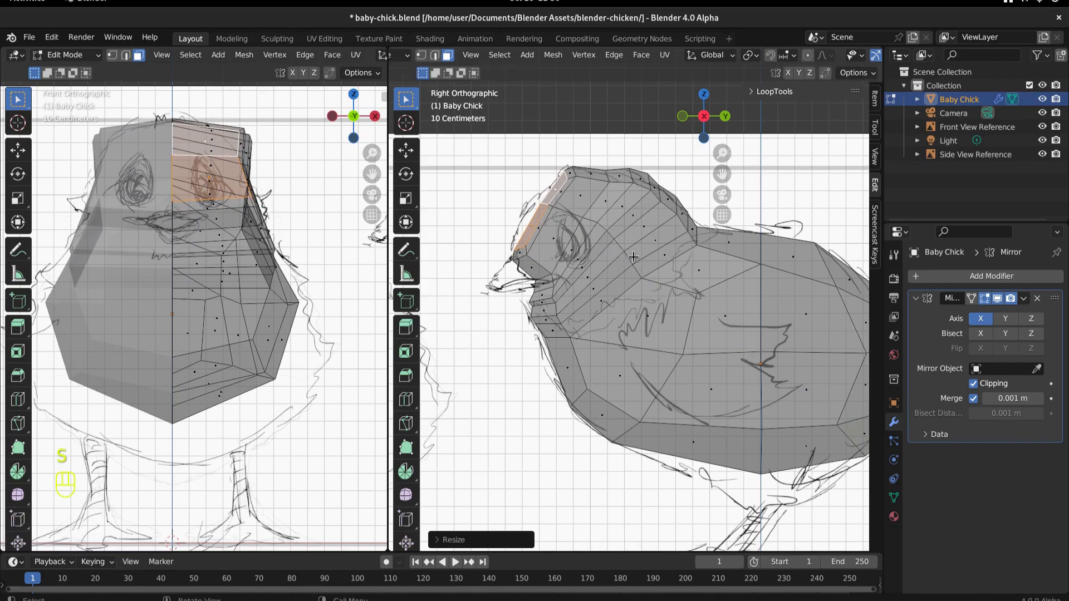
pyautogui.press('e')
pyautogui.press('r')
pyautogui.press('s')
pyautogui.press('g')
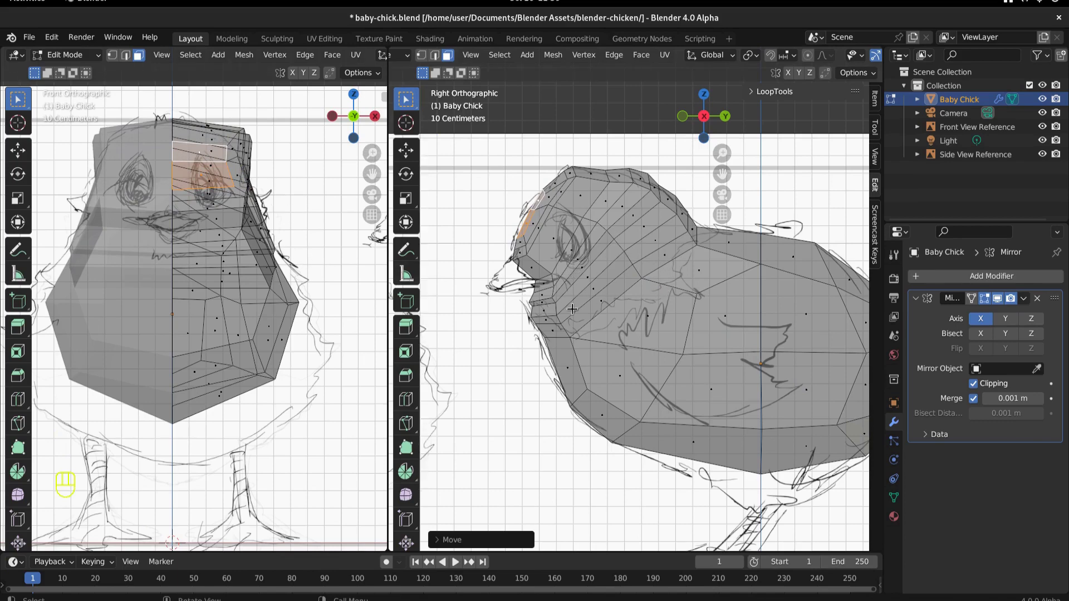
# - Pull the head-crown vertices inward along X in front view to narrow the head
pyautogui.moveTo(583, 357); pyautogui.dragTo(581, 350)
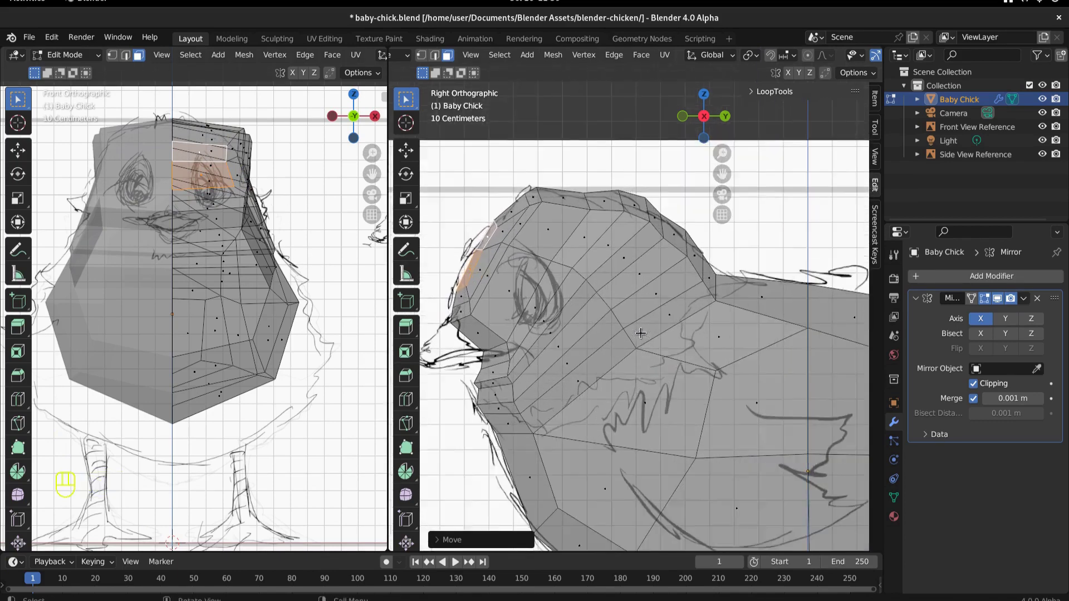
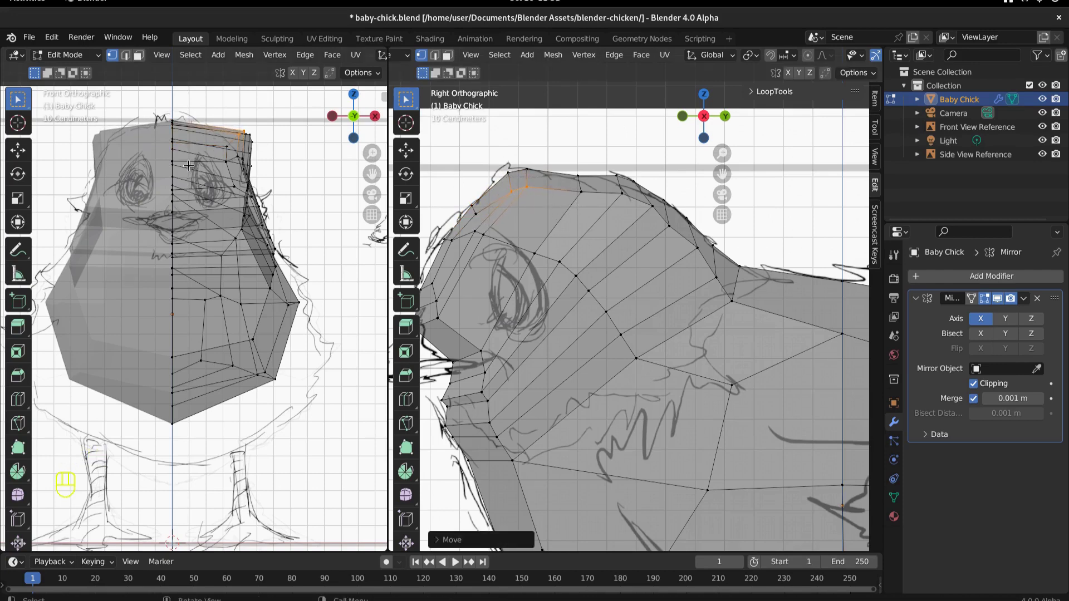
pyautogui.moveTo(246, 114); pyautogui.dragTo(292, 153)
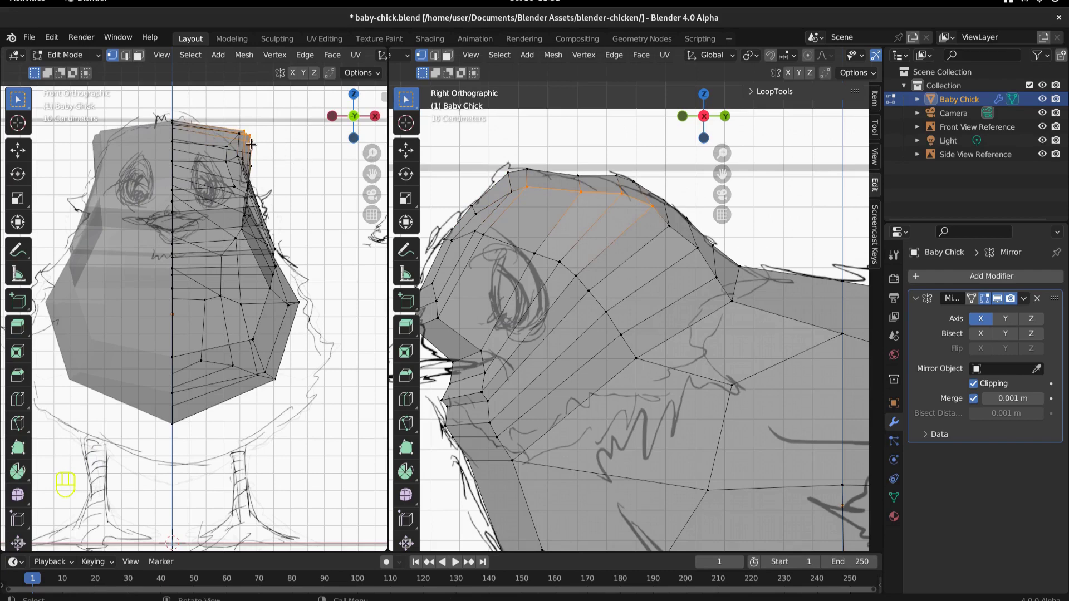
pyautogui.click(252, 140)
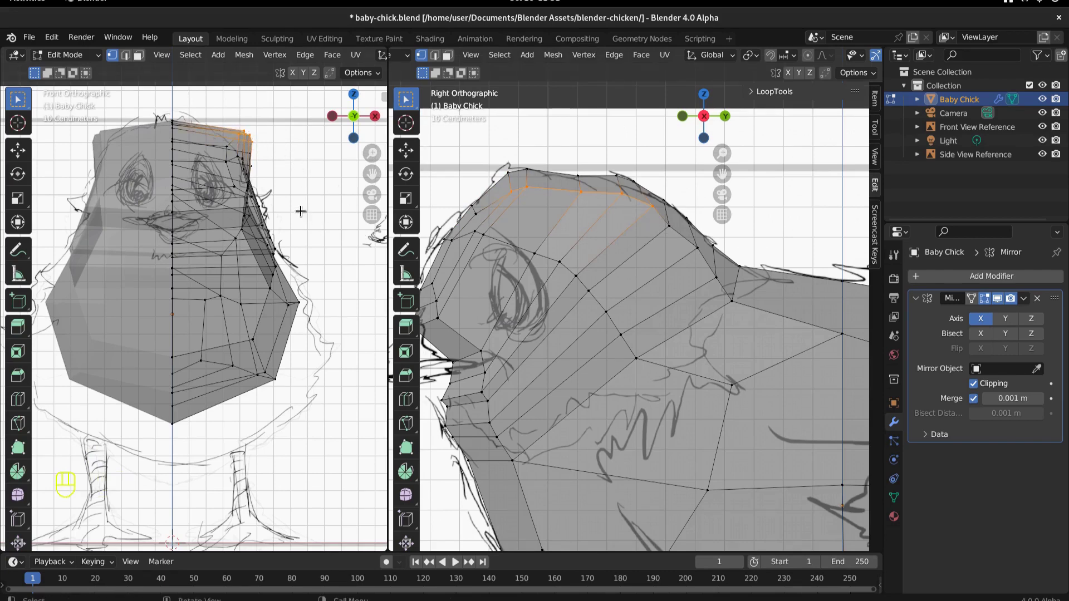
pyautogui.press('g')
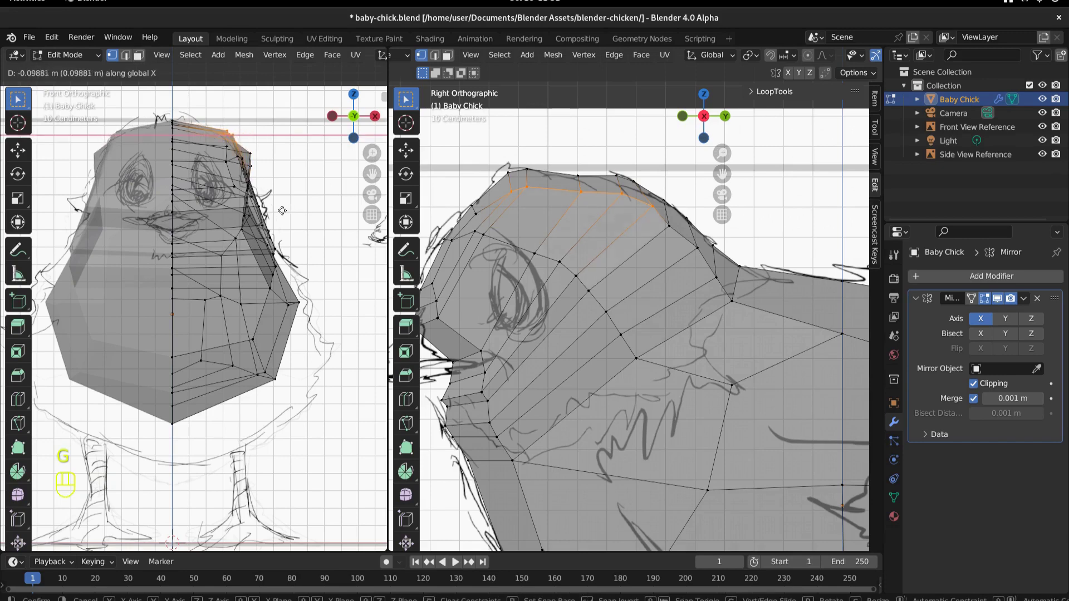
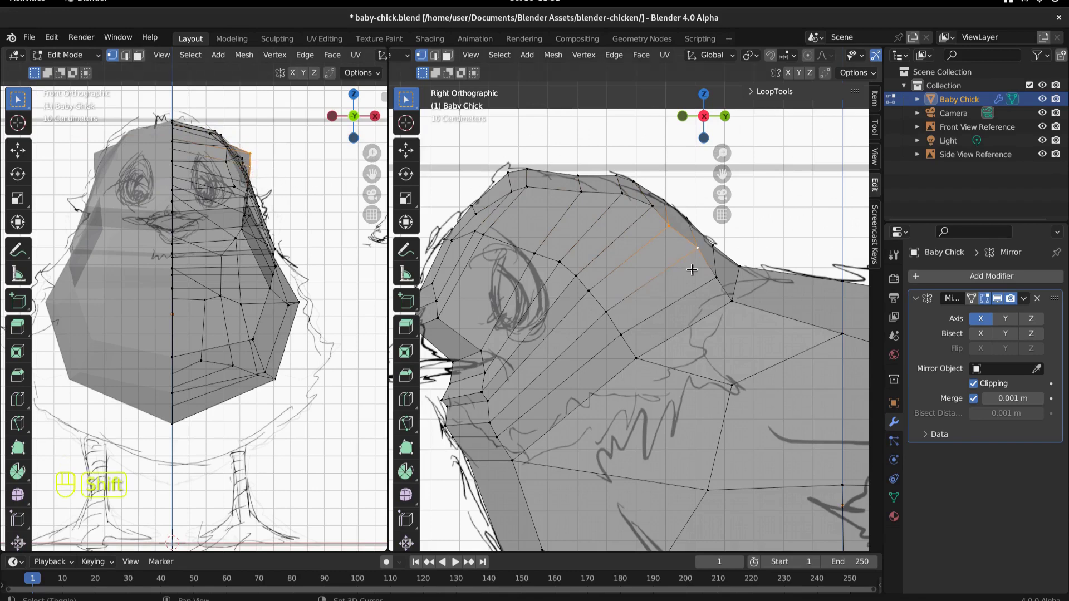
pyautogui.press('g')
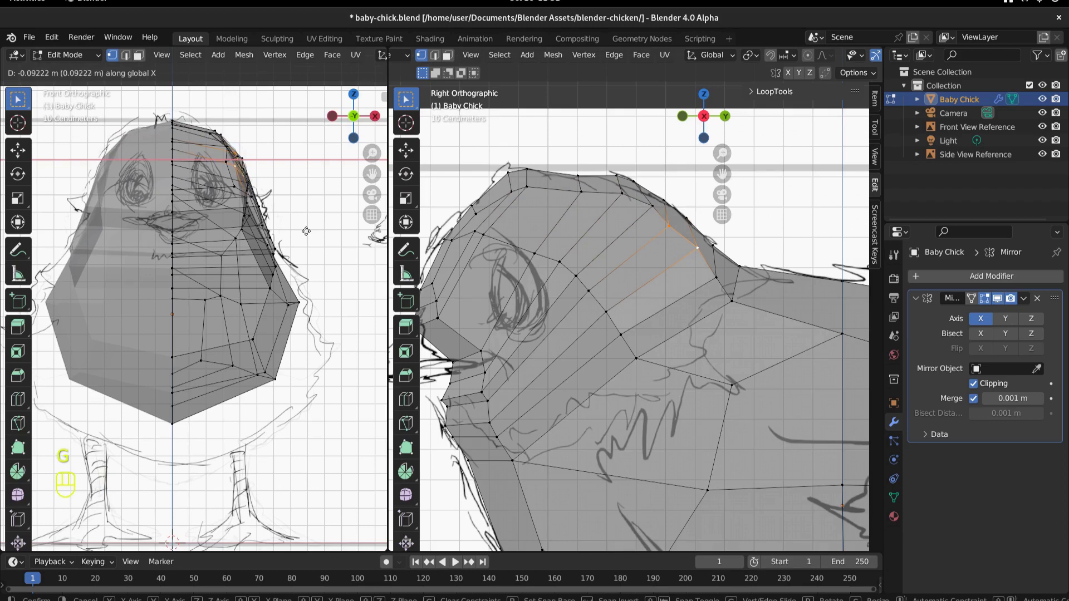
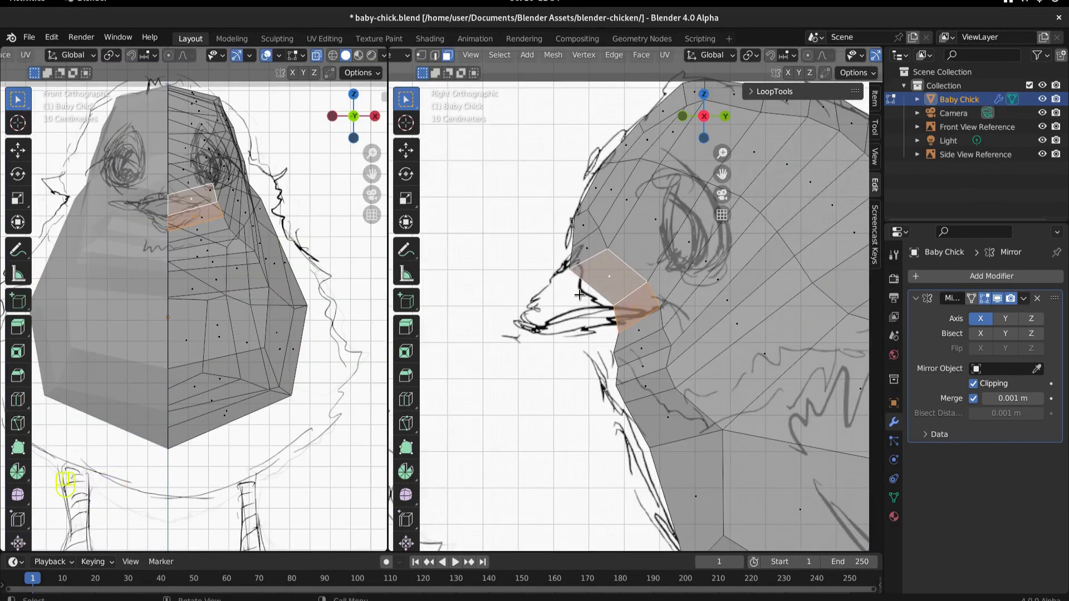
# - Extrude and shrink a pointed beak from the face, smooth its vertices and nudge it into place
pyautogui.press('e')
pyautogui.press('s')
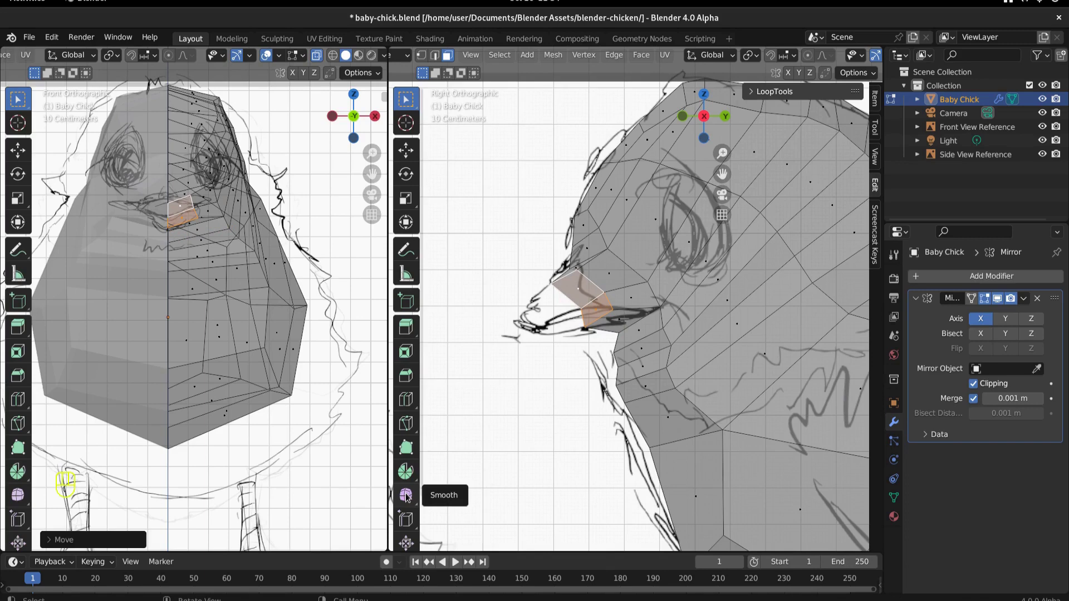
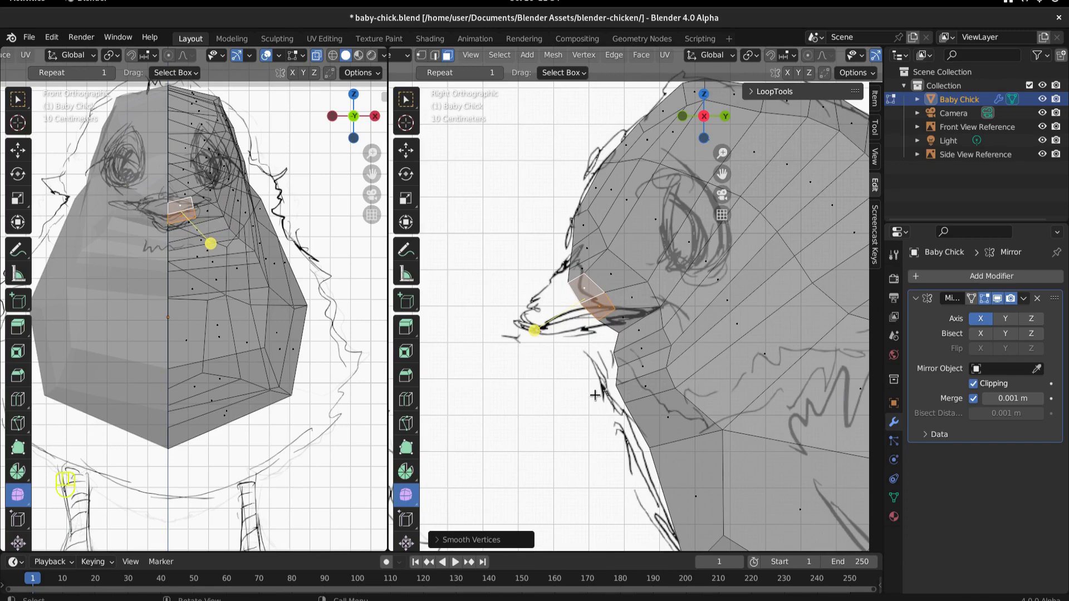
pyautogui.press('e')
pyautogui.press('g')
pyautogui.press('g')
pyautogui.press('g')
pyautogui.click(601, 319)
# - Make final tweaks around the beak and frame the whole chick in side view
pyautogui.press('g')
pyautogui.press('3')
pyautogui.press('e')
pyautogui.press('g')
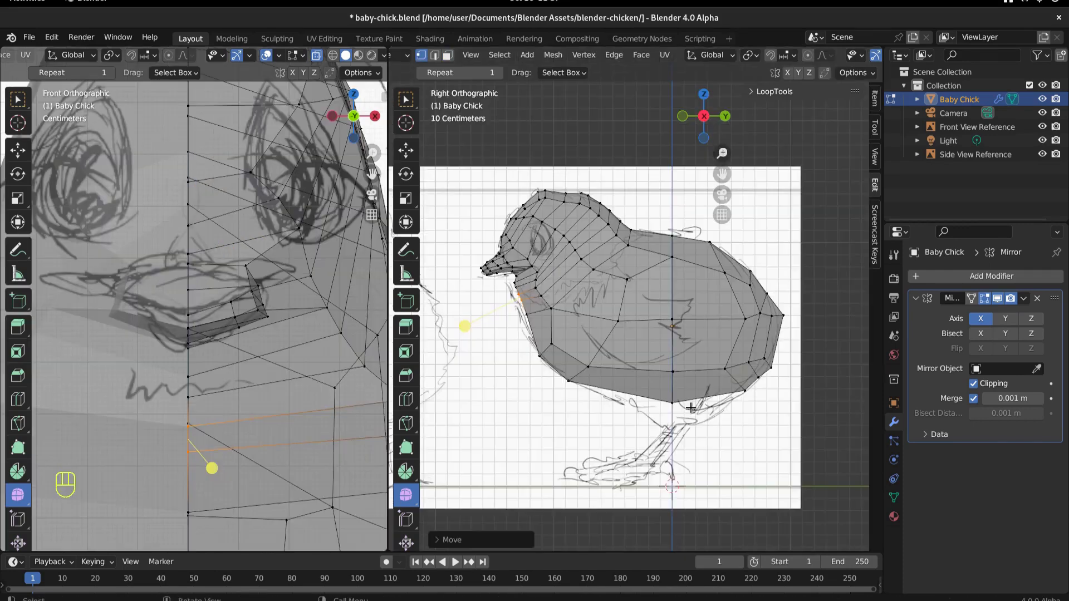
pyautogui.press('3')
# - Extrude two belly faces downward twice, shrinking them into a leg stub over the sketched legs
pyautogui.click(637, 380)
pyautogui.click(704, 379)
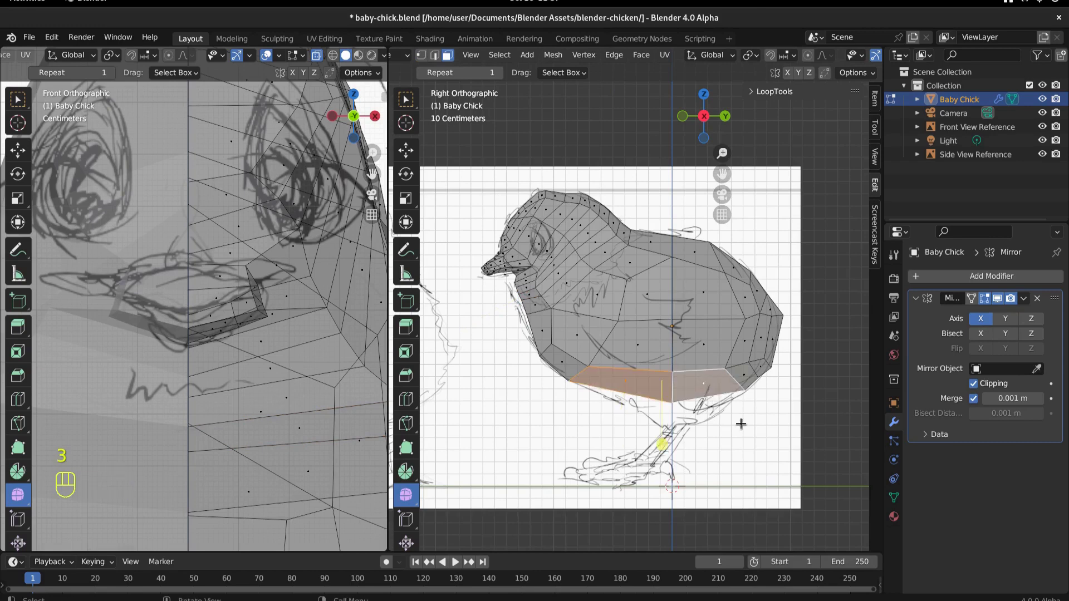
pyautogui.press('e')
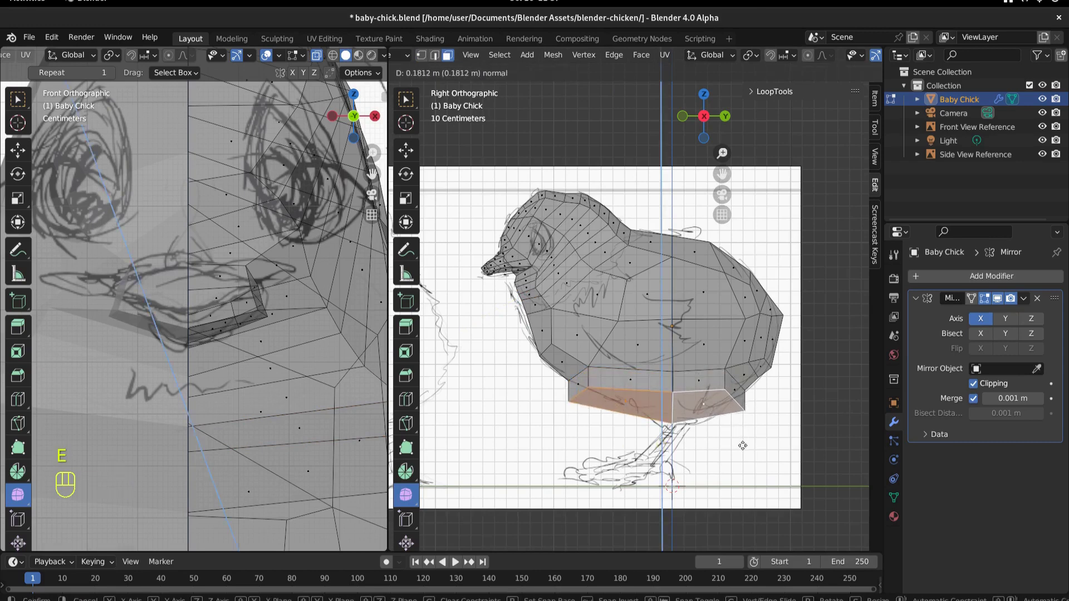
pyautogui.press('s')
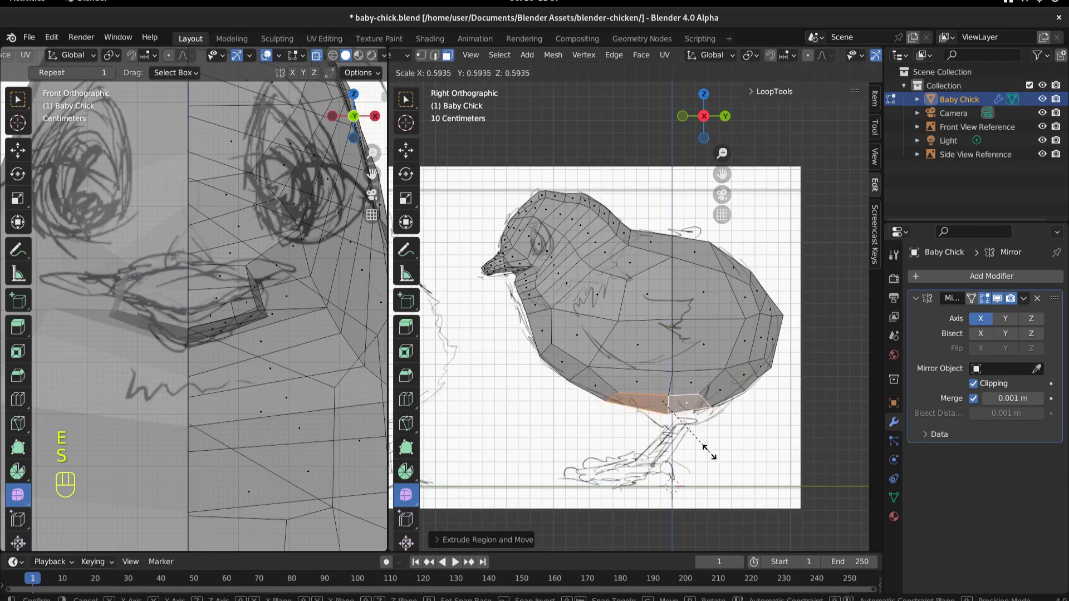
pyautogui.press('g')
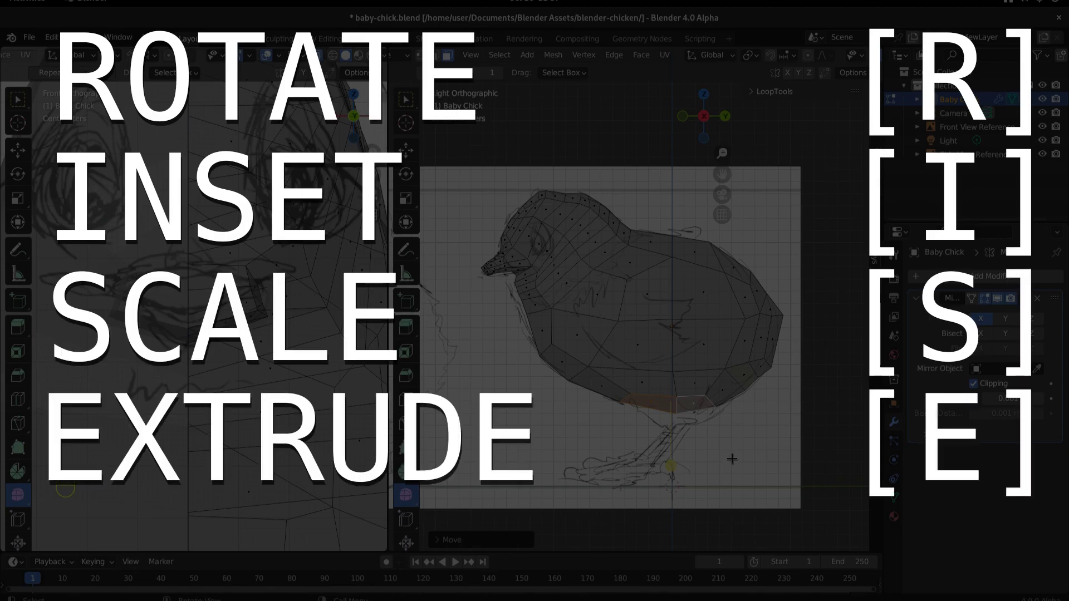
pyautogui.press('e')
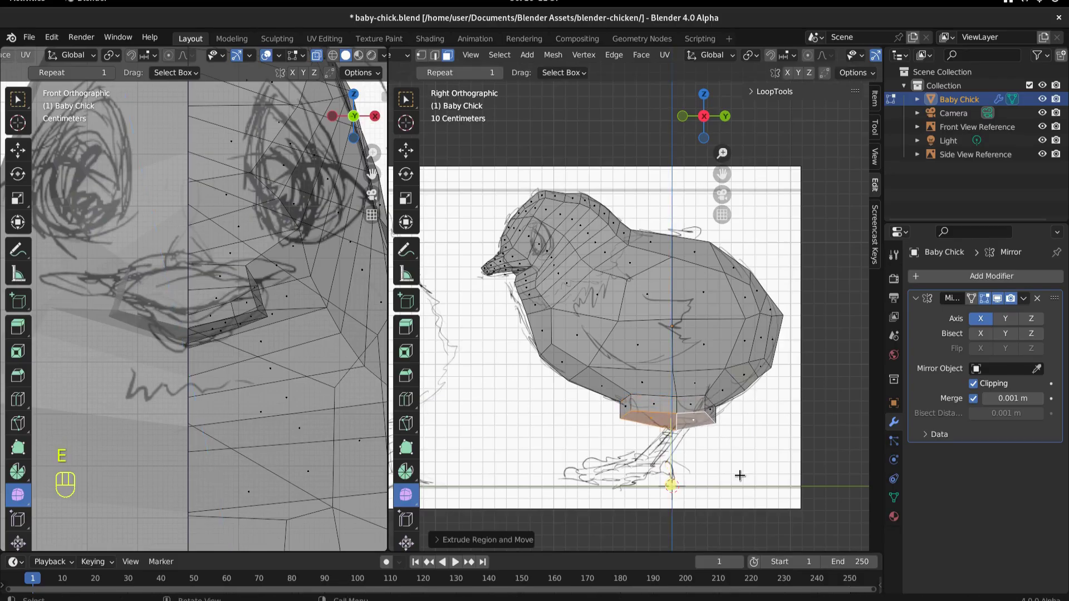
pyautogui.press('s')
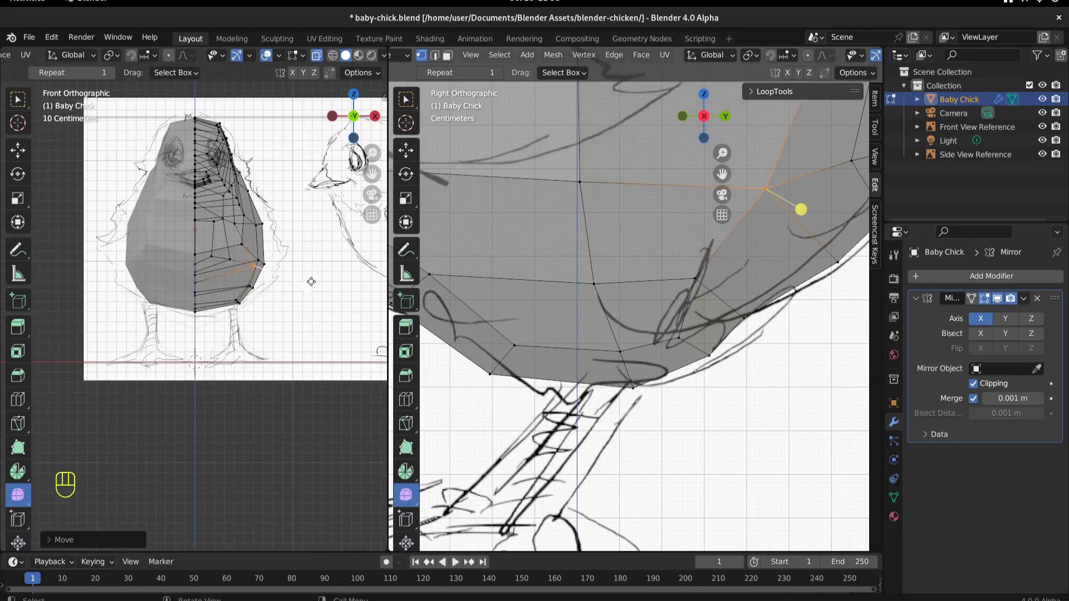
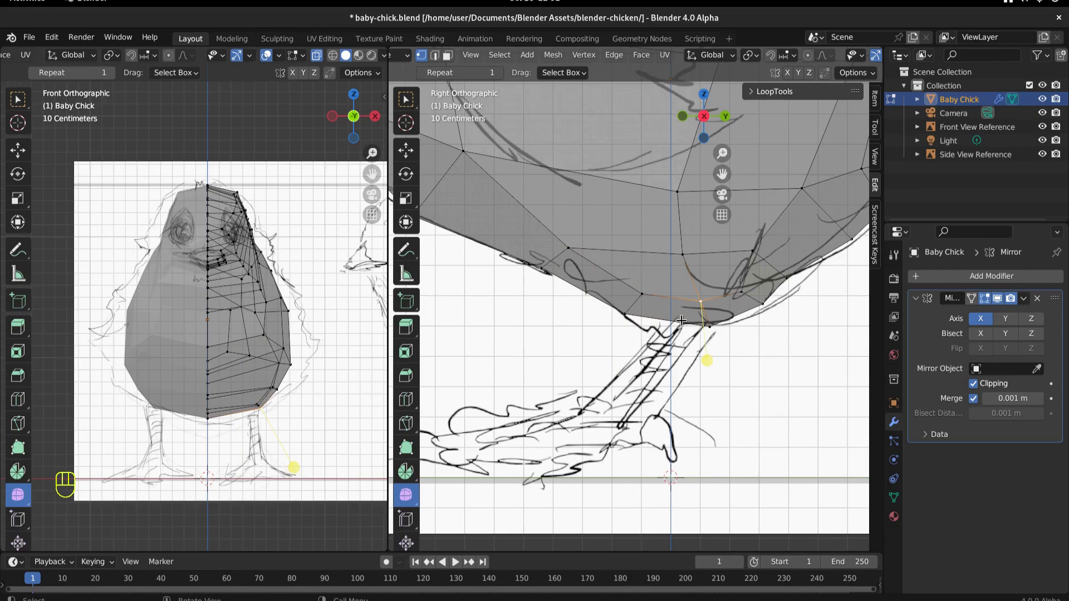
# - Line up the vertices under the body with the sketched leg's base
pyautogui.click(652, 289)
pyautogui.click(680, 246)
pyautogui.click(633, 281)
pyautogui.click(699, 298)
pyautogui.click(679, 253)
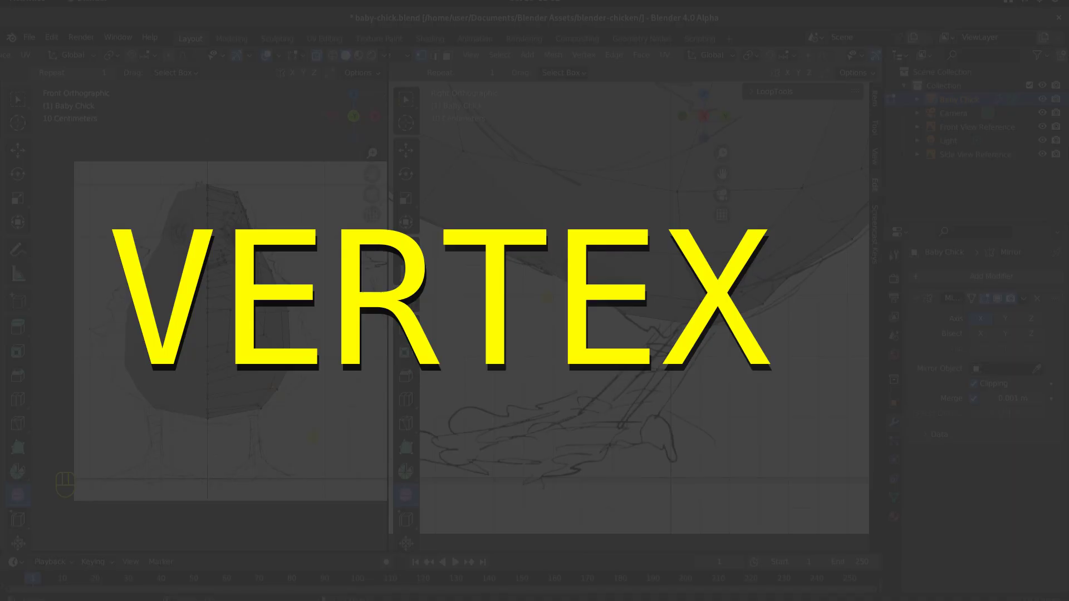
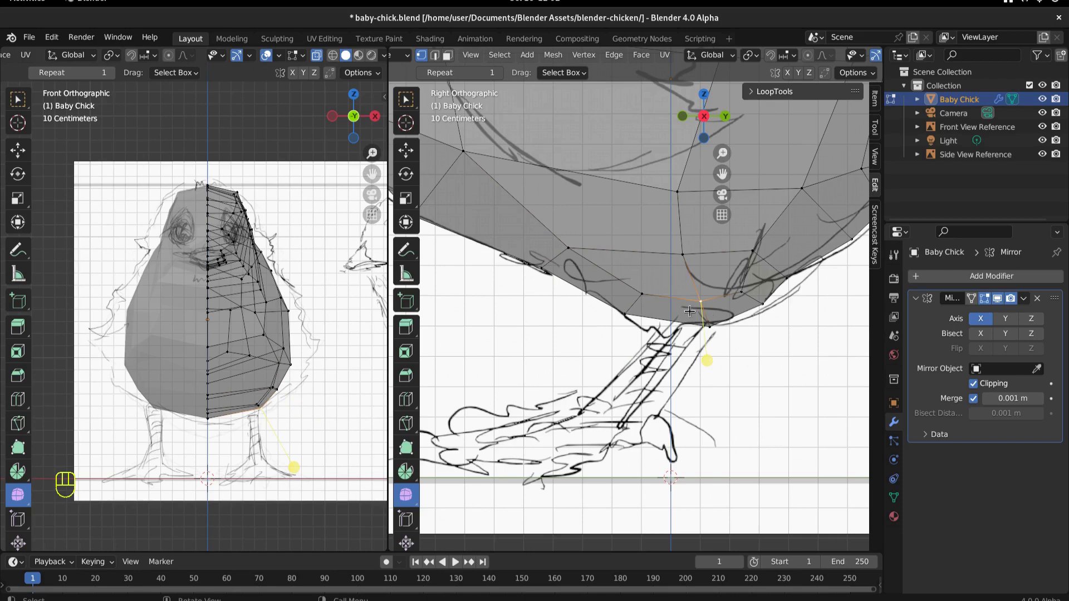
pyautogui.press('2')
pyautogui.click(672, 293)
pyautogui.click(674, 314)
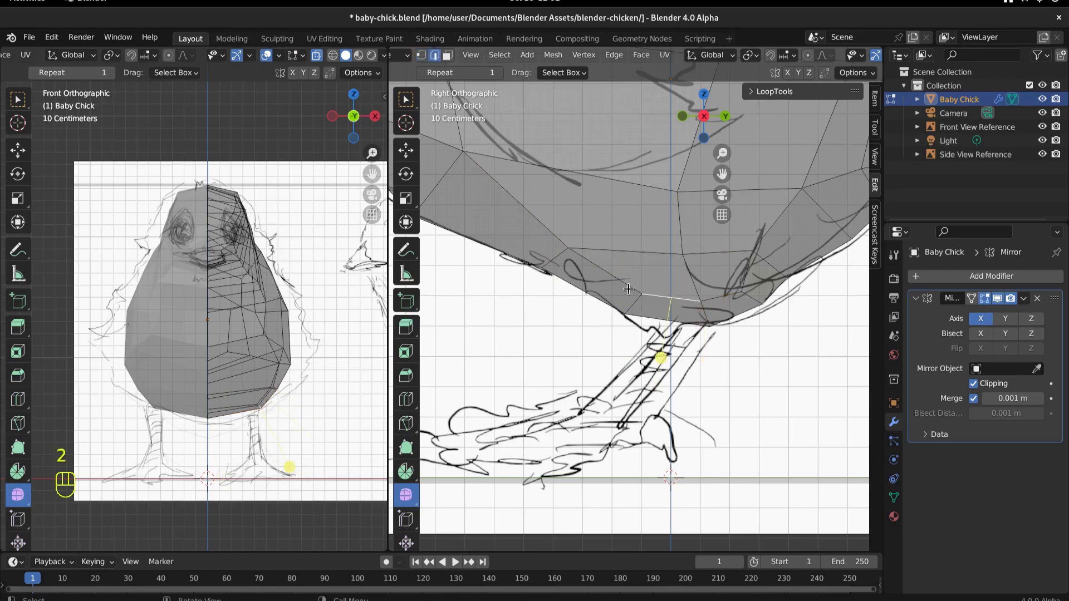
pyautogui.click(628, 286)
# - Extrude the belly faces into a thin upper leg segment angled along the sketched leg
pyautogui.press('3')
pyautogui.click(665, 269)
pyautogui.click(667, 315)
pyautogui.click(605, 288)
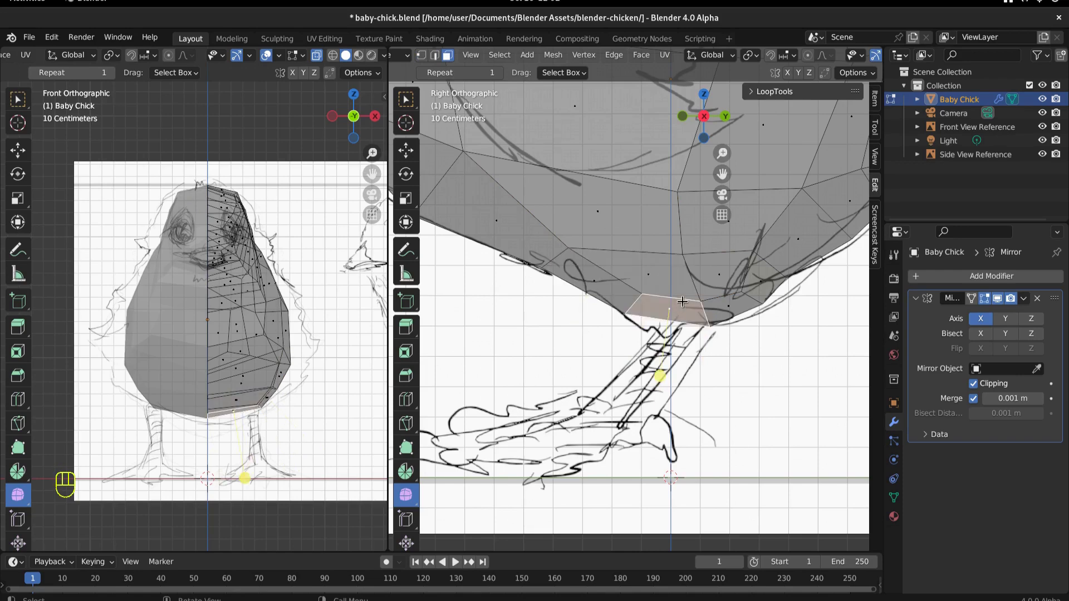
pyautogui.press('e')
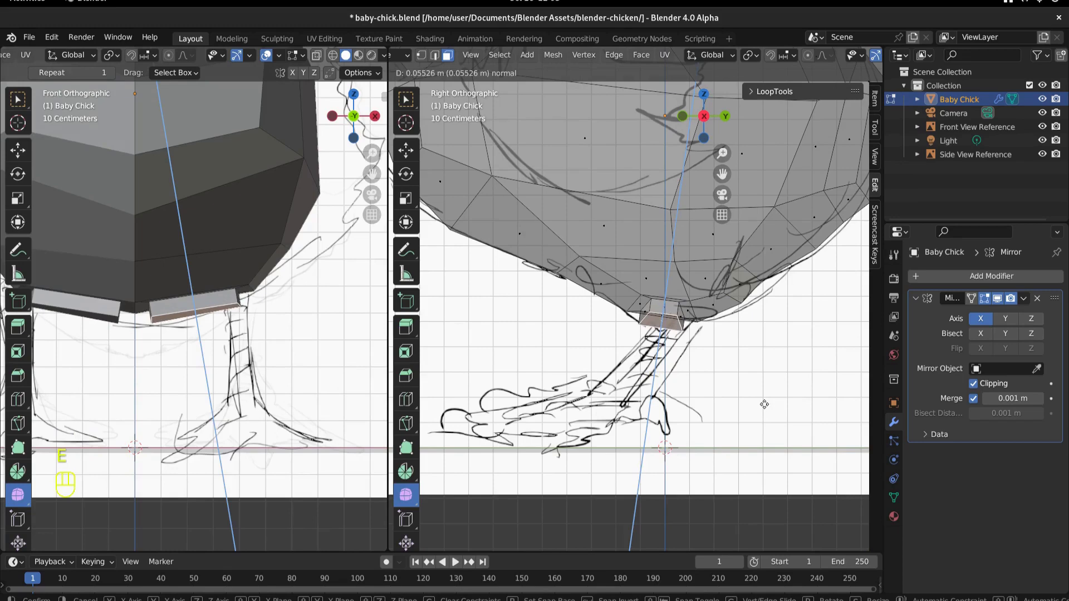
pyautogui.press('s')
pyautogui.press('g')
pyautogui.press('e')
pyautogui.press('alt+2')
pyautogui.press('g')
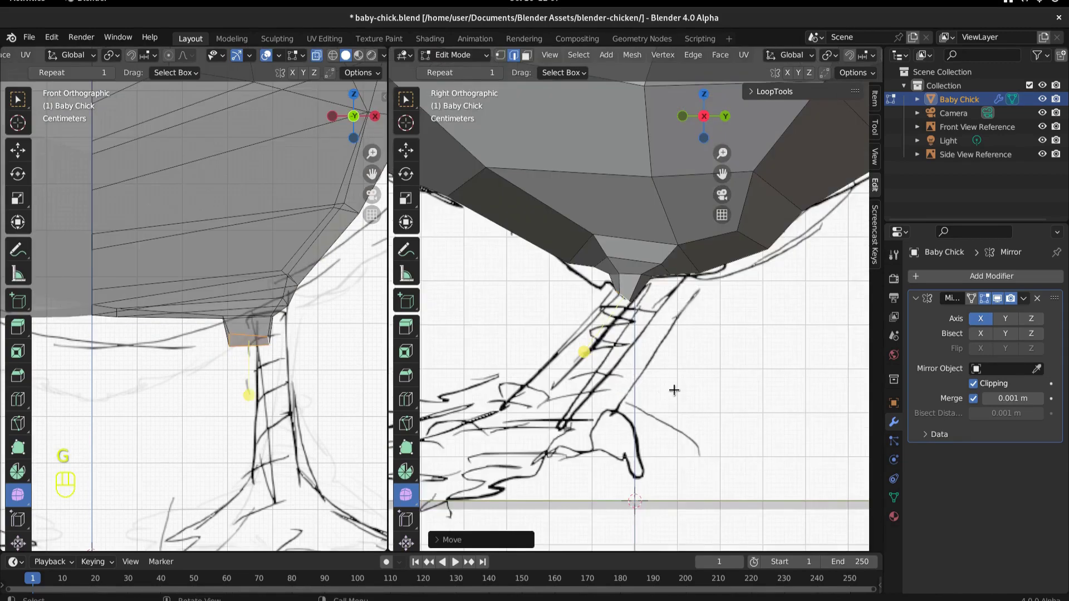
# - Extrude and taper the leg down to the ground in further segments
pyautogui.press('e')
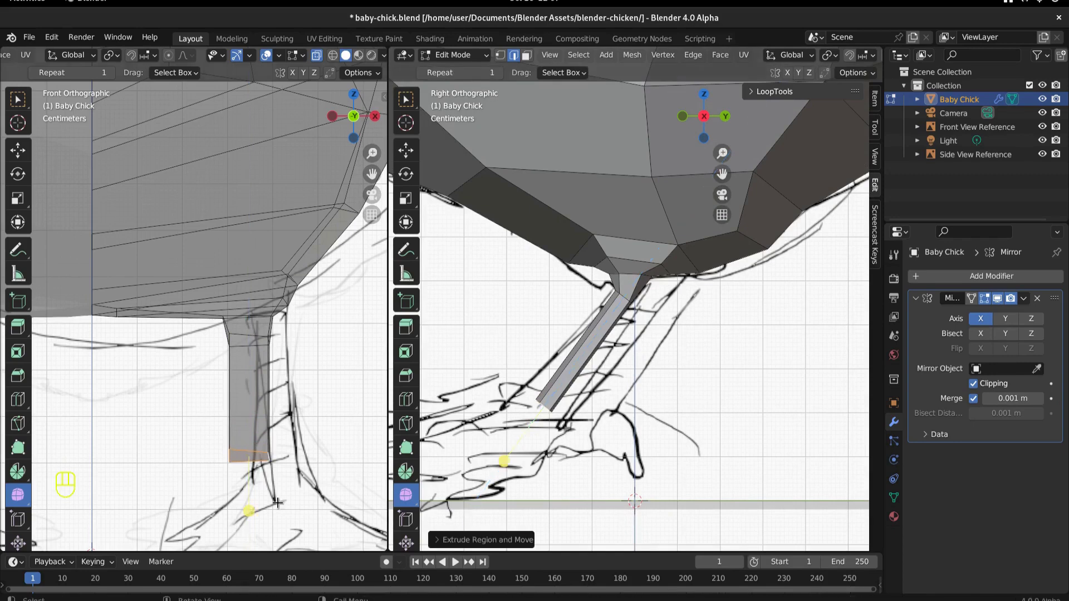
pyautogui.press('s')
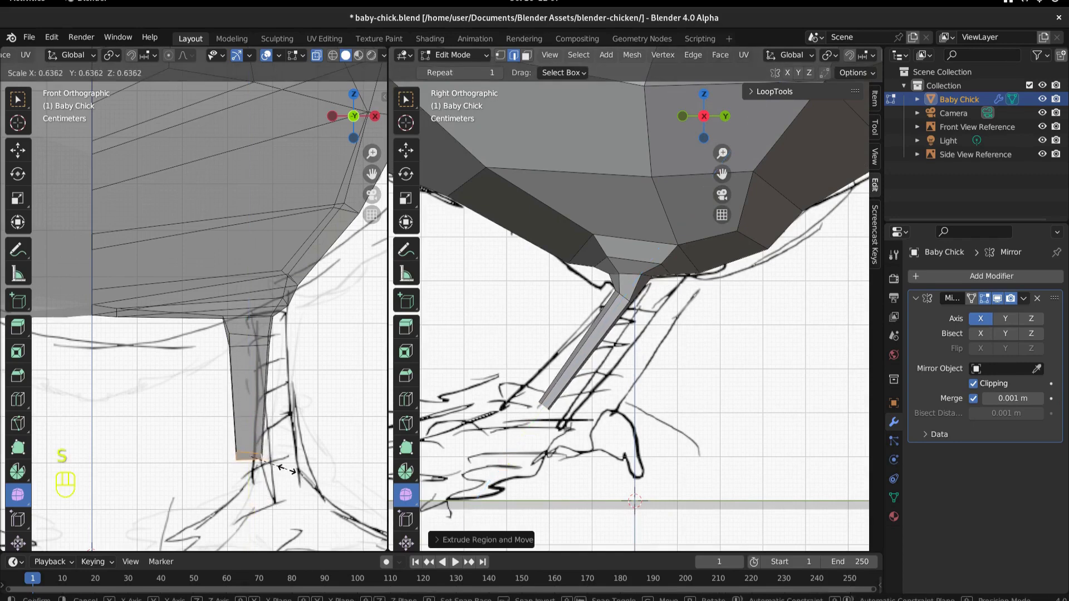
pyautogui.press('e')
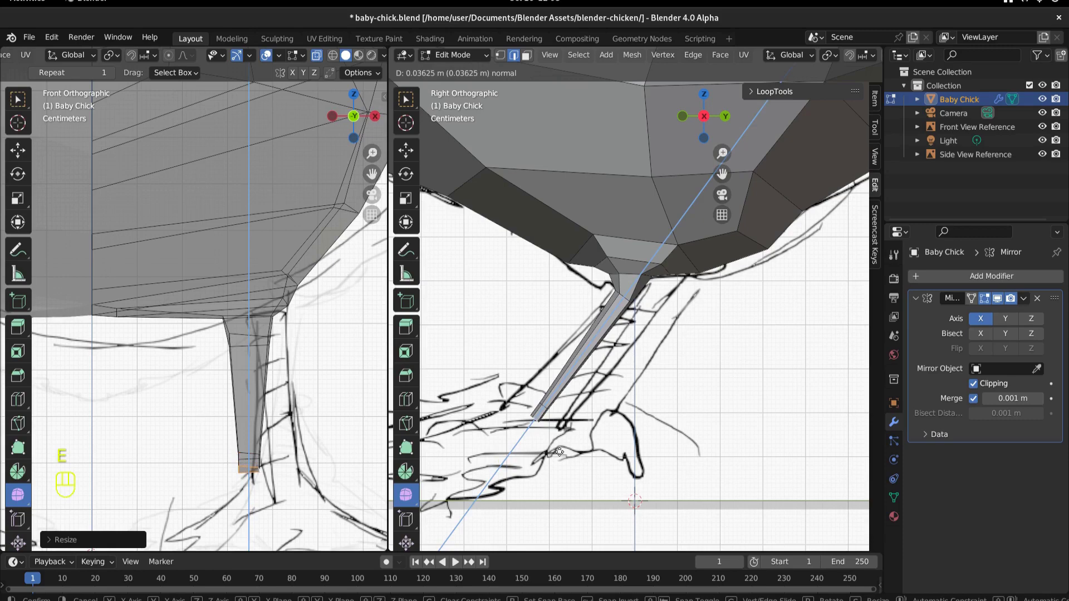
pyautogui.moveTo(664, 391); pyautogui.dragTo(598, 356)
pyautogui.press('KP_3')
# - Inset the leg's bottom face and extrude it outward to form the foot
pyautogui.press('i')
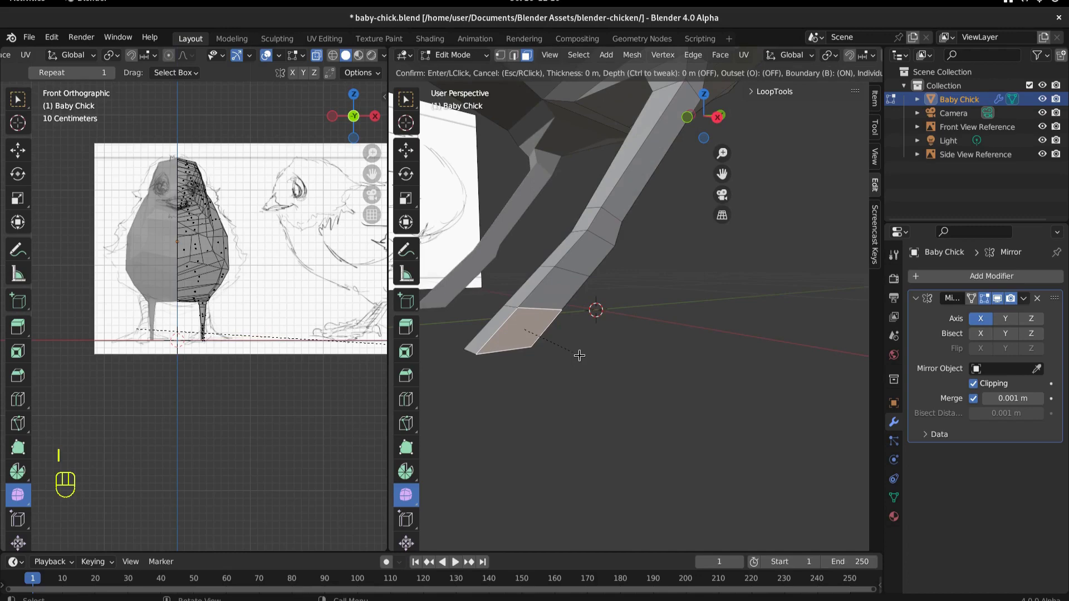
pyautogui.press('i')
pyautogui.click(741, 334)
pyautogui.press('i')
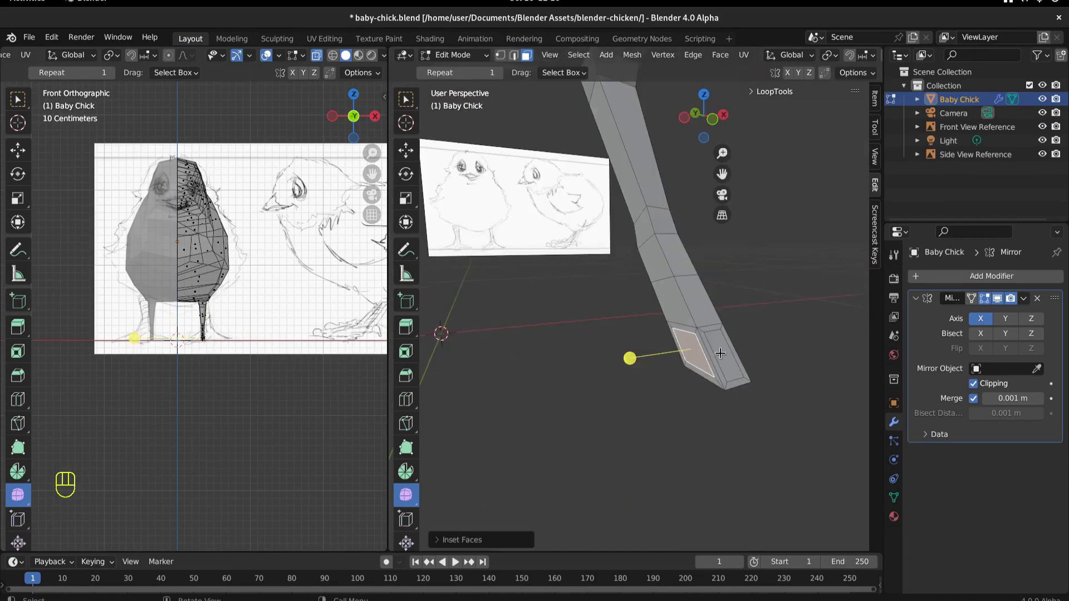
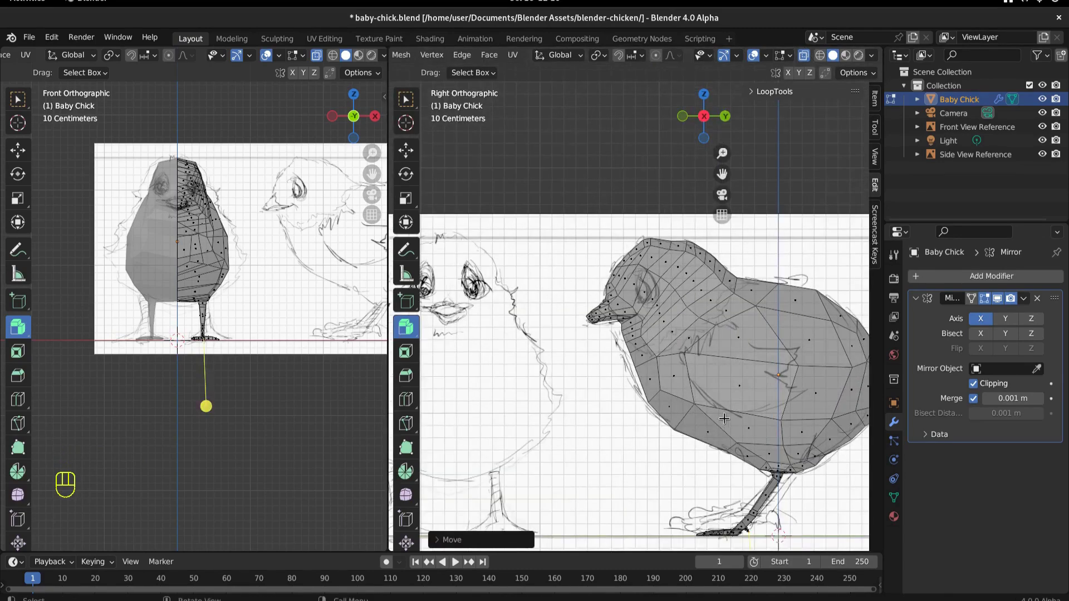
# - Inset the selected side faces of the body to outline the wing root
pyautogui.press('ctrl+s')
pyautogui.press('3')
pyautogui.click(649, 241)
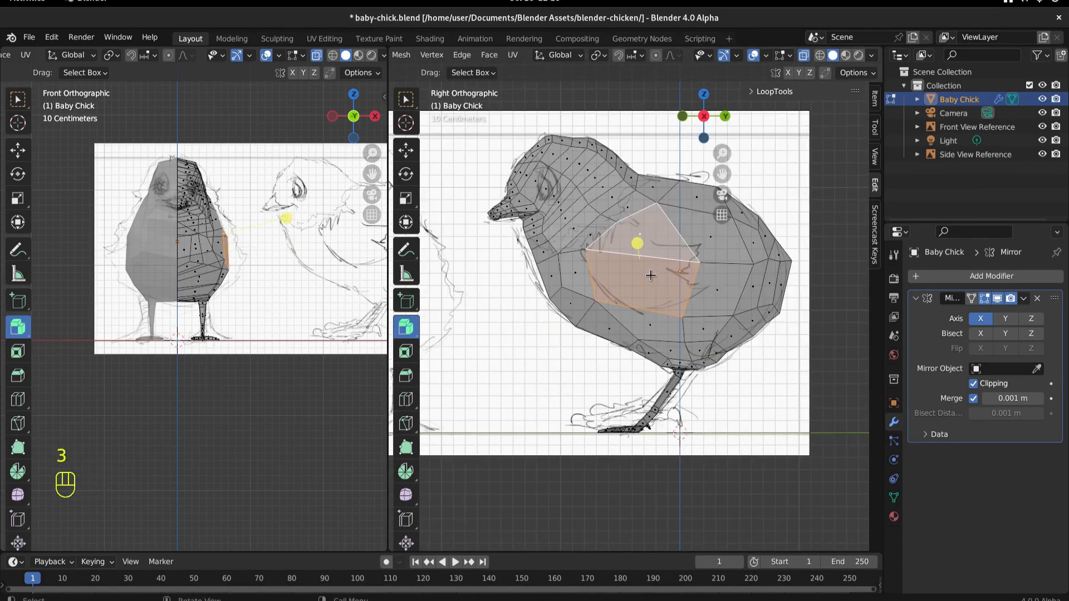
pyautogui.press('i')
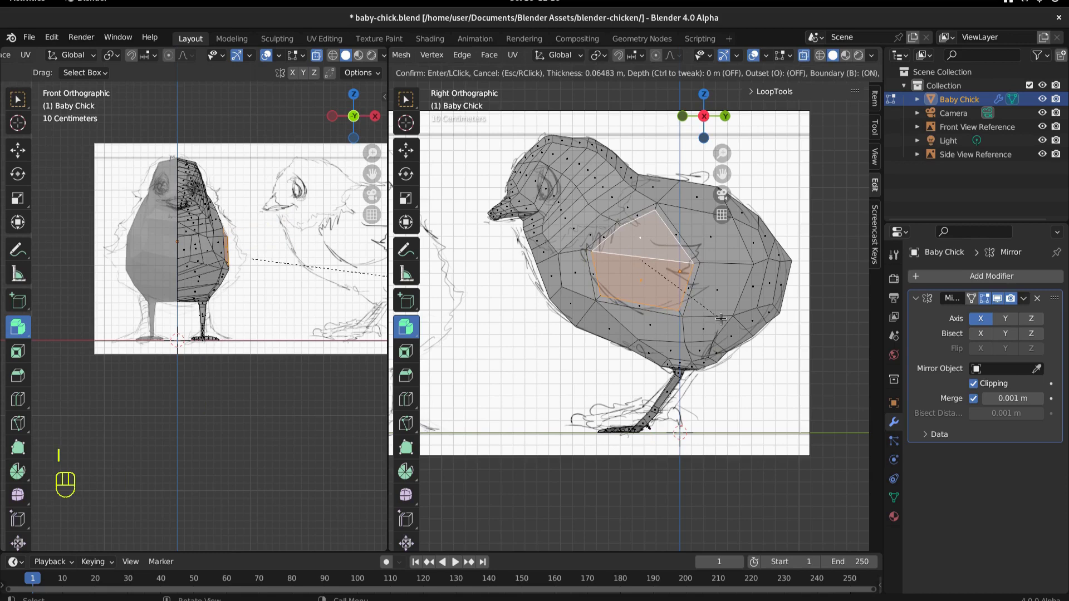
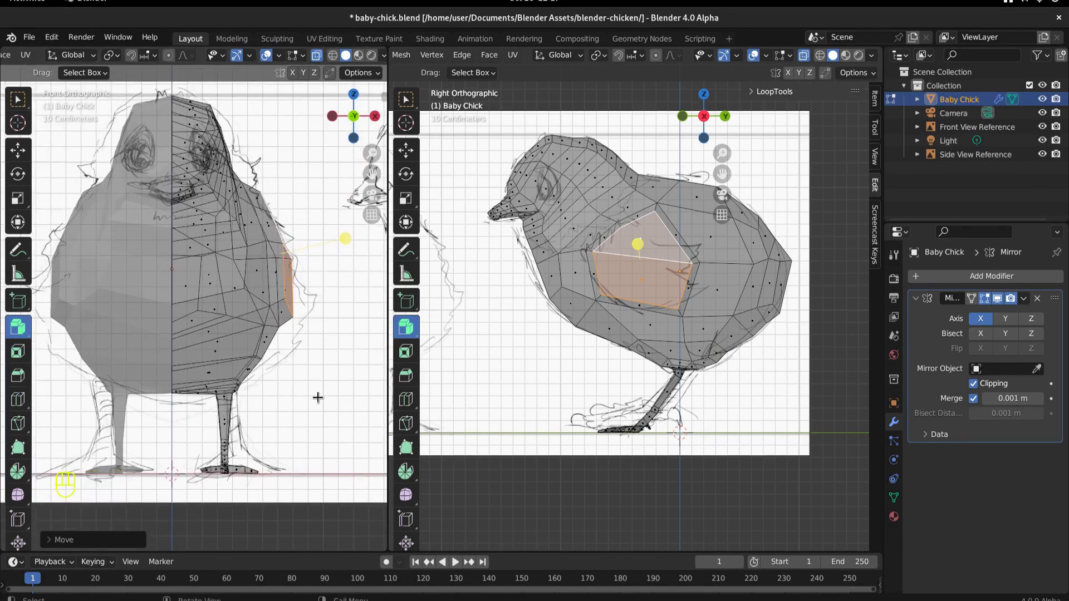
# - Extrude the wing faces sideways out of the body and shrink the tip into a small stub
pyautogui.press('s')
pyautogui.press('ctrl+z')
pyautogui.press('e')
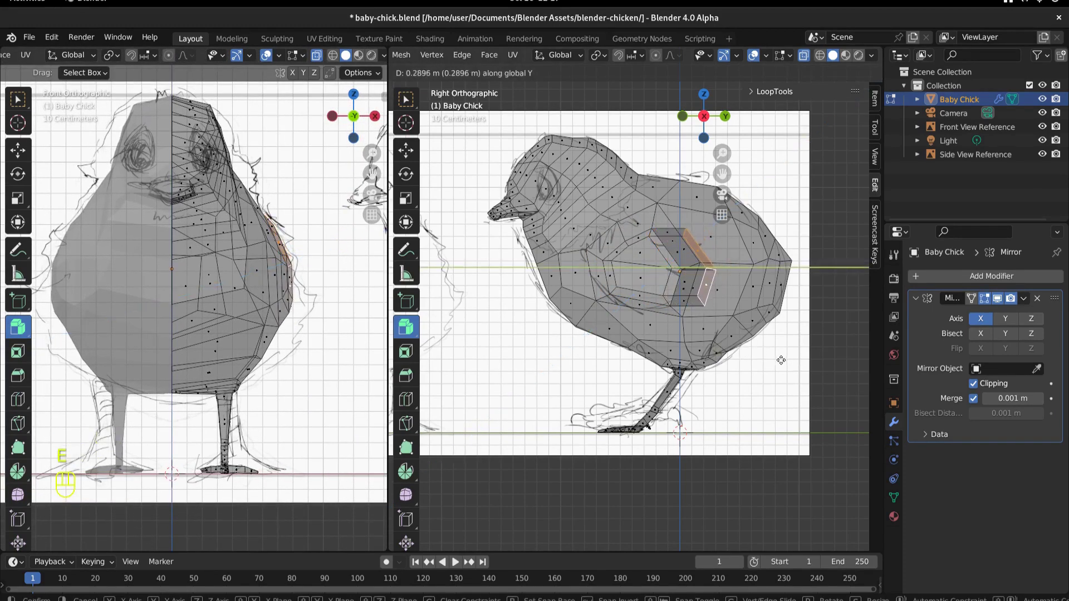
pyautogui.press('KP_3')
pyautogui.press('s')
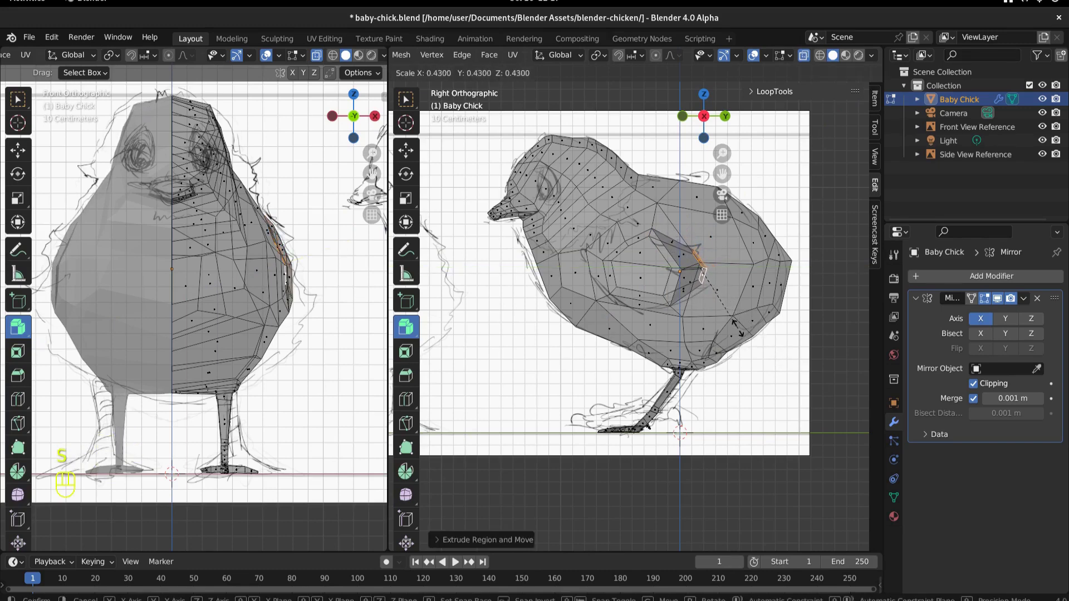
pyautogui.press('g')
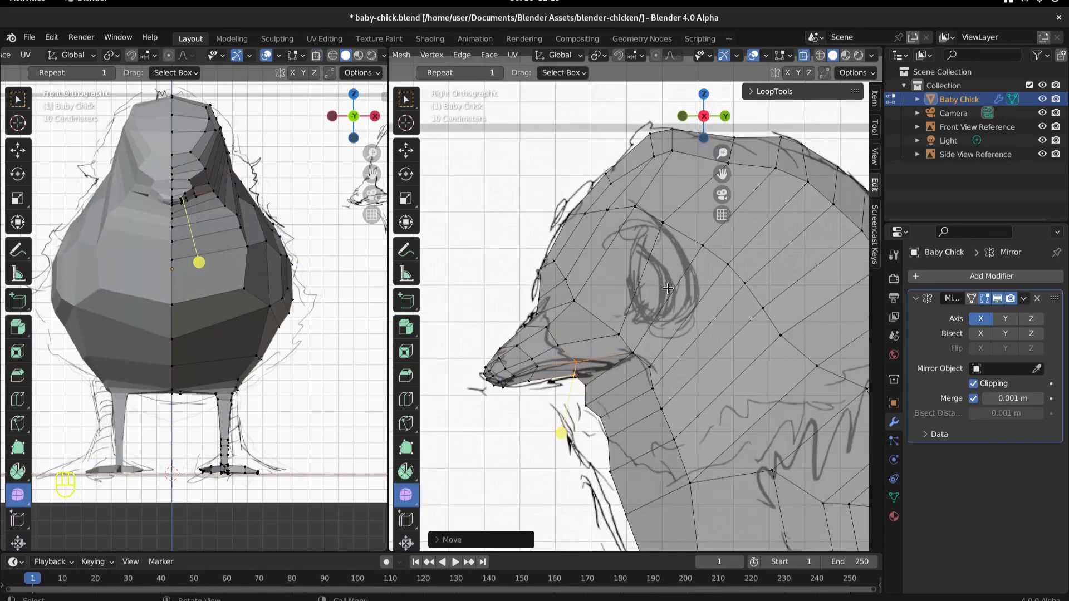
# - Inset the head faces over the sketched eye and fit them into a recessed socket
pyautogui.press('3')
pyautogui.click(659, 271)
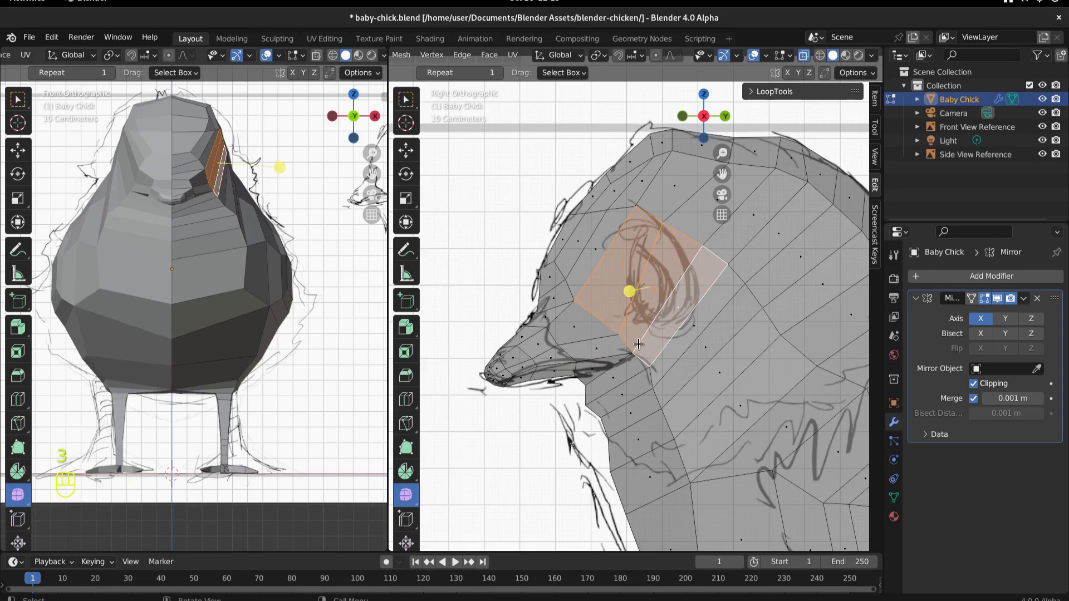
pyautogui.press('i')
pyautogui.press('g')
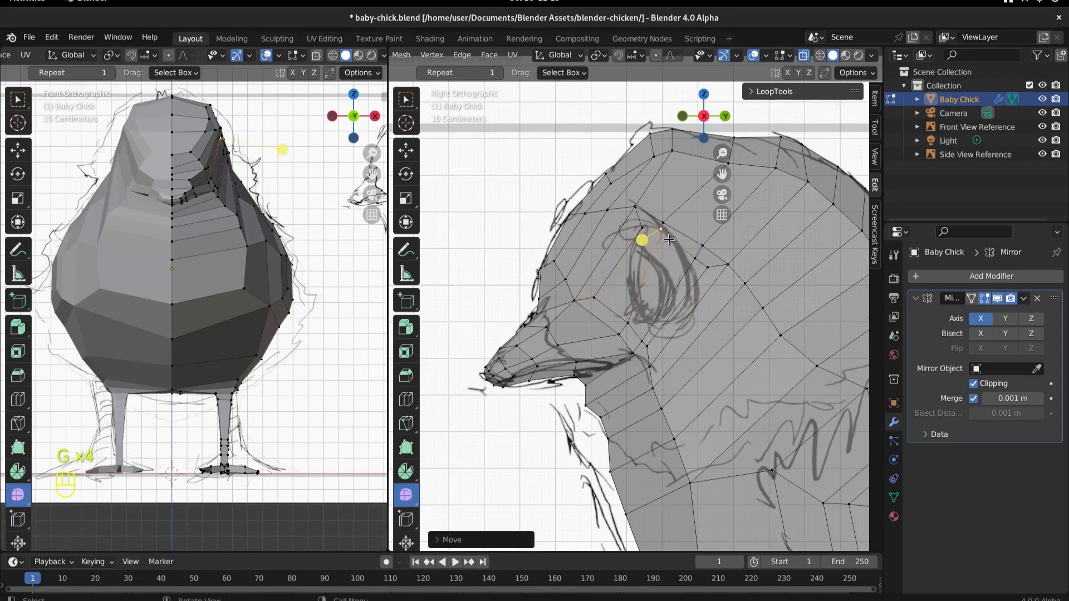
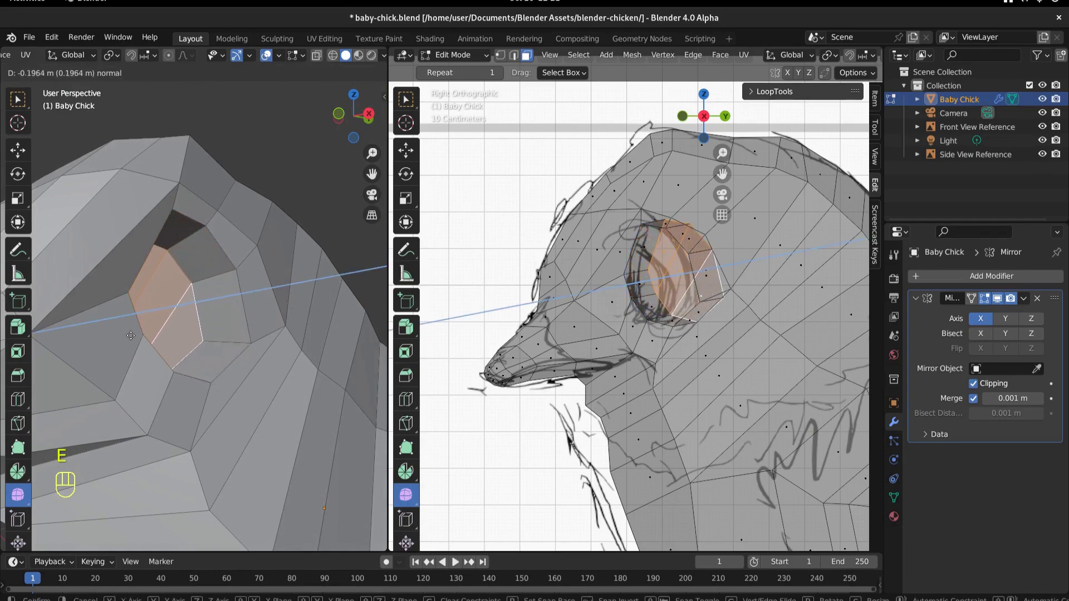
# - Inspect the bevelled eye socket from several angles and save the file
pyautogui.middleClick(126, 335)
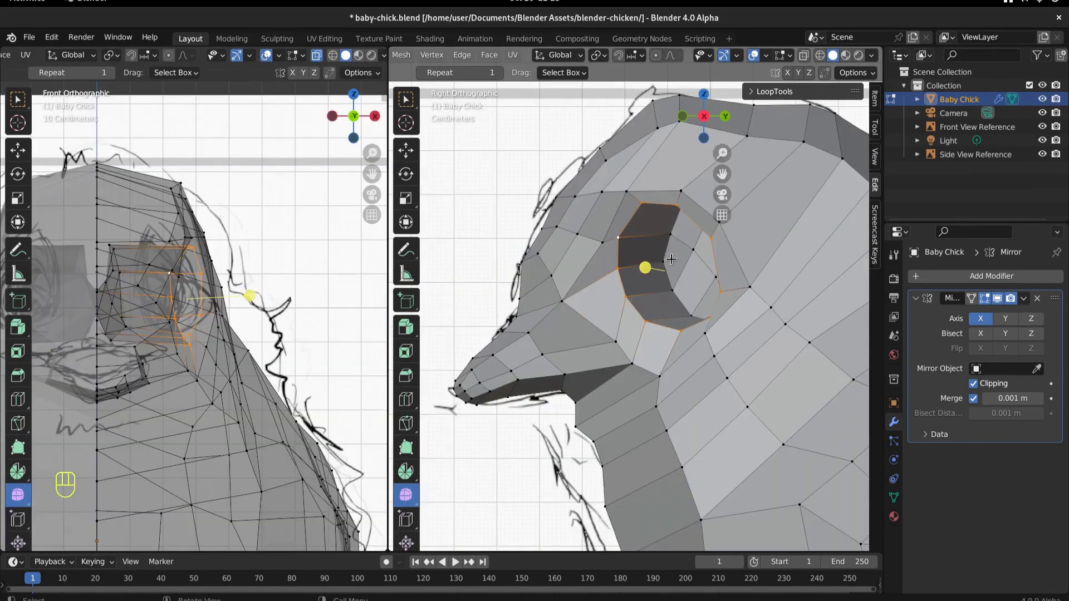
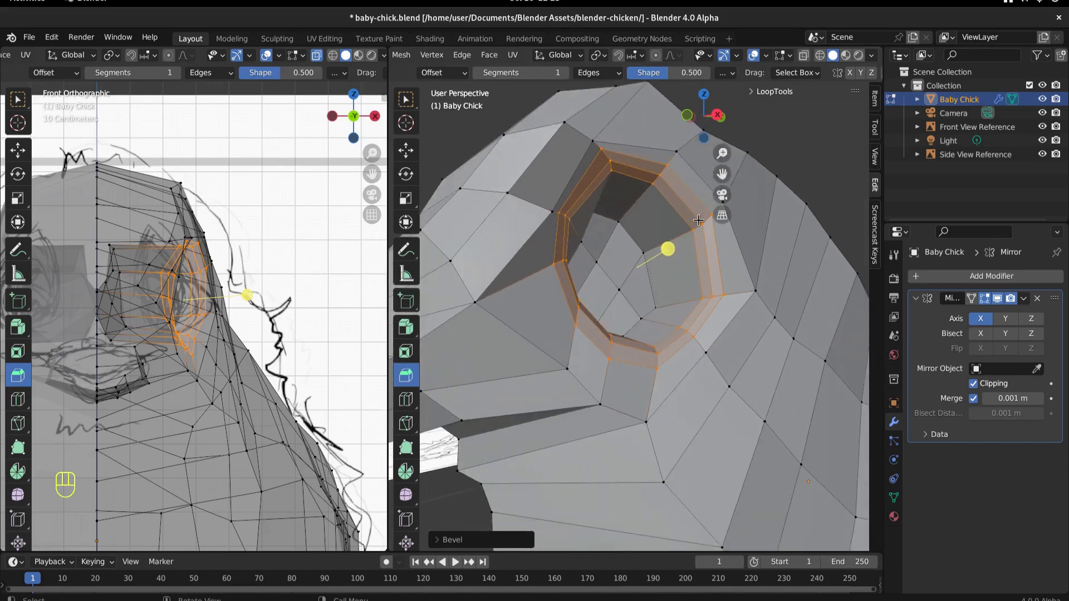
pyautogui.middleClick(638, 234)
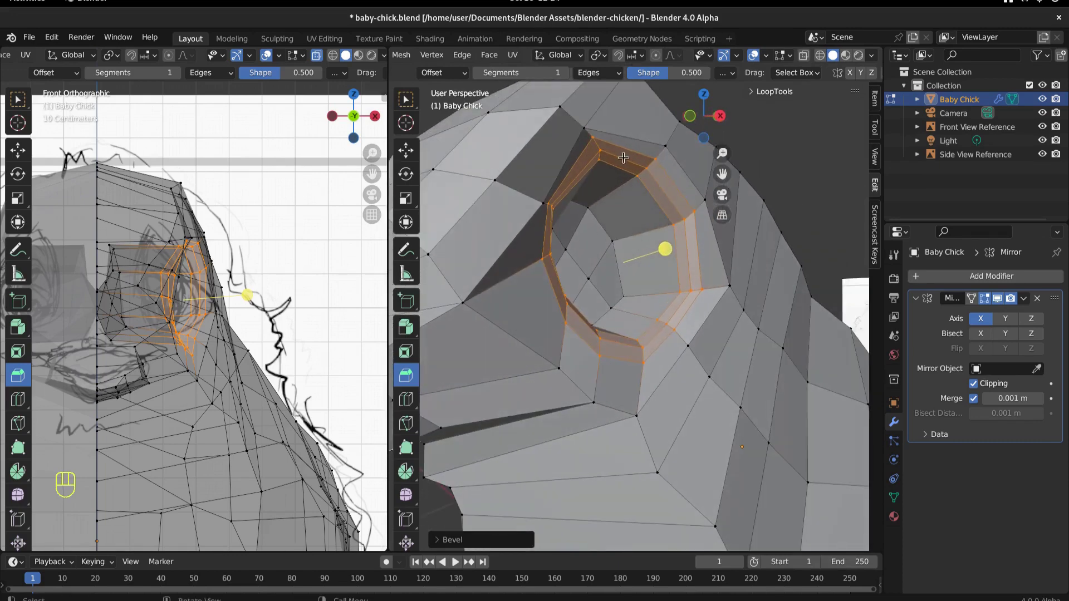
pyautogui.press('ctrl+s')
# - Review the finished chick from the side view, orbiting to check legs, wing and eye socket
pyautogui.press('KP_3')
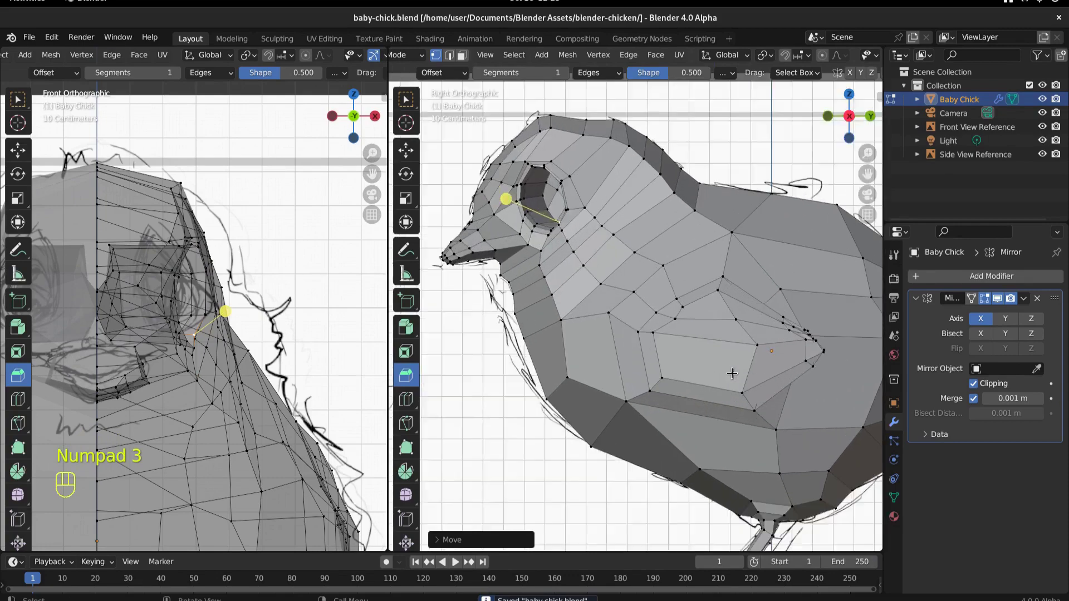
pyautogui.click(764, 374)
pyautogui.click(380, 179)
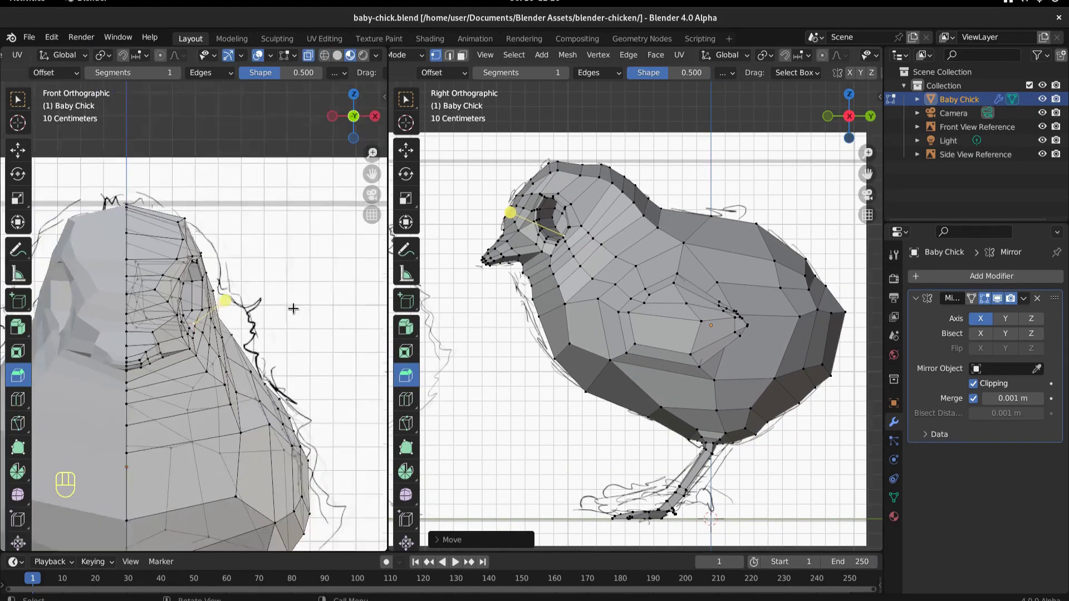
pyautogui.moveTo(295, 356); pyautogui.dragTo(138, 335)
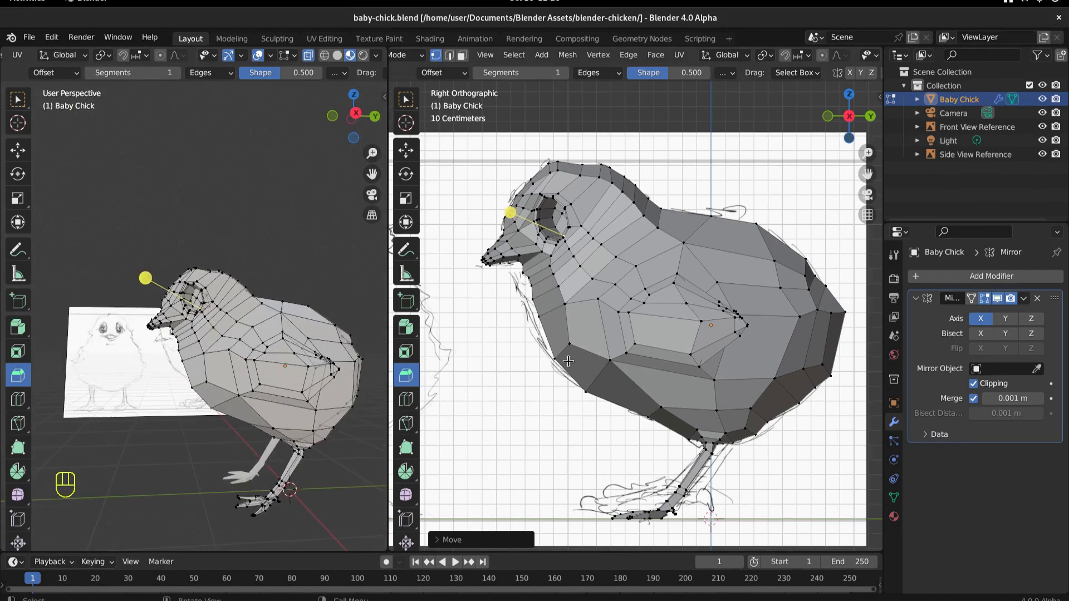